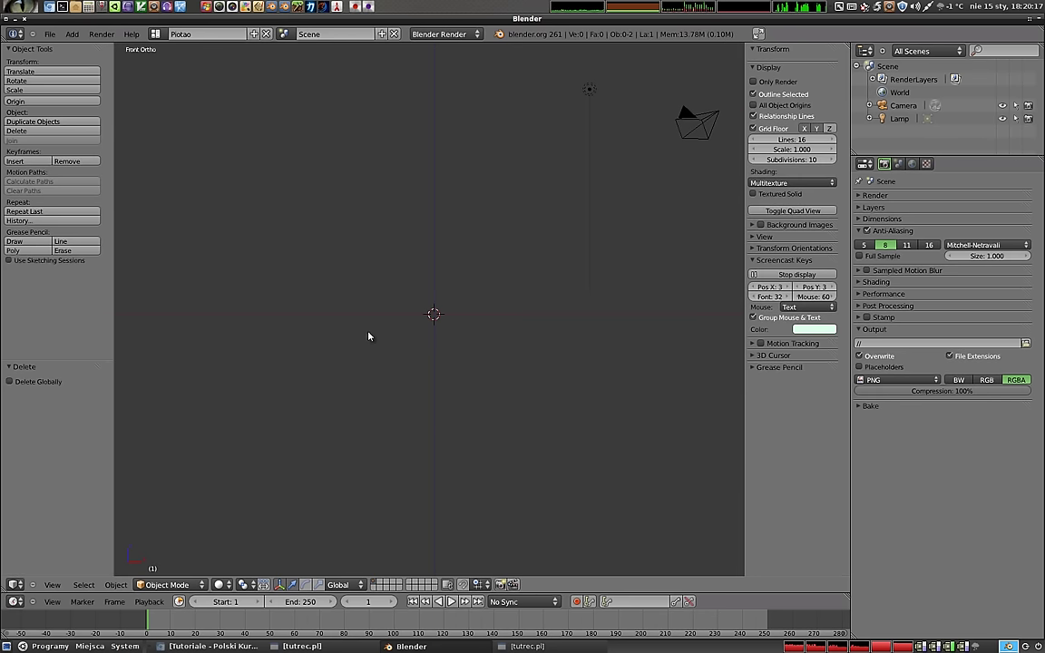
- Add a cube mesh at the origin with Shift+A and orbit/zoom to view it at an angle
left_click(176, 587)
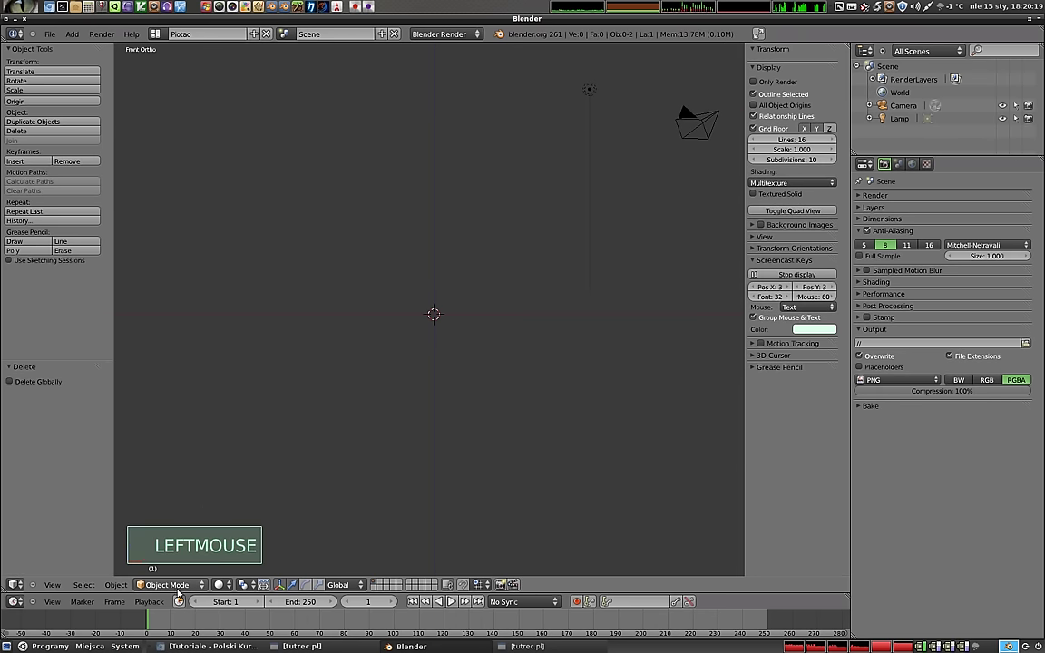
key("shift+a")
middle_click(454, 334)
middle_click(351, 263)
scroll("up", 3)
middle_click(553, 345)
scroll("up", 3)
middle_click(559, 322)
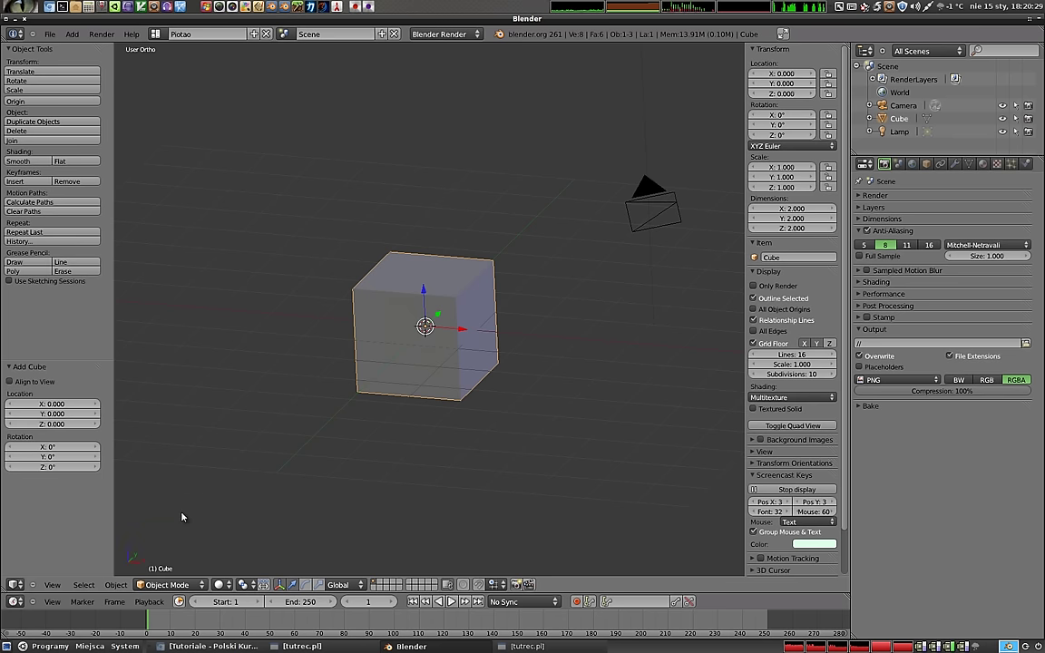
- Enter Edit Mode on the cube and pick individual corner vertices one after another
left_click(193, 584)
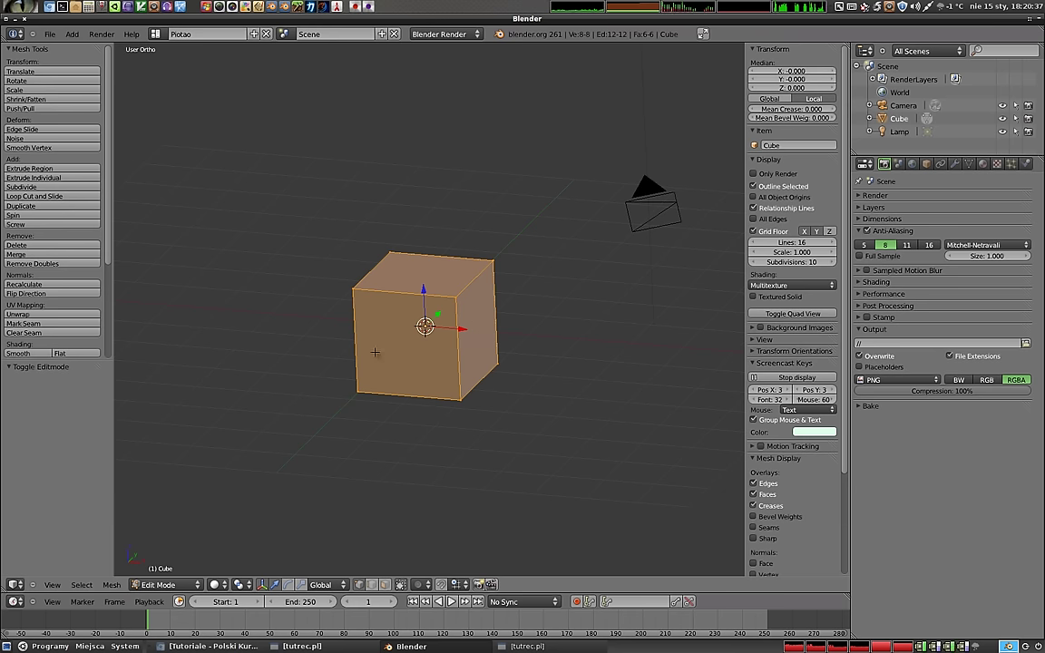
right_click(427, 324)
right_click(425, 322)
middle_click(425, 322)
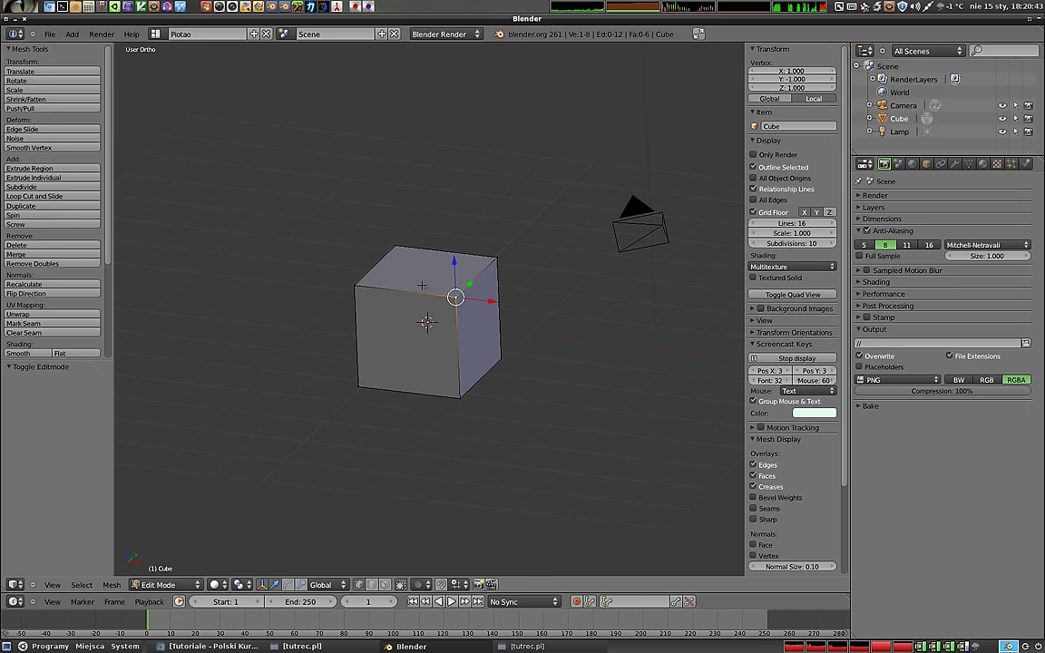
right_click(427, 319)
right_click(427, 318)
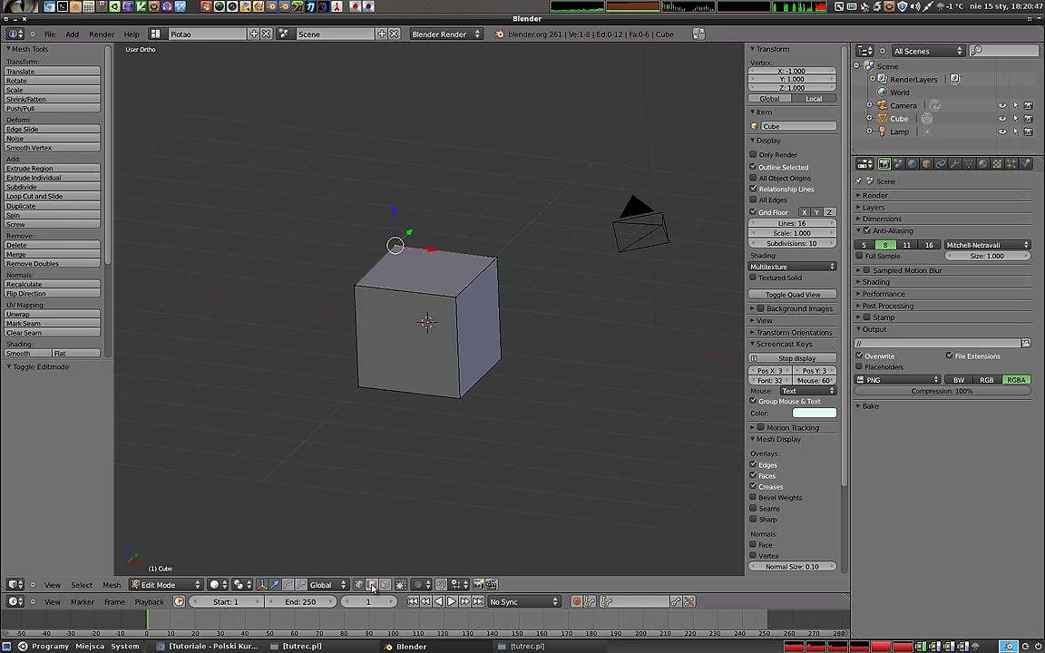
left_click(428, 318)
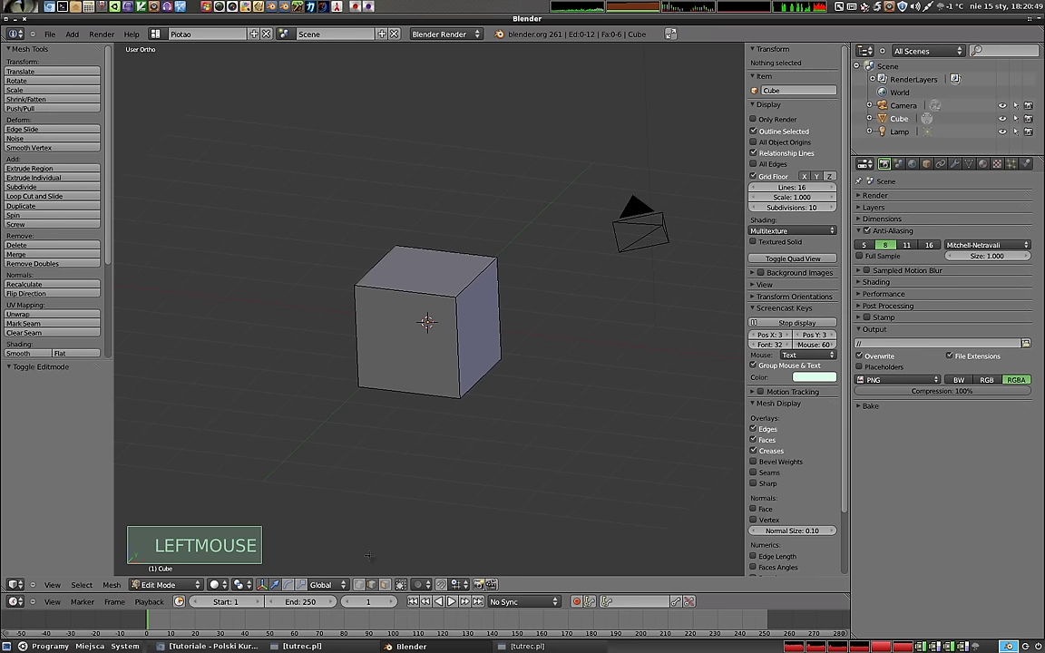
- Select the corners of the cube's front face together, then deselect everything again
right_click(427, 318)
right_click(427, 319)
right_click(427, 318)
right_click(427, 318)
right_click(427, 318)
left_click(428, 318)
right_click(427, 319)
right_click(427, 319)
right_click(427, 318)
right_click(427, 318)
right_click(427, 318)
right_click(427, 318)
right_click(427, 318)
left_click(428, 319)
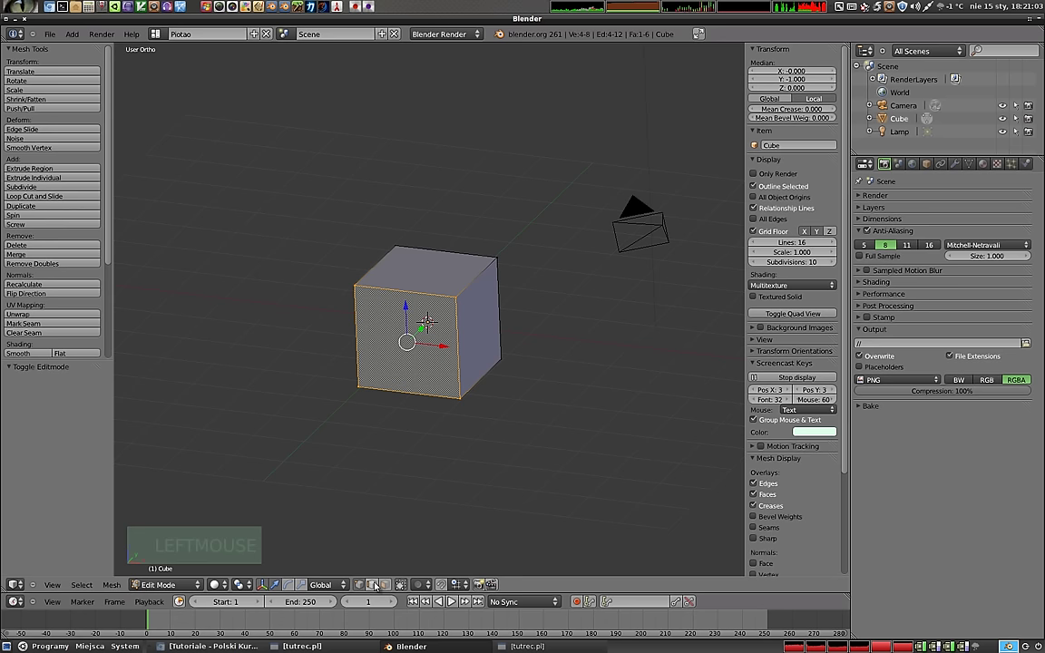
left_click(427, 319)
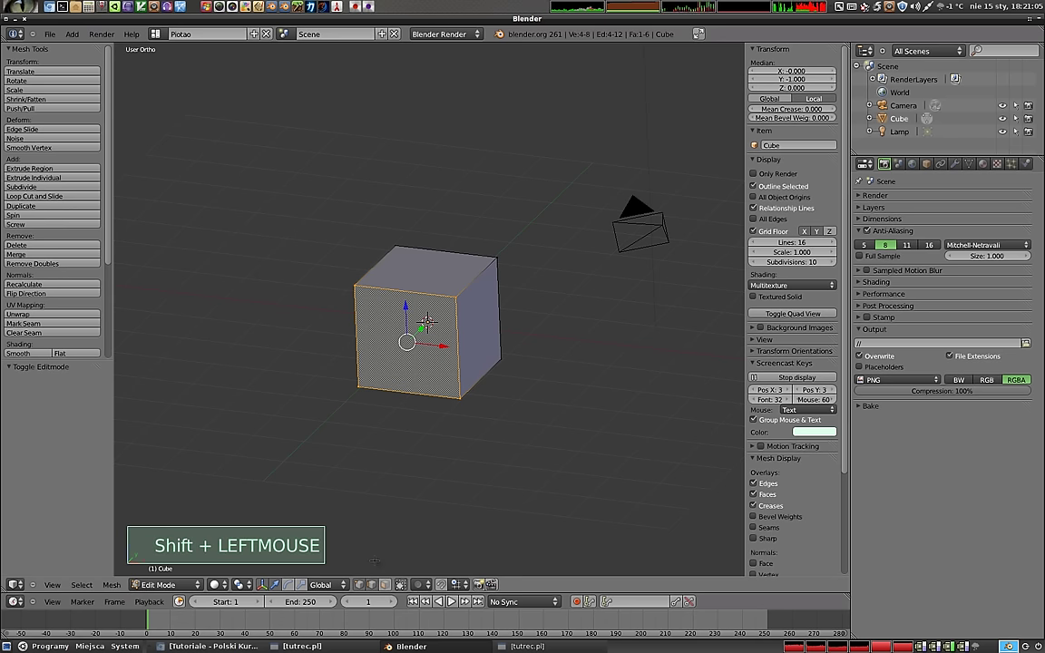
- Pick single corners of the cube again, switching the selection between neighbouring vertices
right_click(427, 319)
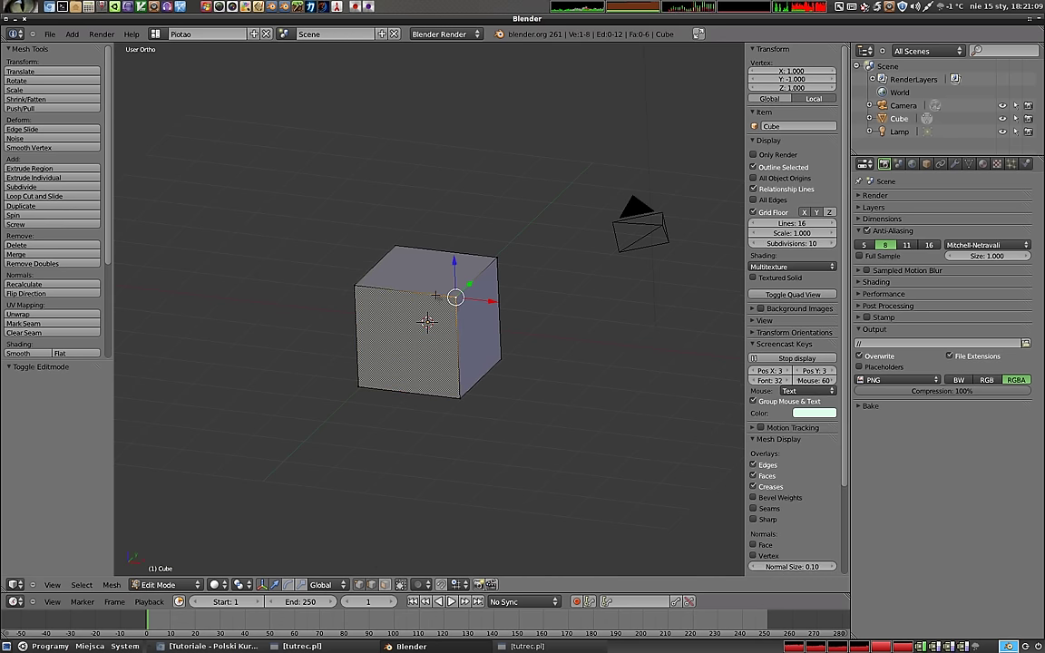
right_click(430, 319)
right_click(430, 319)
right_click(427, 319)
right_click(429, 319)
right_click(430, 319)
key("a")
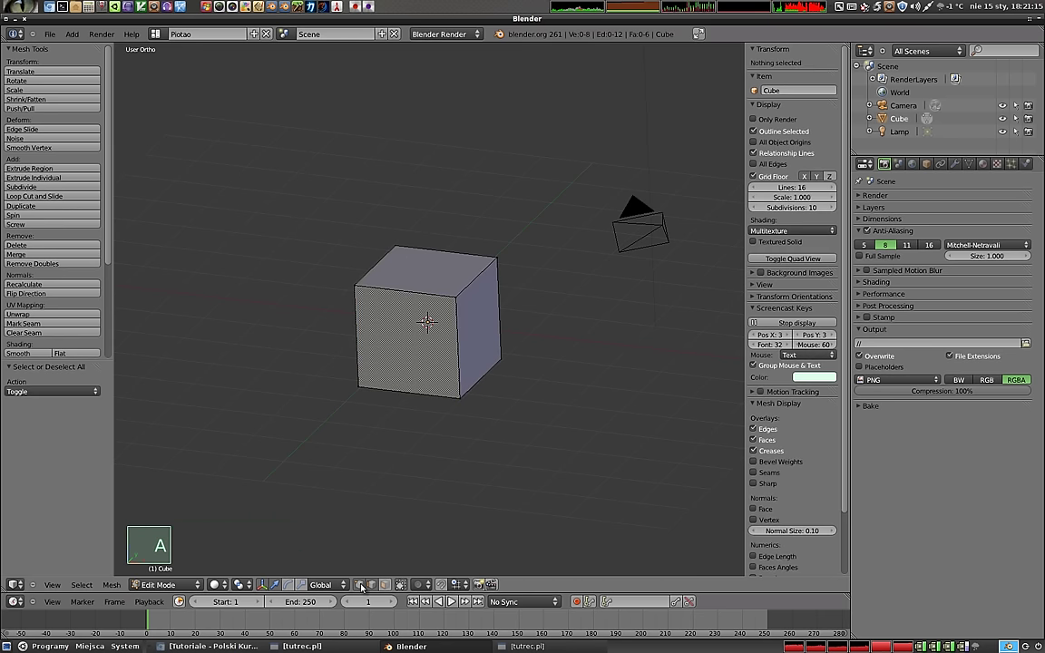
key("ctrl+Tab")
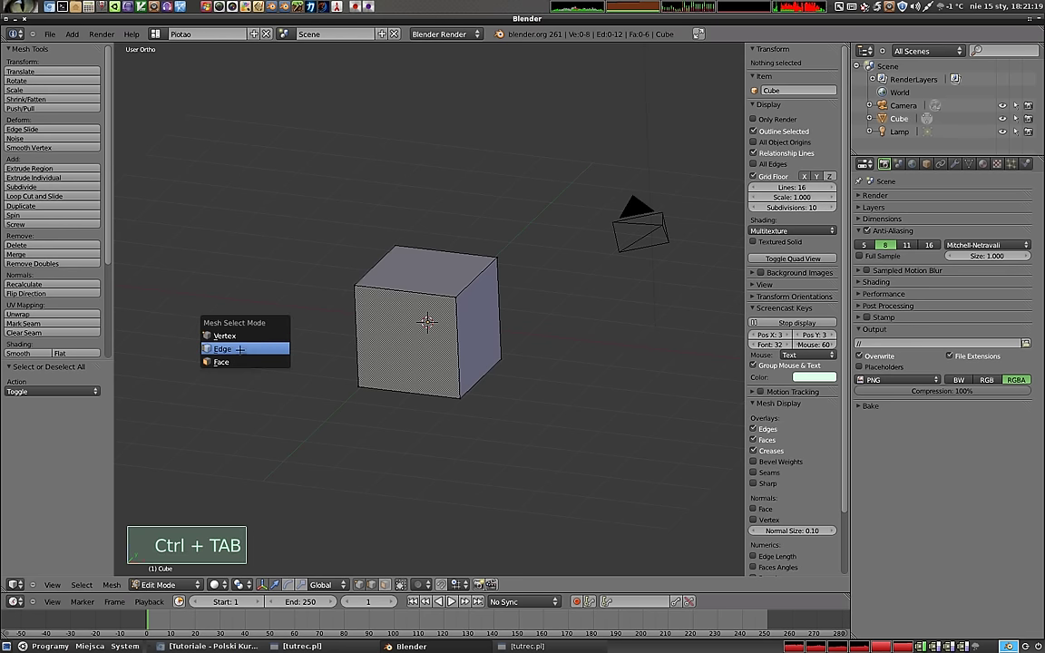
right_click(427, 318)
right_click(427, 319)
right_click(430, 319)
right_click(429, 320)
key("ctrl+Tab")
right_click(430, 319)
key("ctrl+Tab")
right_click(427, 319)
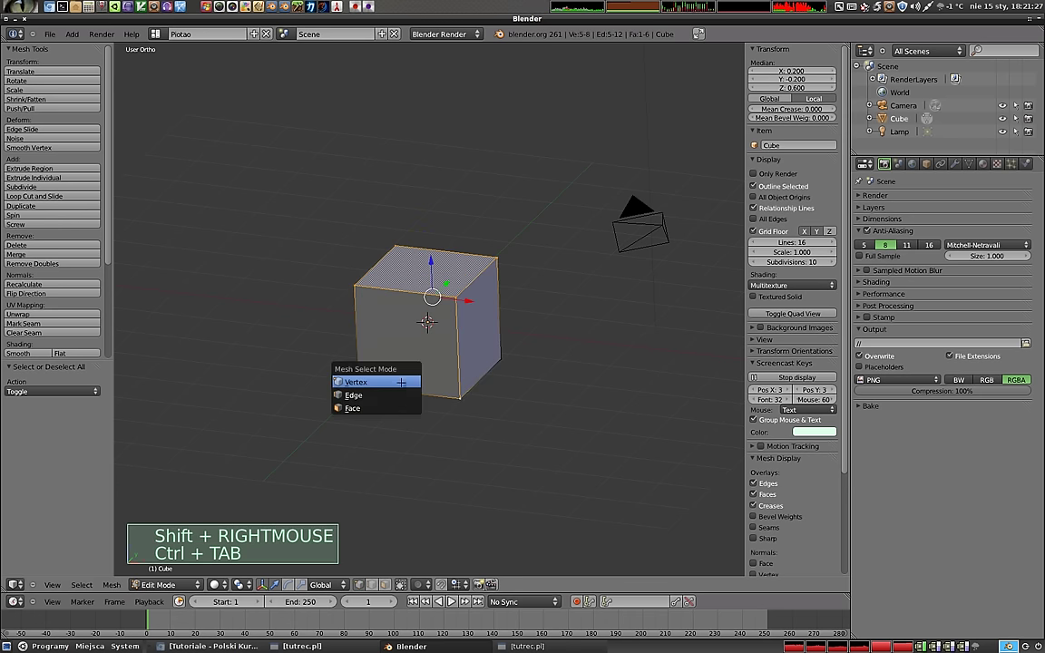
key("ctrl+Tab")
right_click(430, 320)
key("a")
middle_click(429, 320)
middle_click(414, 341)
middle_click(391, 341)
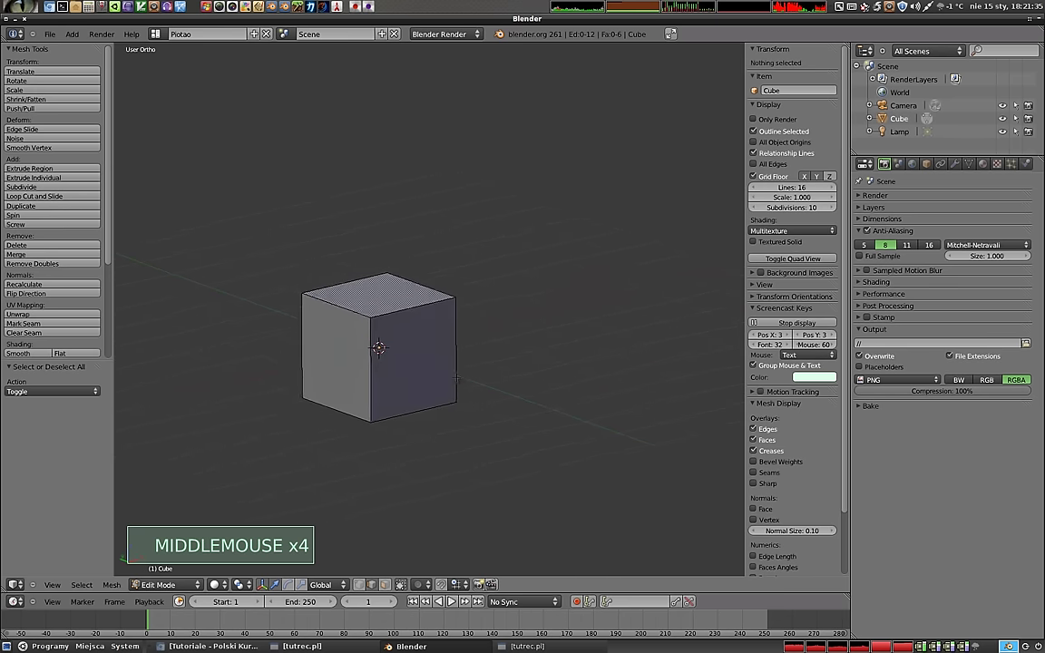
middle_click(383, 352)
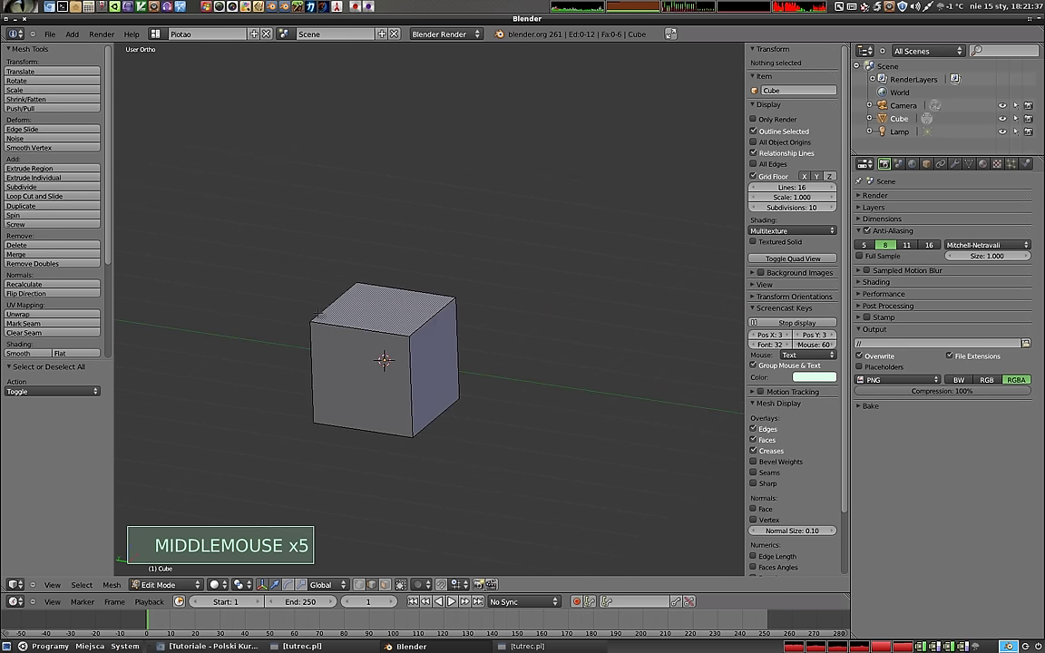
- Delete the top front corner vertex with X > Vertices, leaving only a side face and the bottom face
right_click(387, 357)
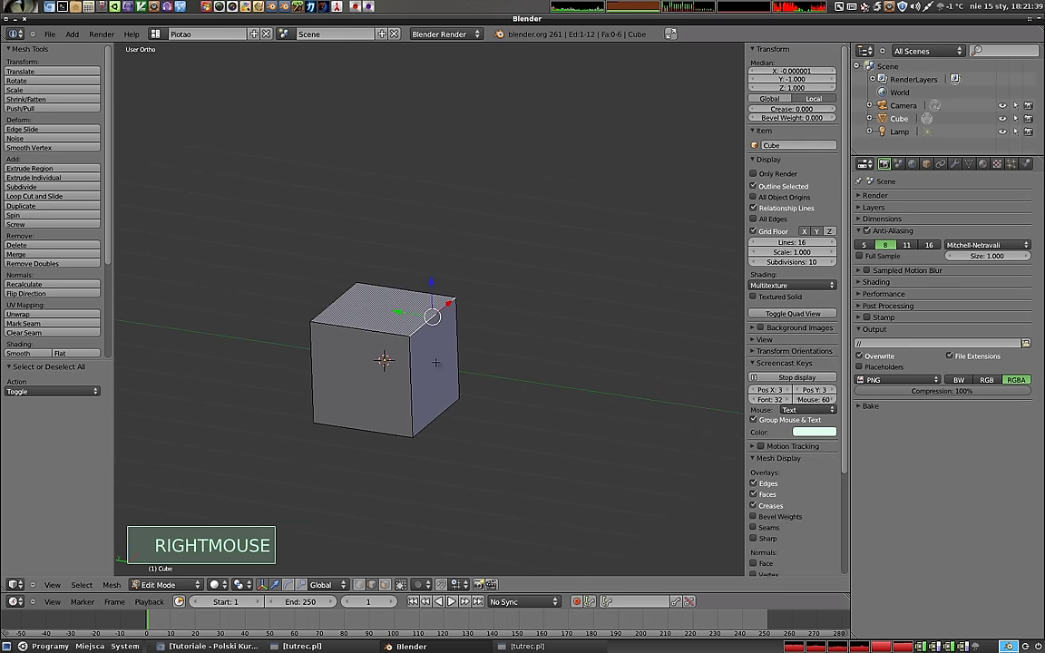
key("x")
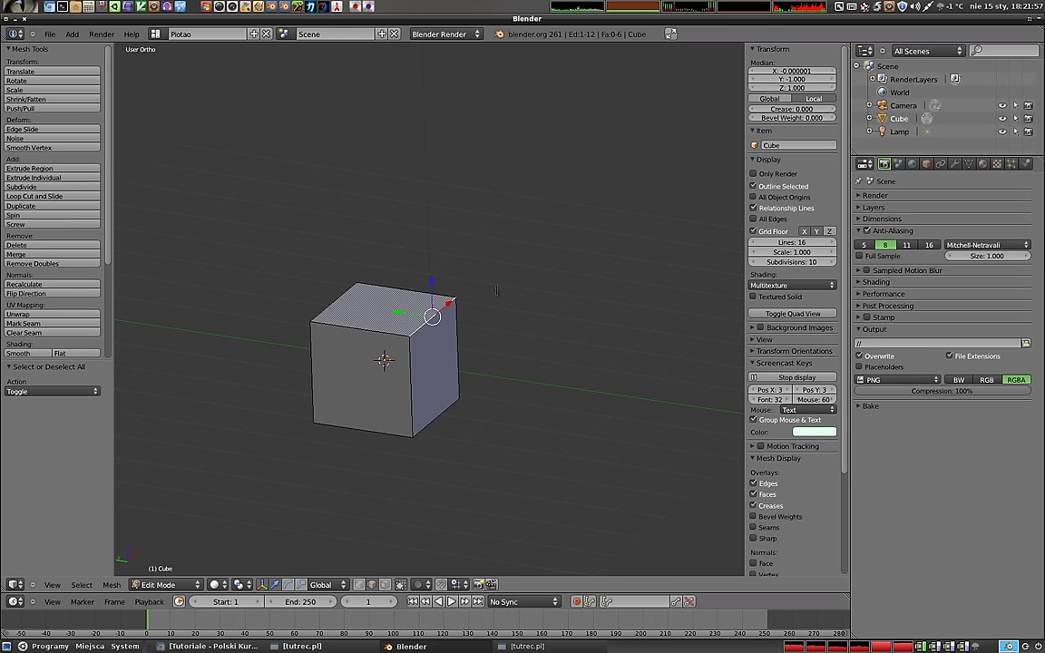
key("x")
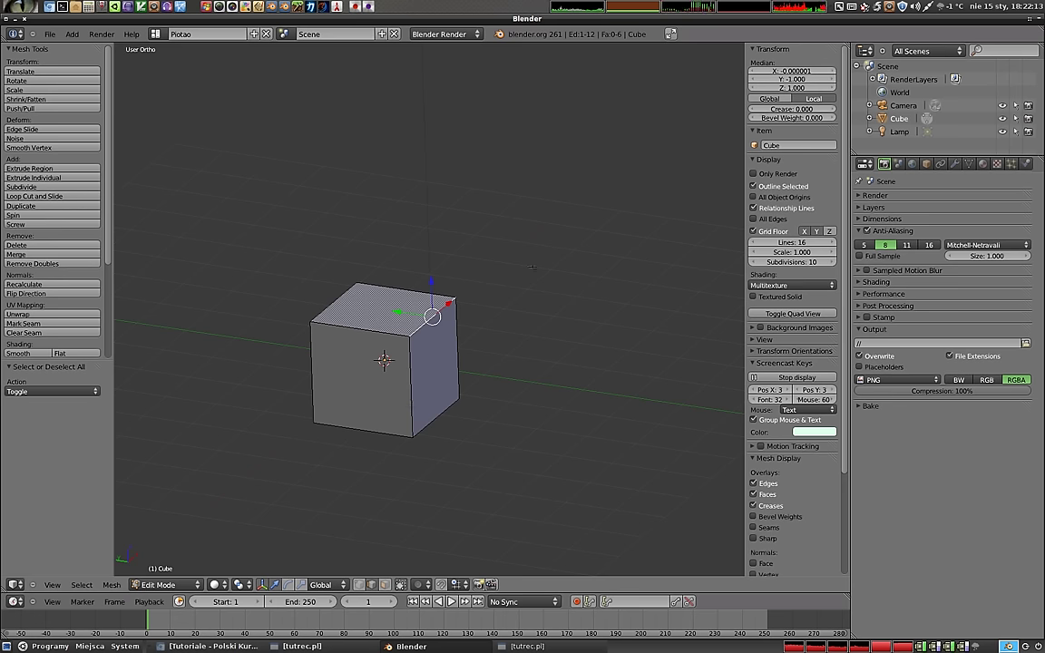
key("x")
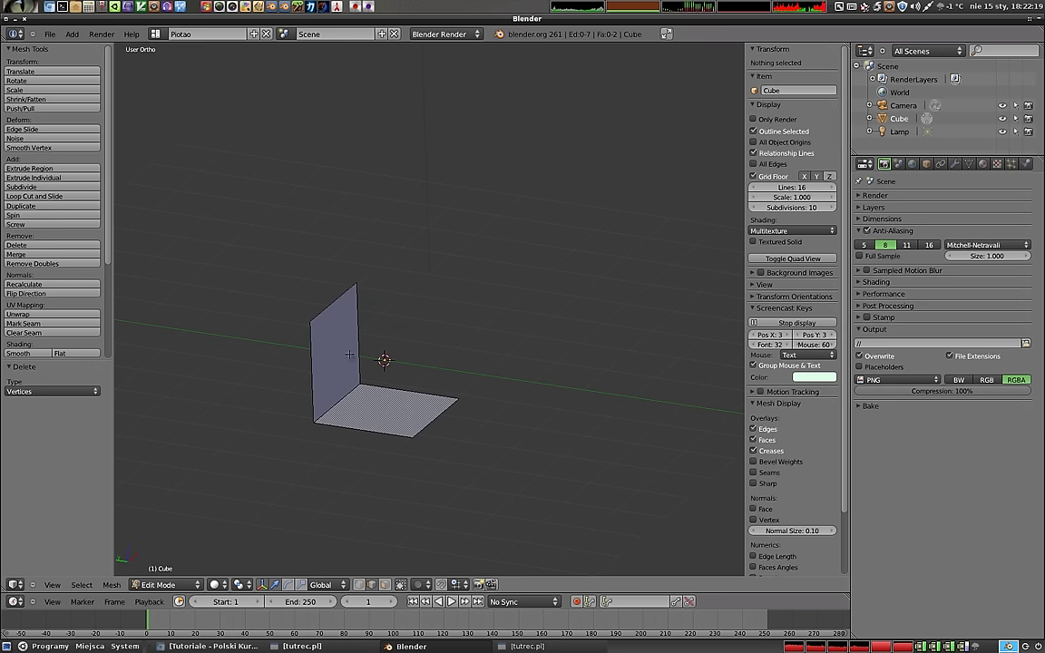
- Extrude a chain of three connected vertices in empty space beside the faces, then deselect all
key("Tab")
key("Tab")
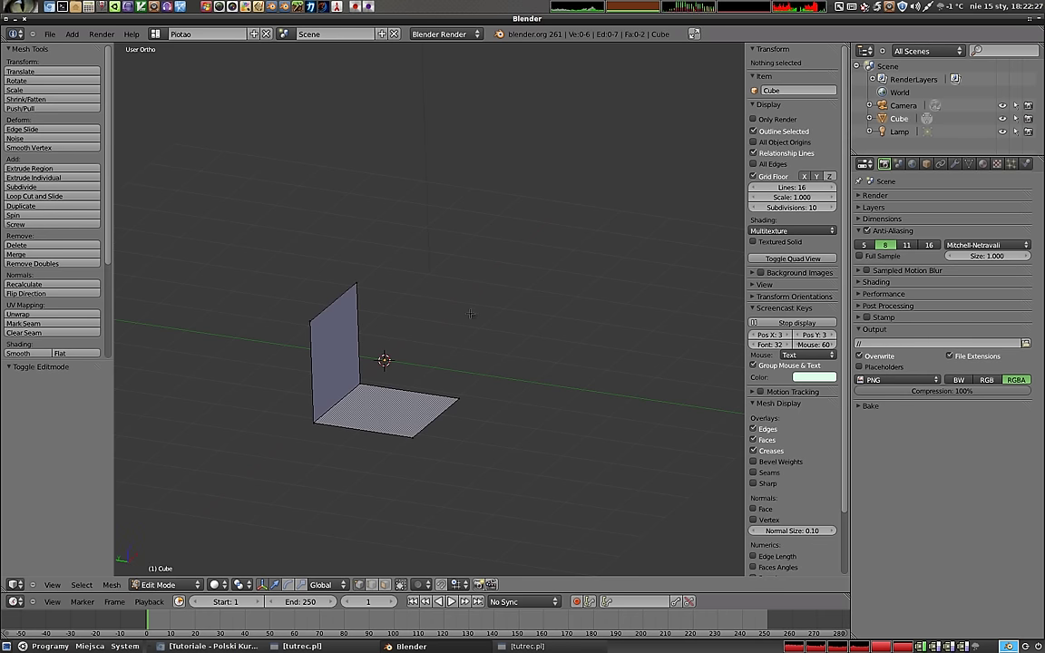
left_click(386, 358)
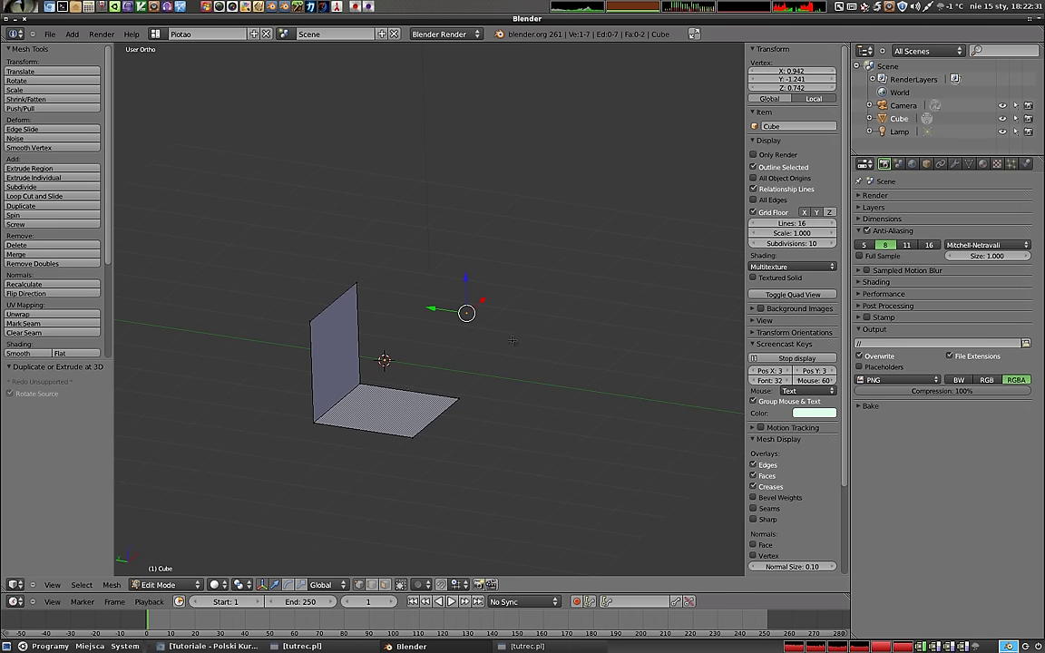
left_click(386, 358)
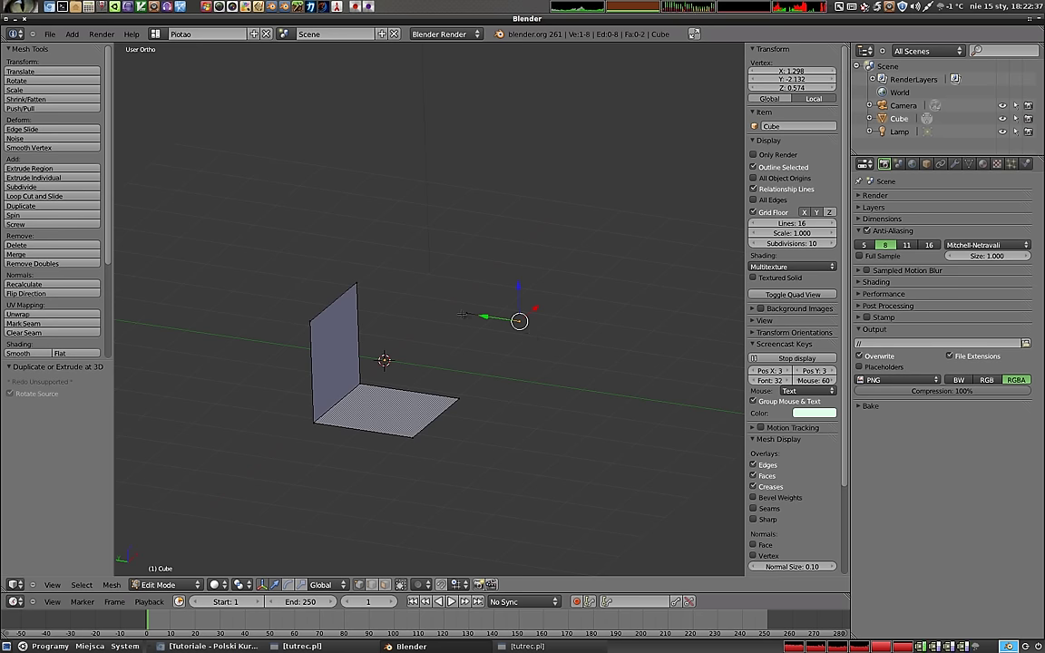
left_click(387, 358)
key("a")
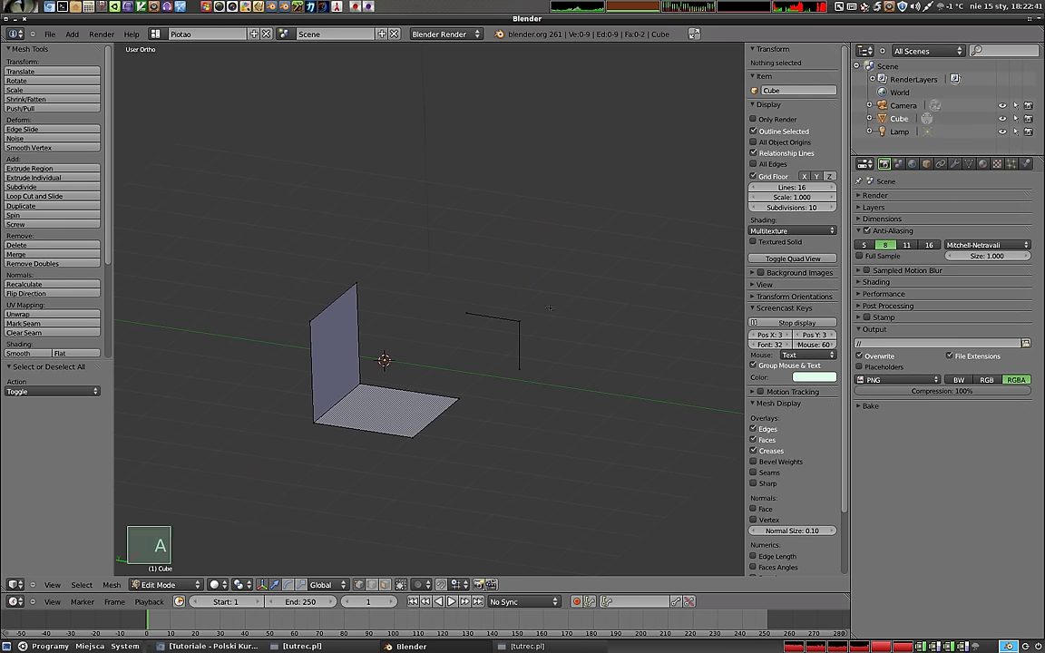
- Extrude four vertices into a floating square, select its corners and fill them with a face (F)
left_click(386, 357)
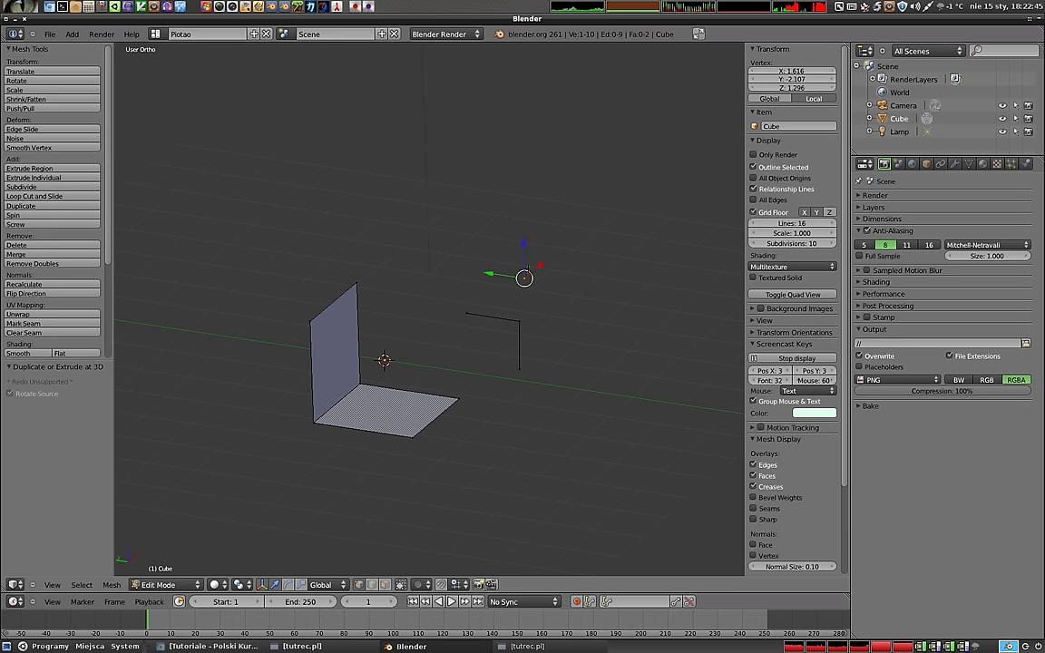
right_click(386, 357)
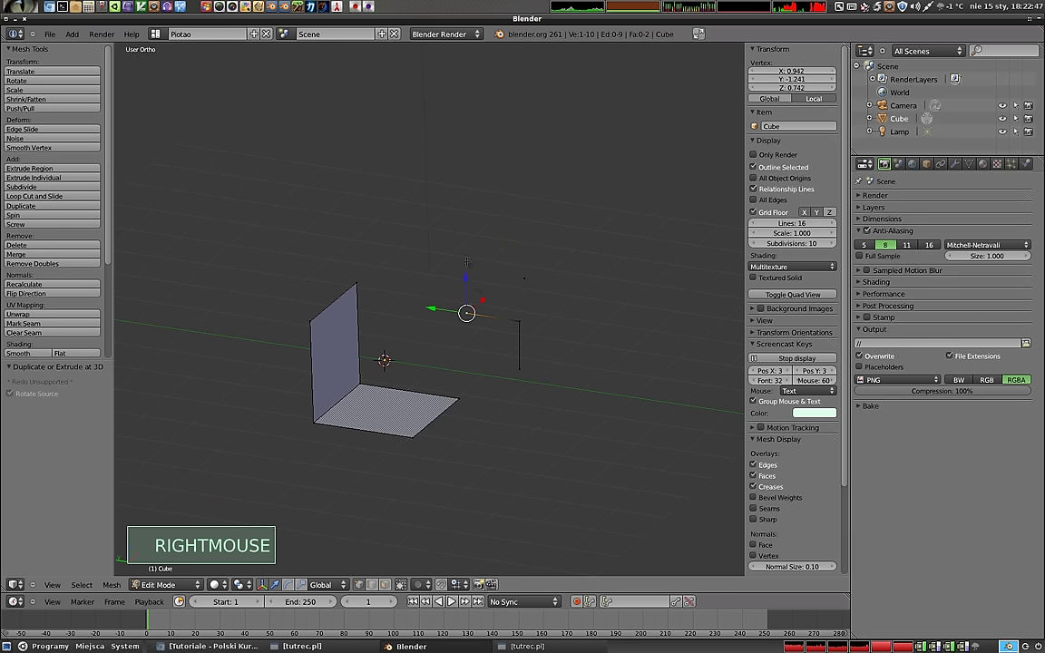
left_click(387, 357)
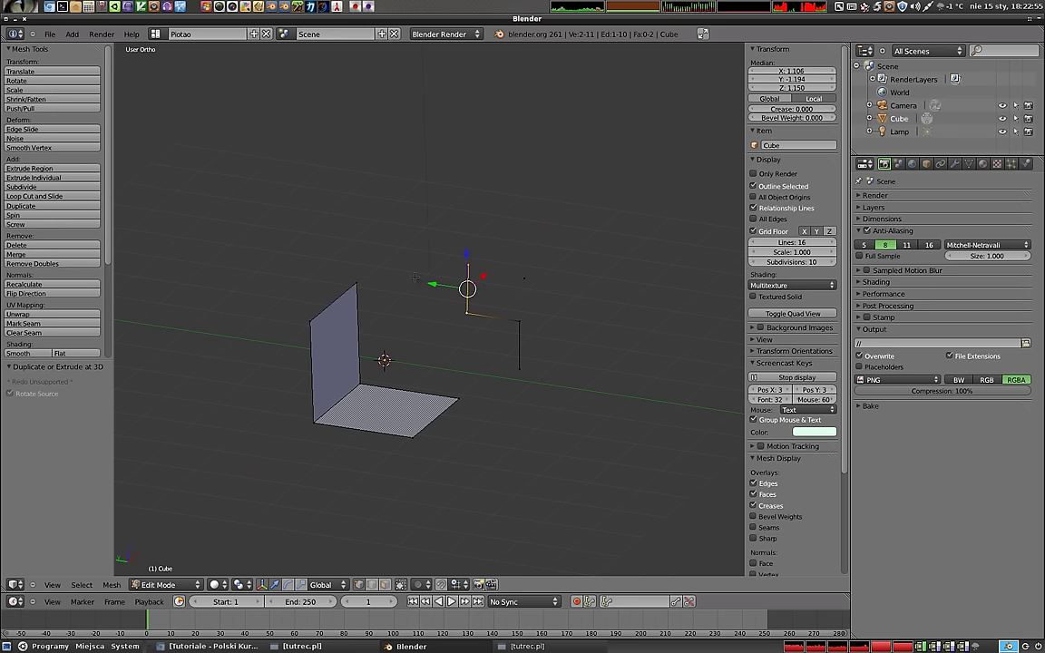
left_click(386, 357)
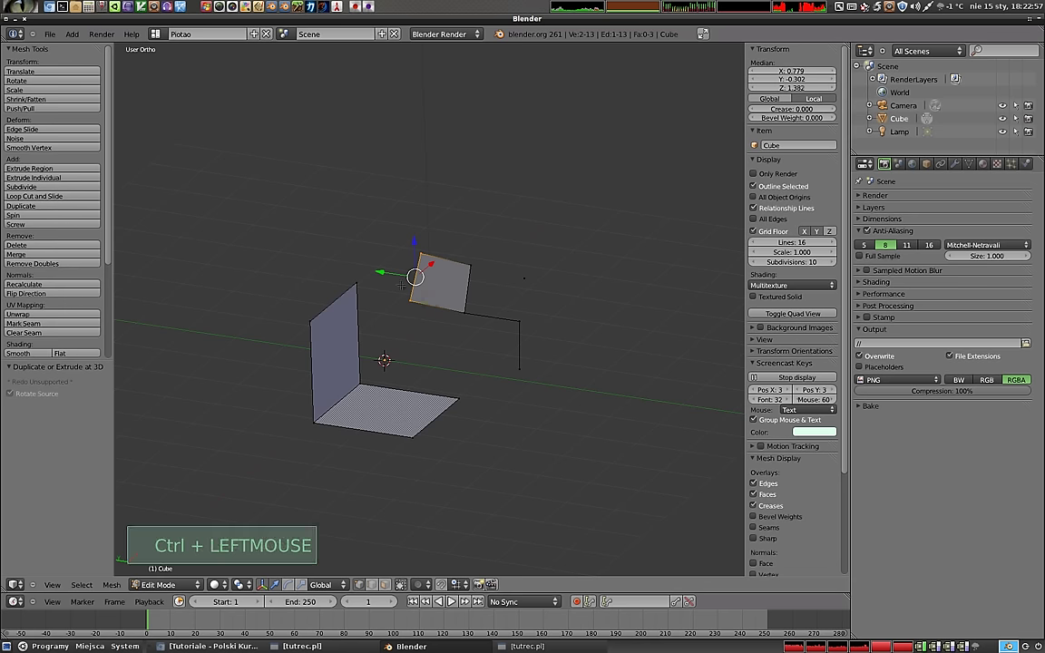
right_click(386, 357)
right_click(387, 358)
right_click(386, 358)
right_click(387, 358)
left_click(387, 357)
- Toggle out of and back into Edit Mode while orbiting to view the pieces from the front
key("Tab")
middle_click(377, 398)
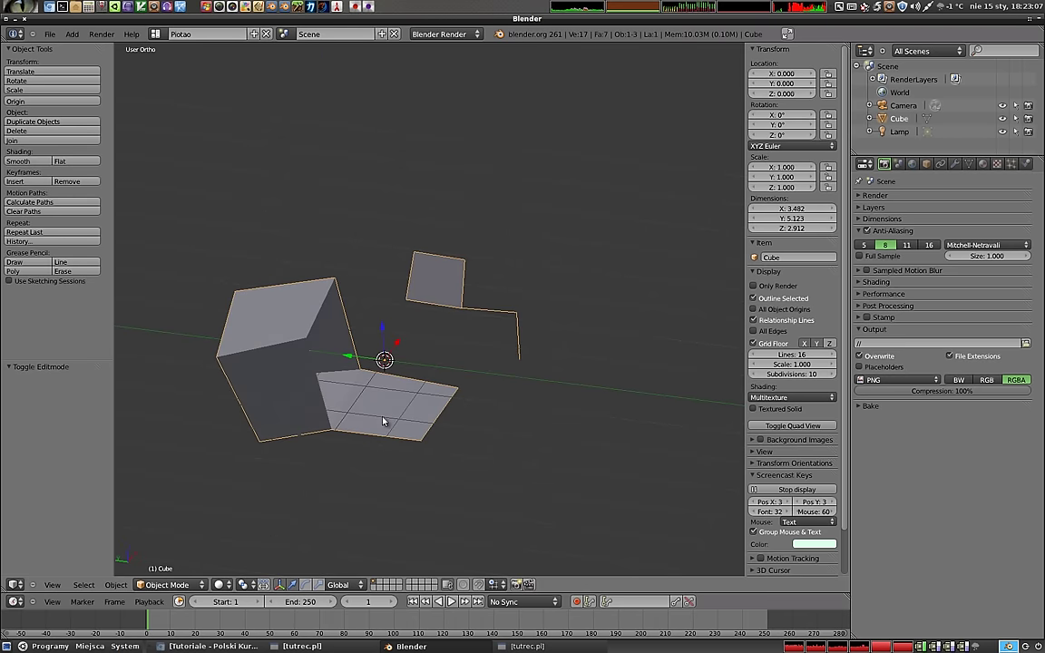
key("KP_1")
middle_click(451, 391)
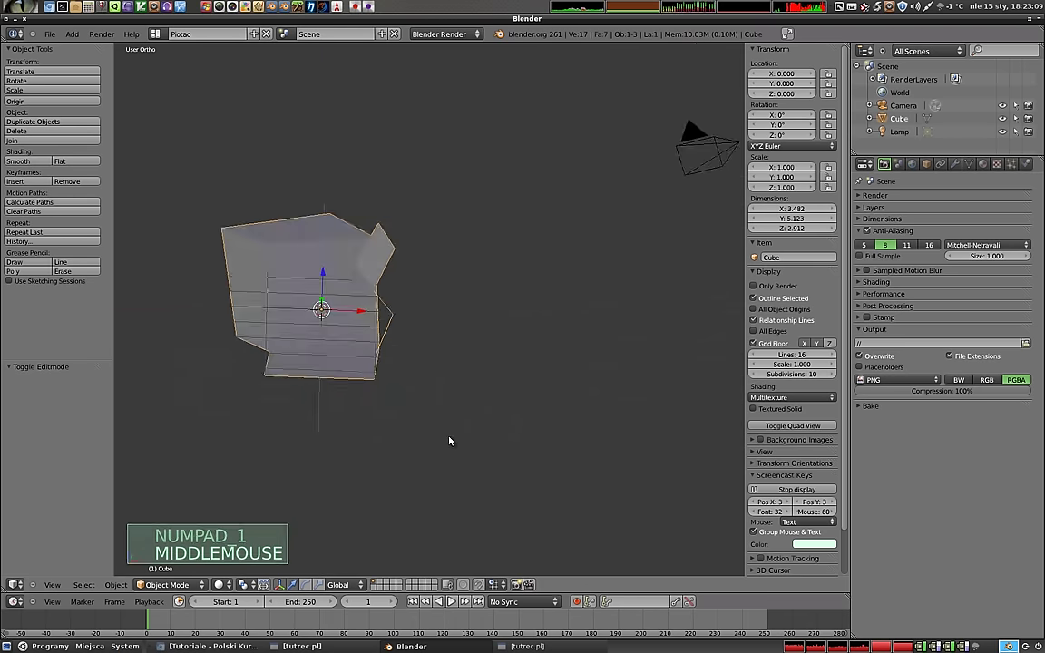
key("Tab")
middle_click(325, 309)
middle_click(445, 333)
middle_click(470, 311)
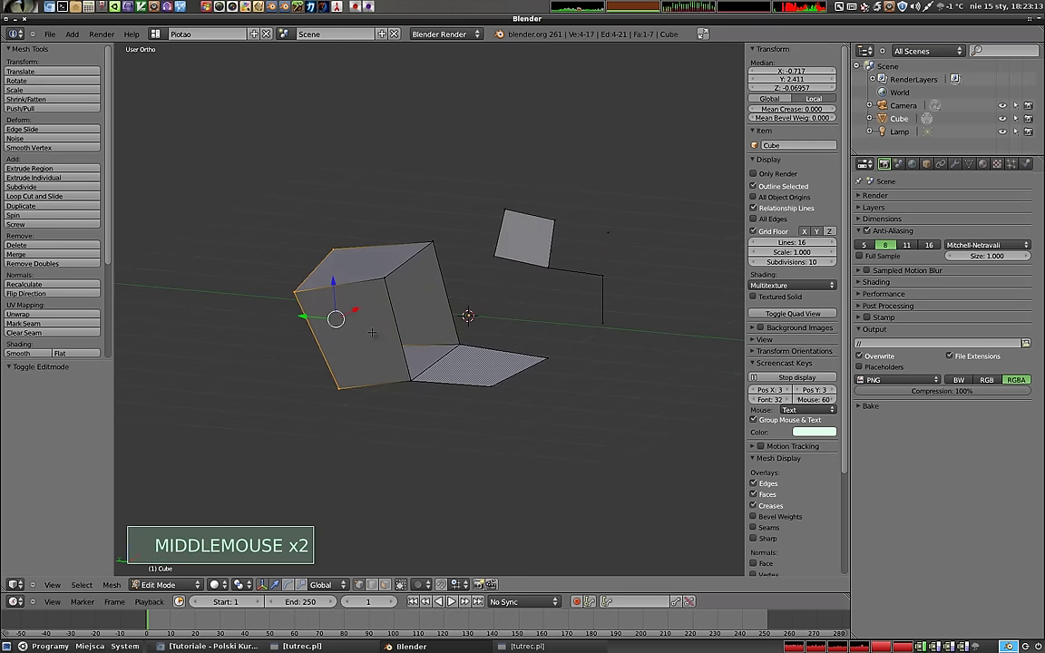
middle_click(458, 315)
- Duplicate selected cube vertices with Shift+D three times, placing the copies as loose vertices above the cube
right_click(390, 355)
right_click(390, 355)
key("shift+d")
left_click(390, 356)
right_click(390, 355)
key("shift+d")
left_click(390, 356)
key("shift+d")
left_click(390, 355)
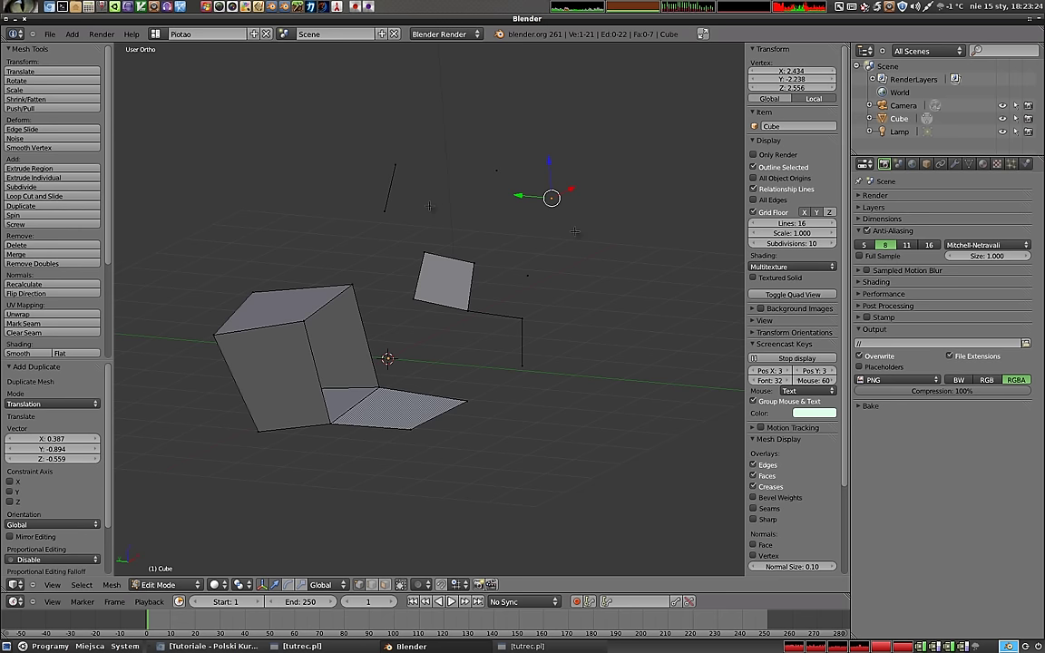
- Join two loose vertices with an edge, then fill the four floating vertices above the cube with a face
key("f")
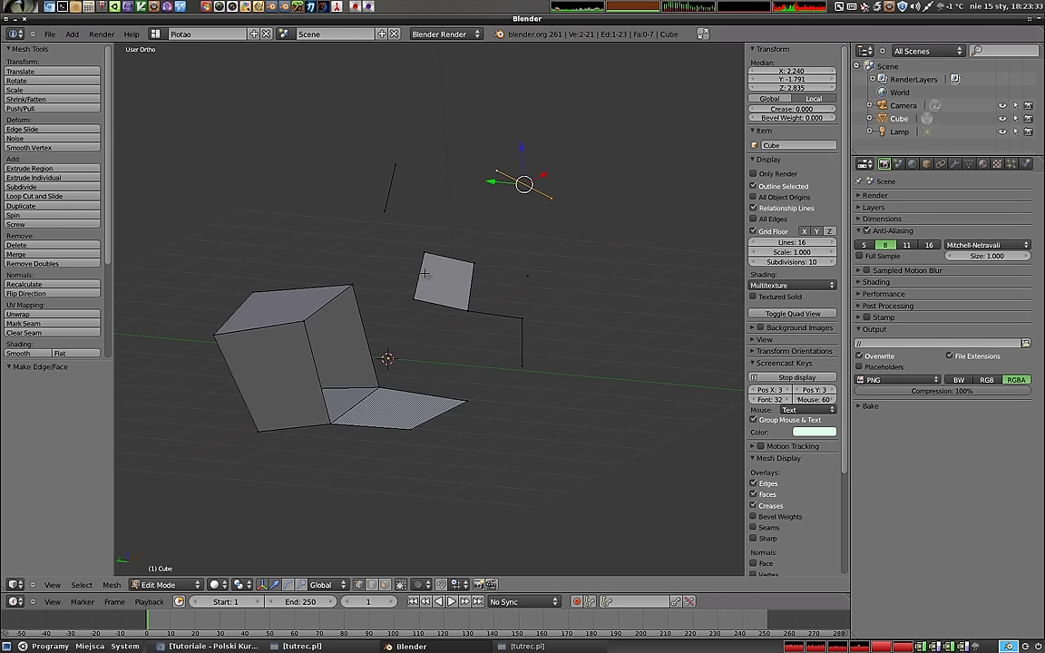
right_click(390, 355)
right_click(390, 355)
right_click(390, 356)
right_click(390, 356)
key("f")
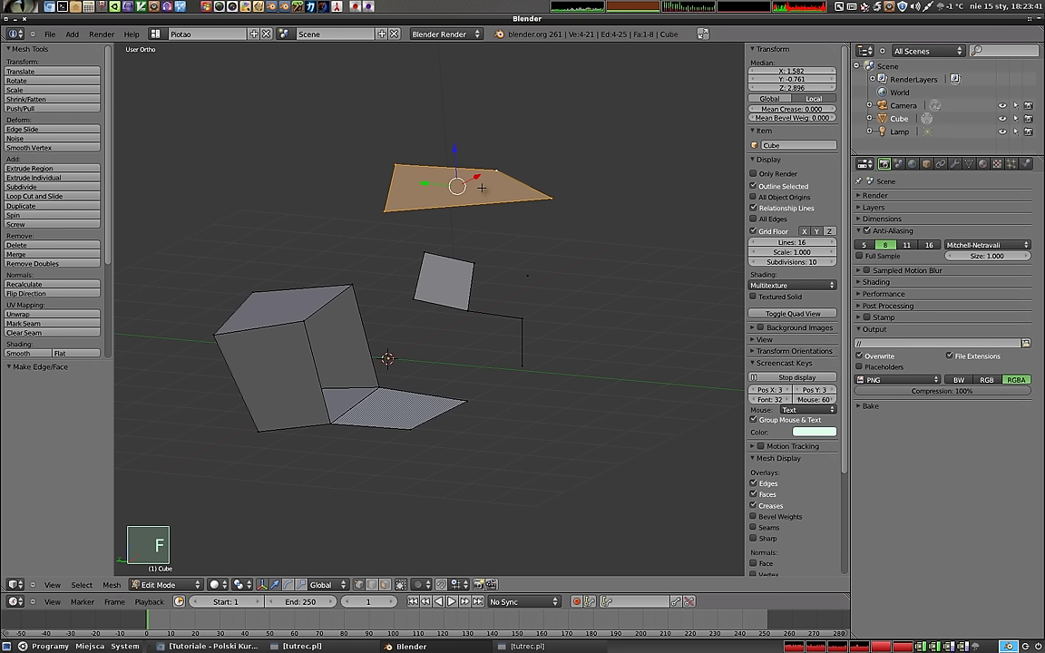
key("f")
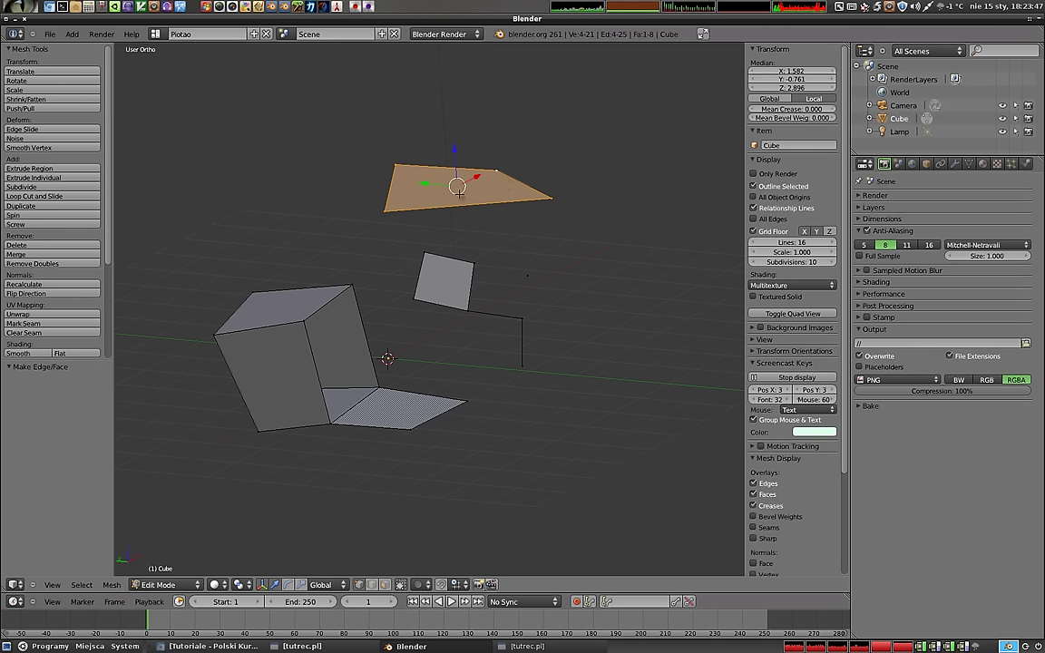
- Select the four corners of the cube's side face ready to fill them
right_click(390, 356)
right_click(390, 355)
right_click(390, 355)
right_click(390, 355)
middle_click(390, 355)
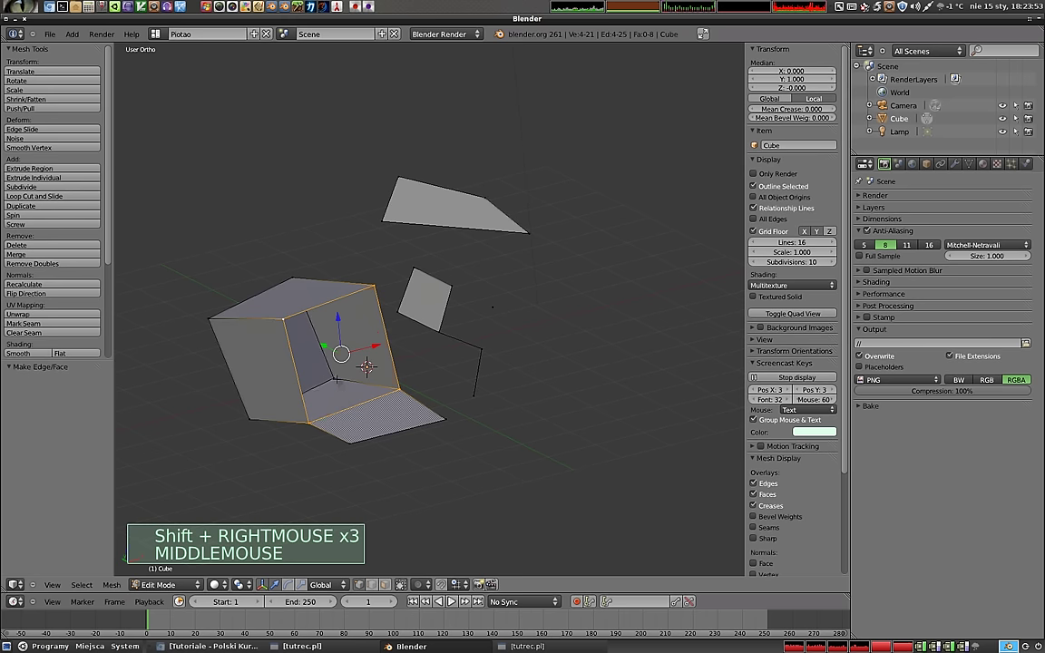
- Fill the selected side corners with a face, deselect all and orbit in closer to the cube
key("f")
key("a")
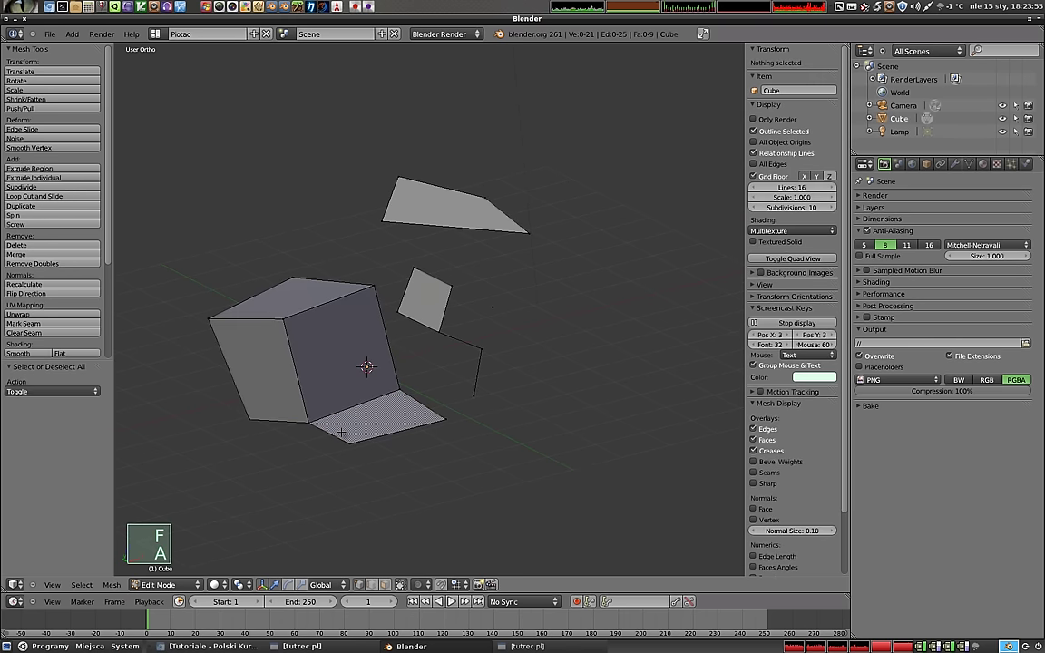
middle_click(369, 364)
middle_click(382, 359)
middle_click(387, 360)
scroll("up", 3)
- Rip a top corner vertex with V and drag it and other corner vertices apart with G
right_click(541, 354)
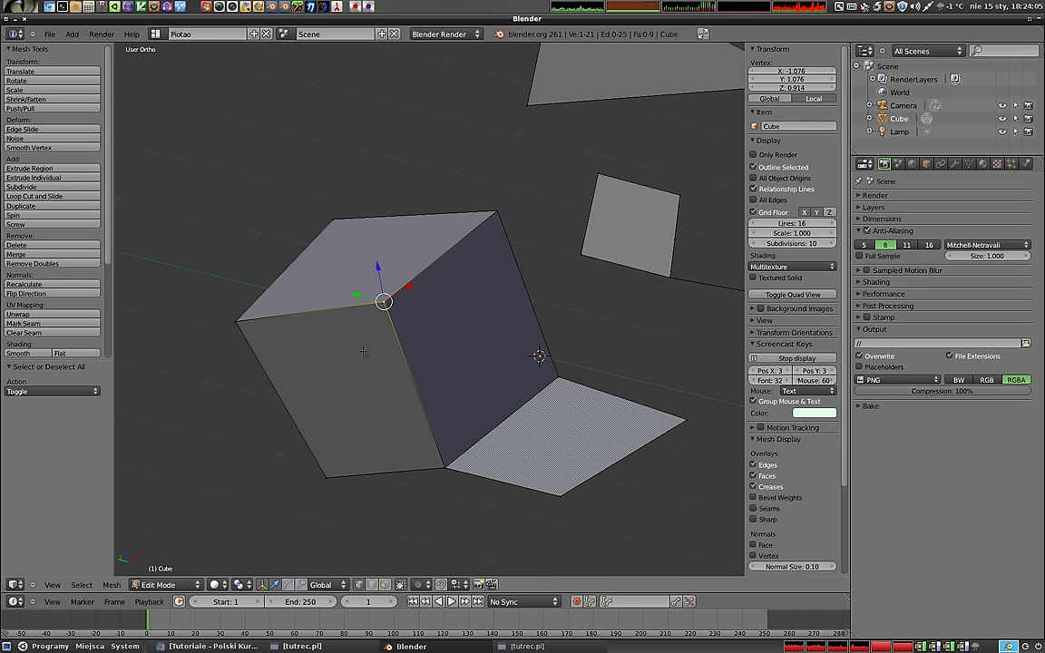
key("v")
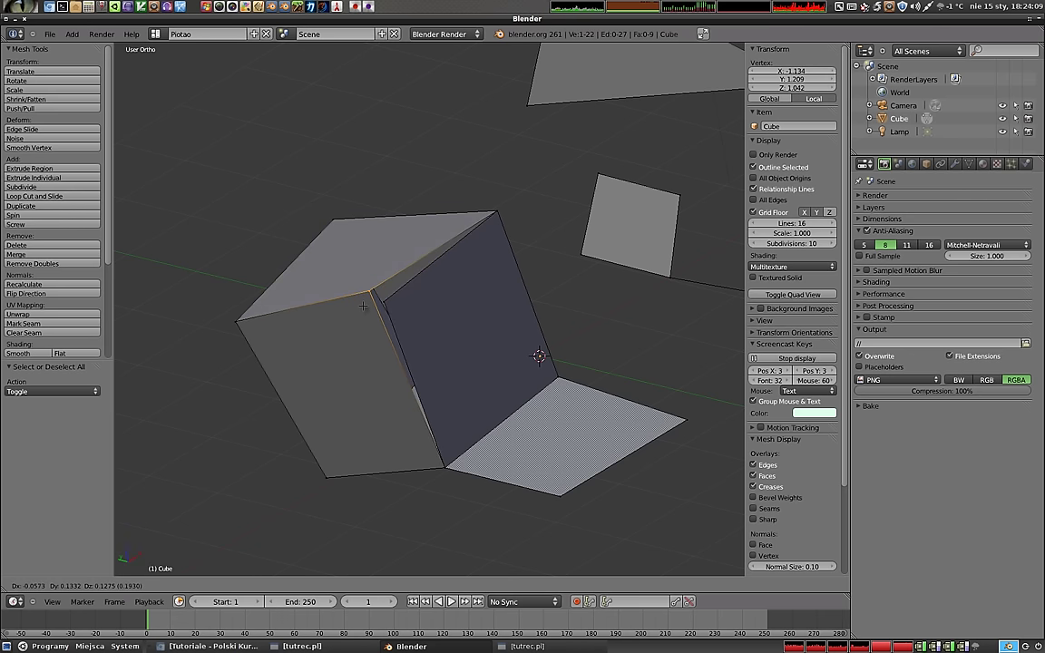
left_click(541, 354)
right_click(541, 354)
key("g")
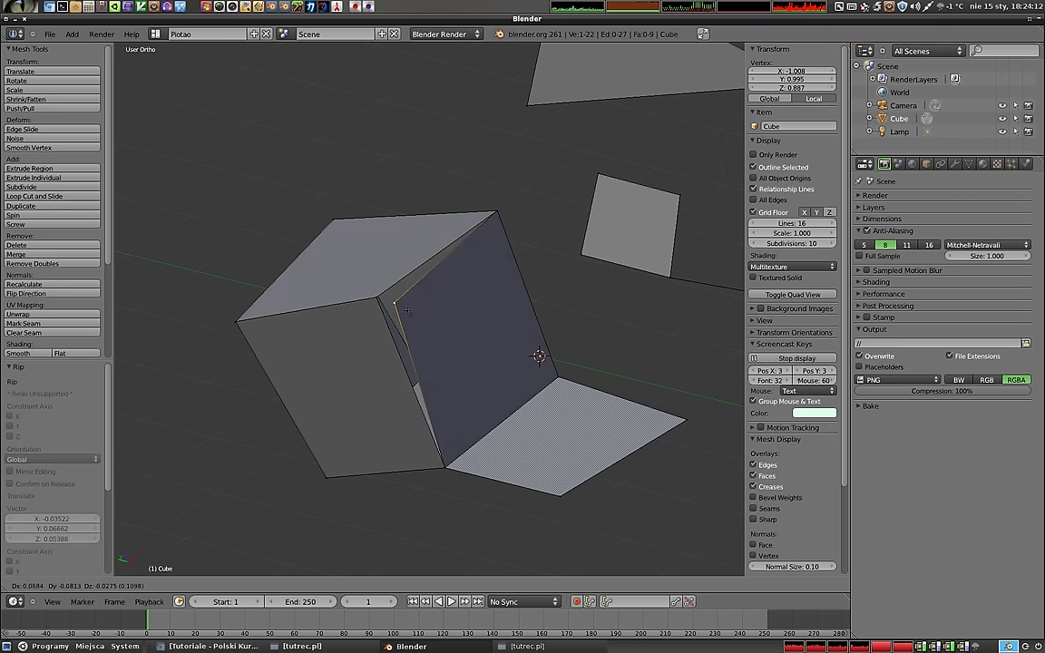
left_click(542, 354)
middle_click(542, 354)
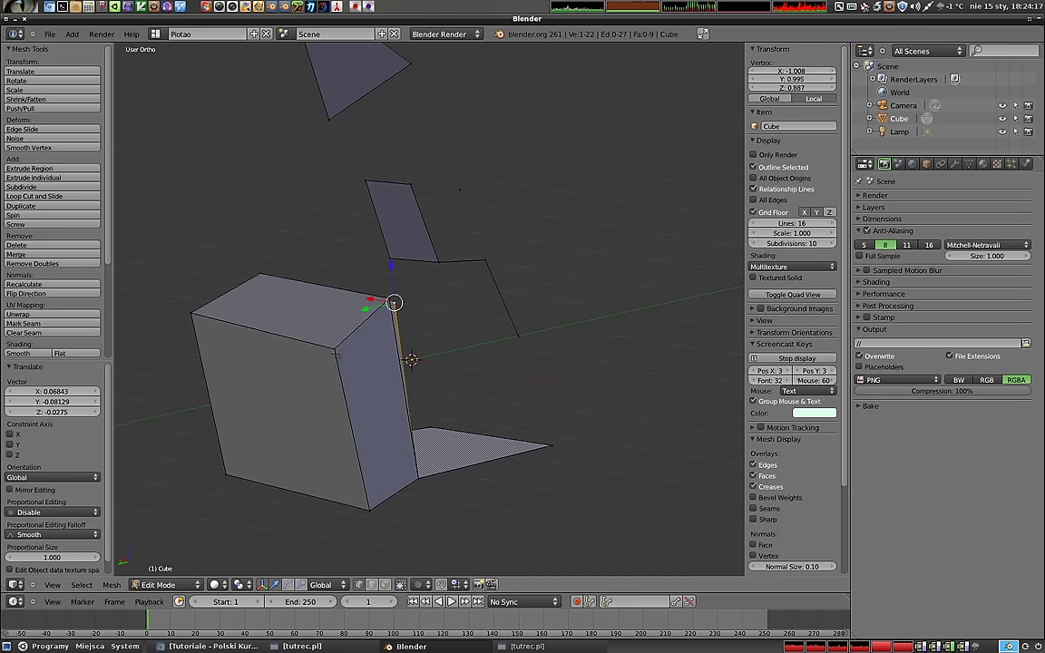
right_click(412, 355)
key("g")
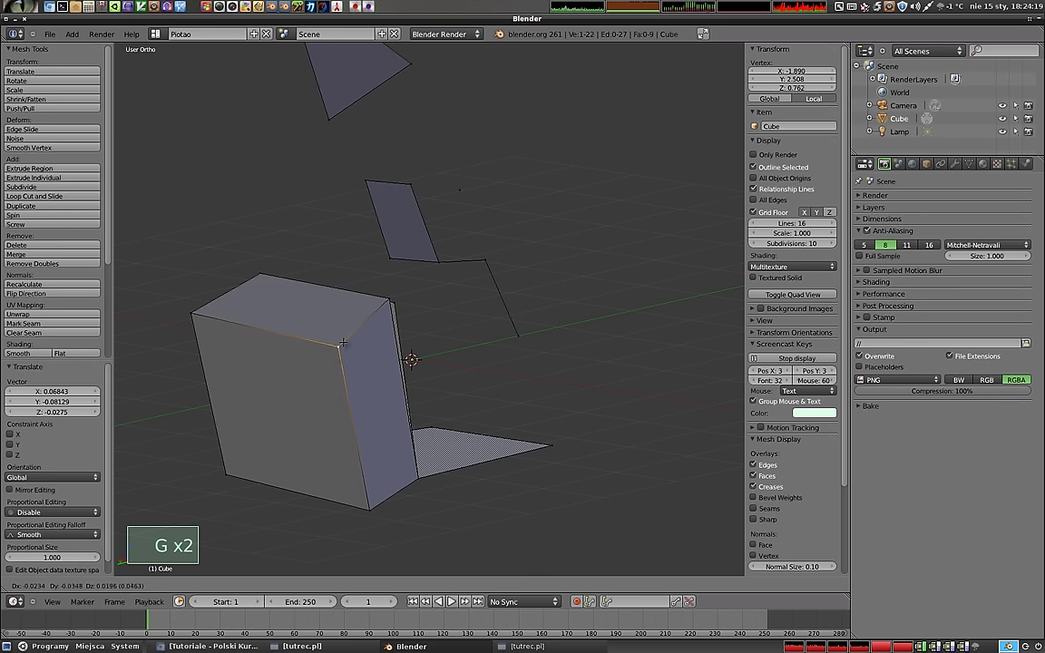
left_click(411, 356)
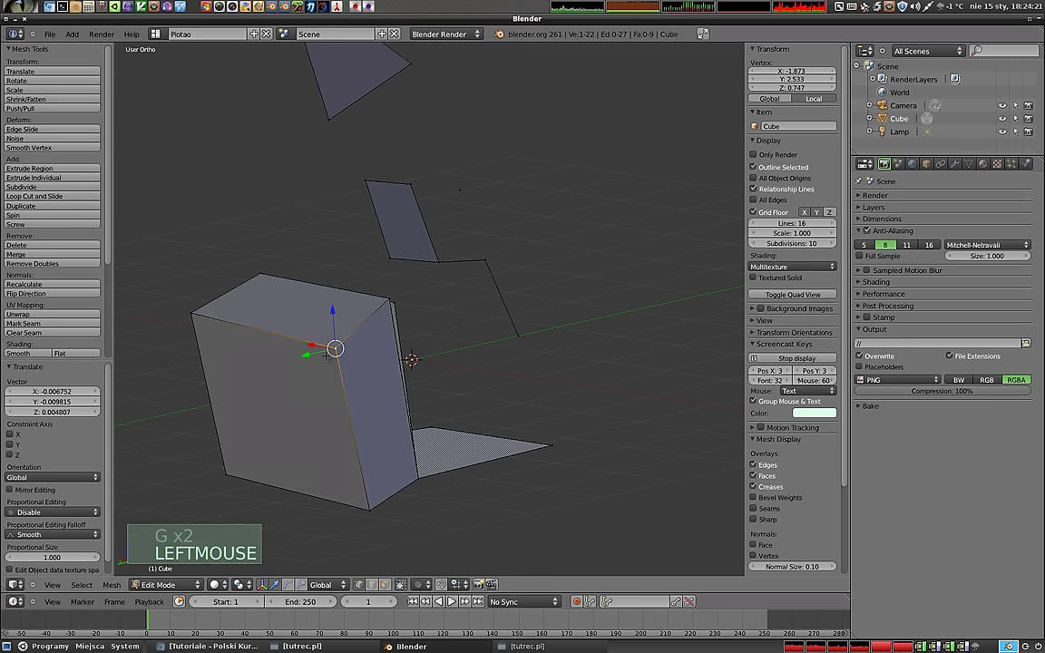
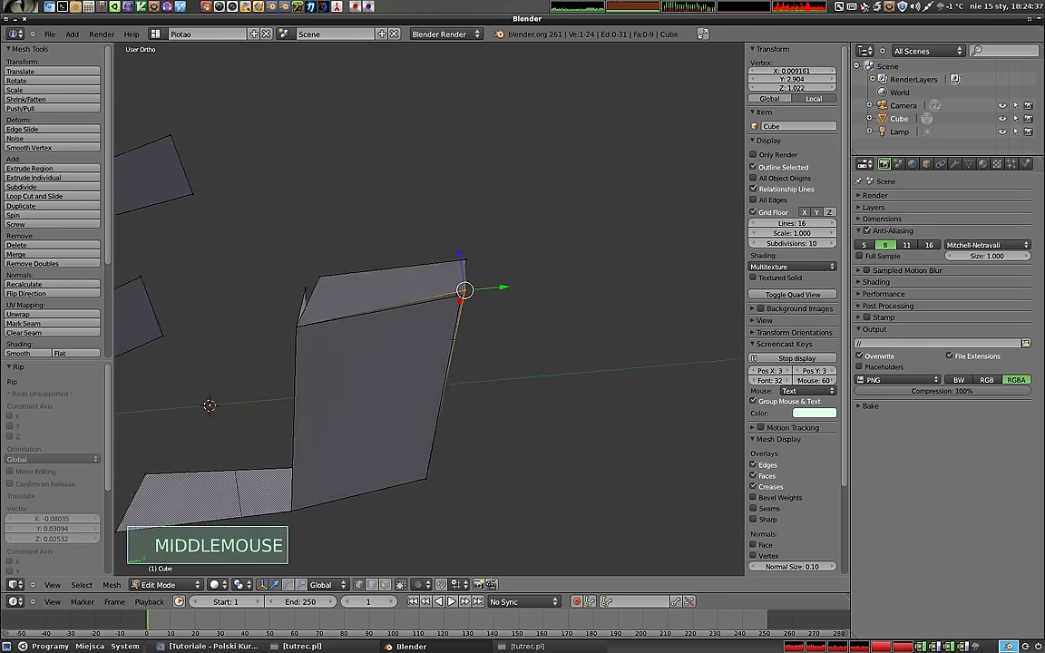
- Delete the pieced mesh and add a fresh cube, opening it in Edit Mode
middle_click(579, 423)
middle_click(671, 432)
middle_click(469, 321)
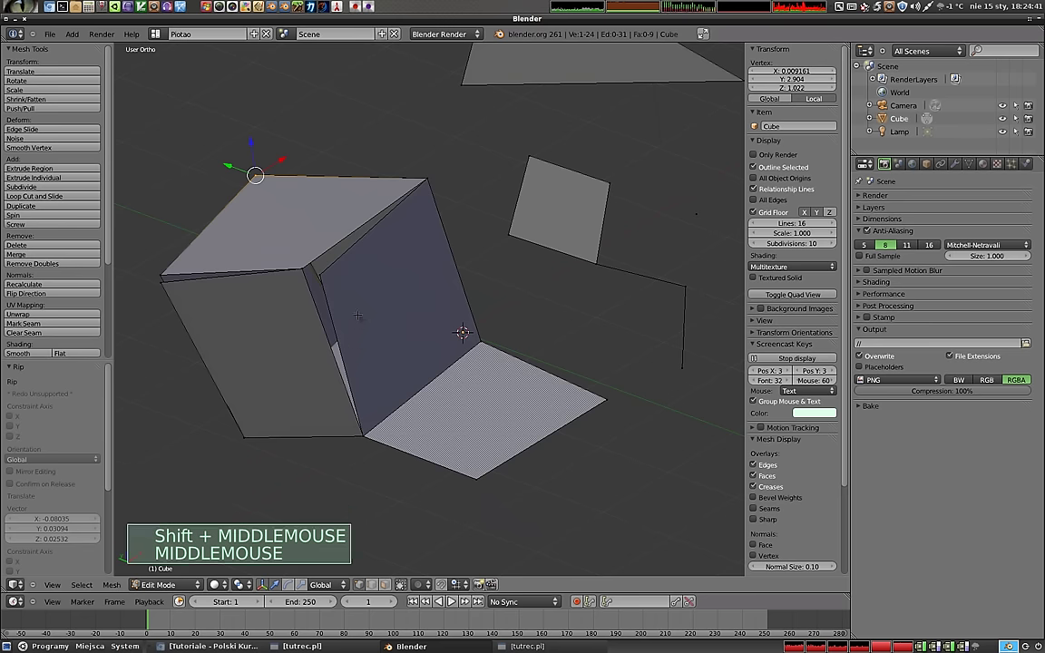
middle_click(472, 330)
scroll("down", 3)
key("Tab")
key("x")
key("shift+a")
key("Tab")
middle_click(451, 321)
- Split the top face off the cube with Y and lift it above the now open-topped box
right_click(452, 322)
right_click(452, 321)
right_click(452, 321)
right_click(452, 321)
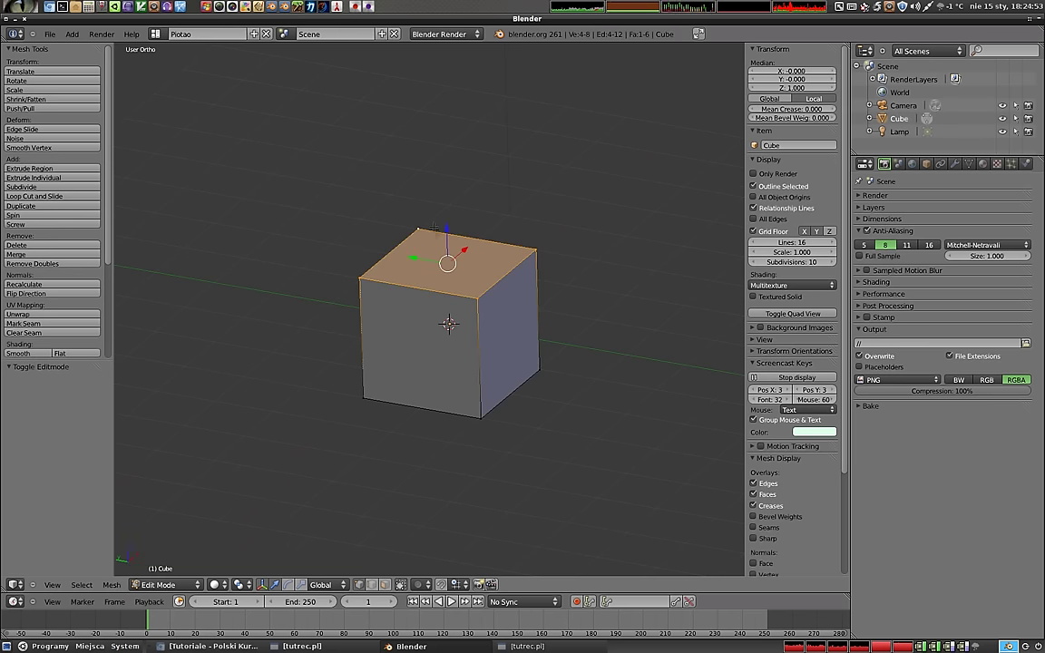
middle_click(452, 321)
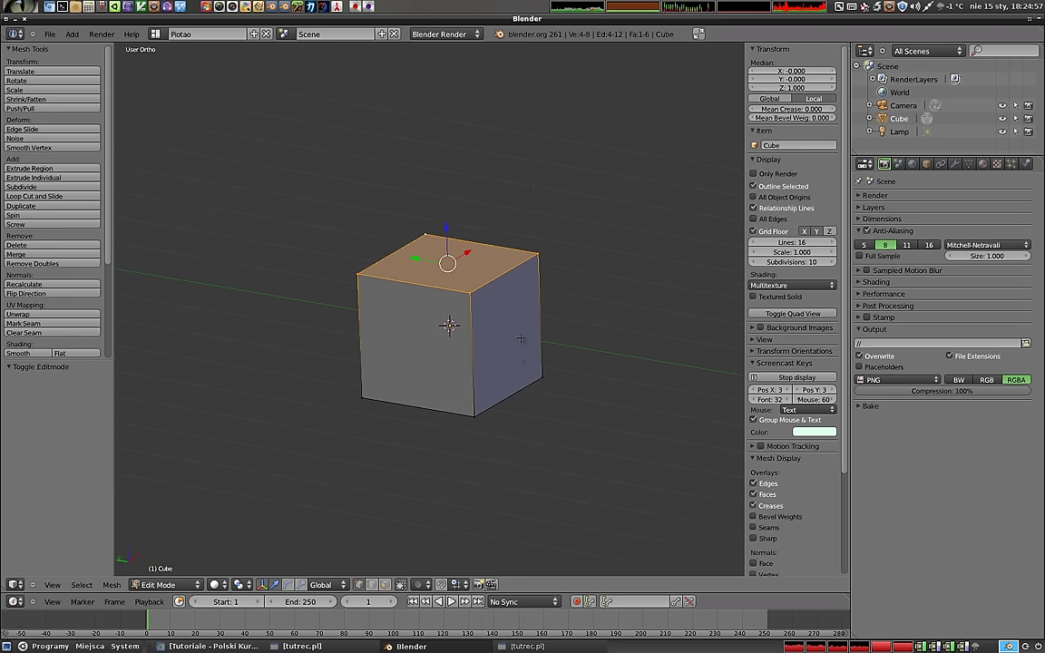
key("y")
key("Return")
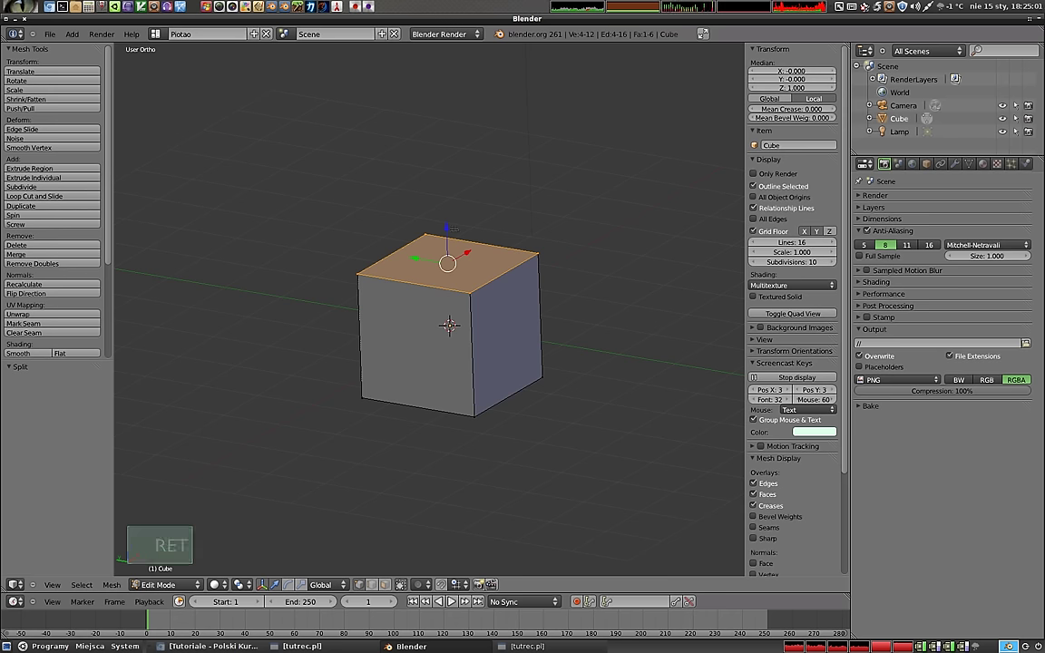
left_click(452, 323)
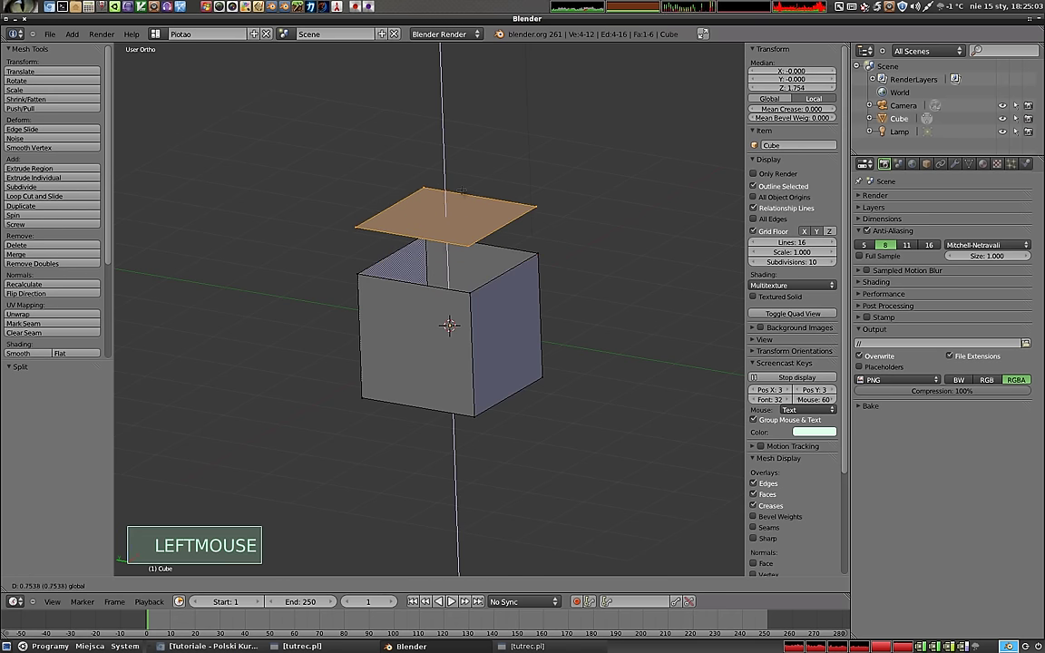
middle_click(451, 323)
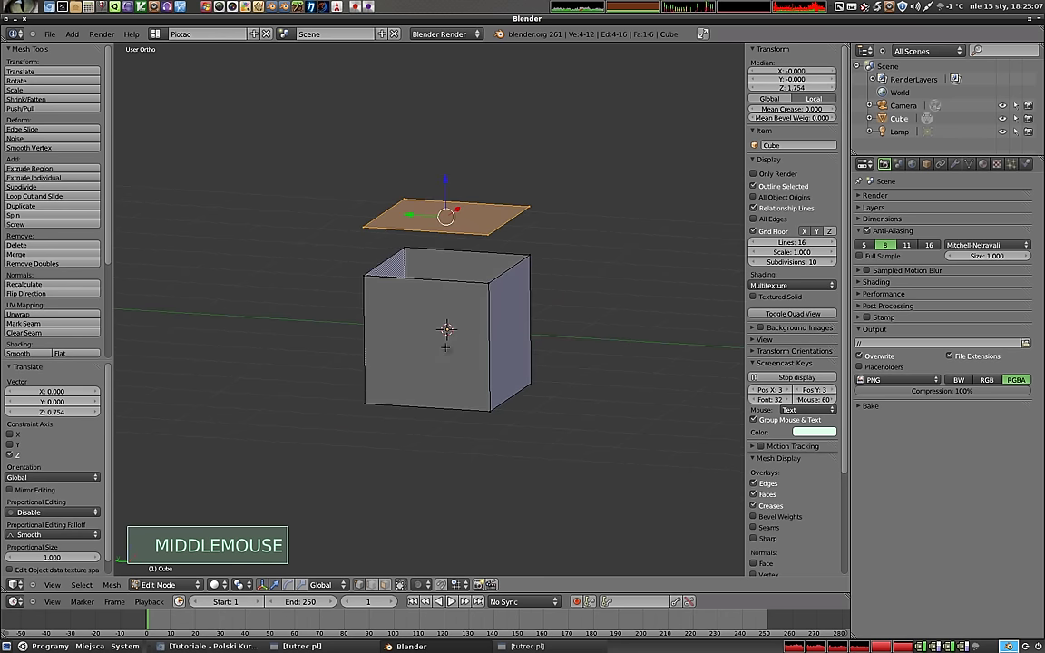
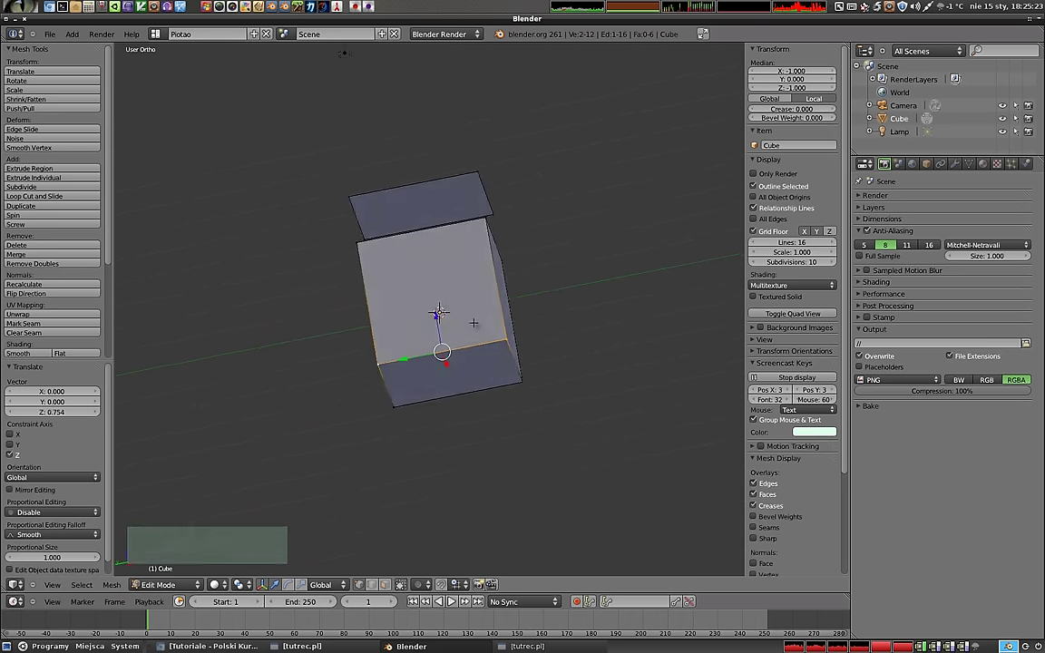
- Rip the box's bottom edges apart with V, then select the four corners of its front side
key("v")
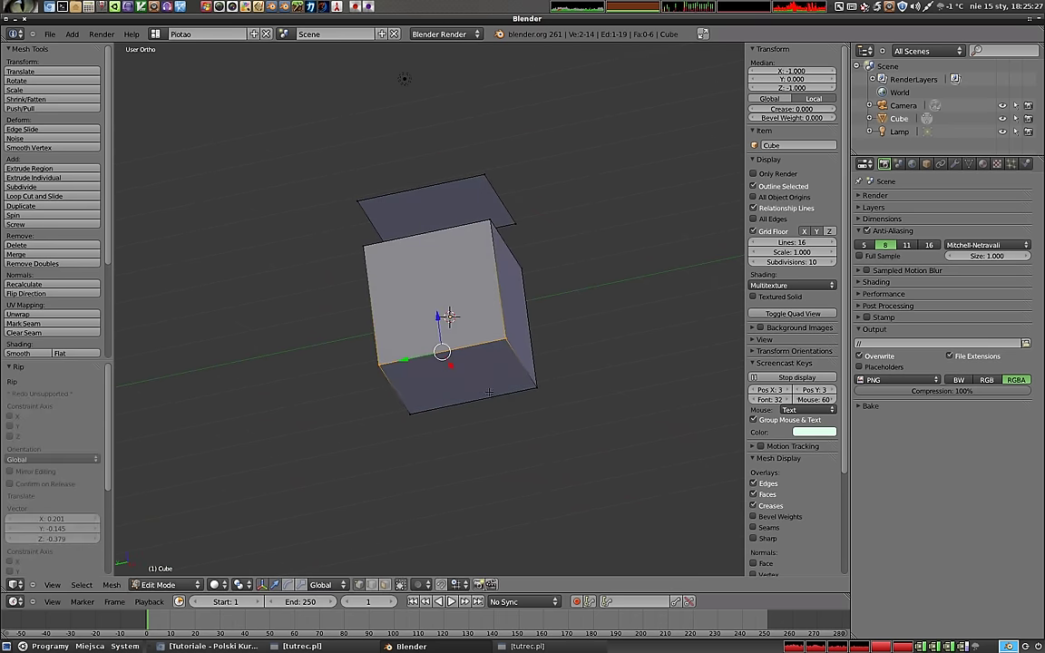
middle_click(450, 314)
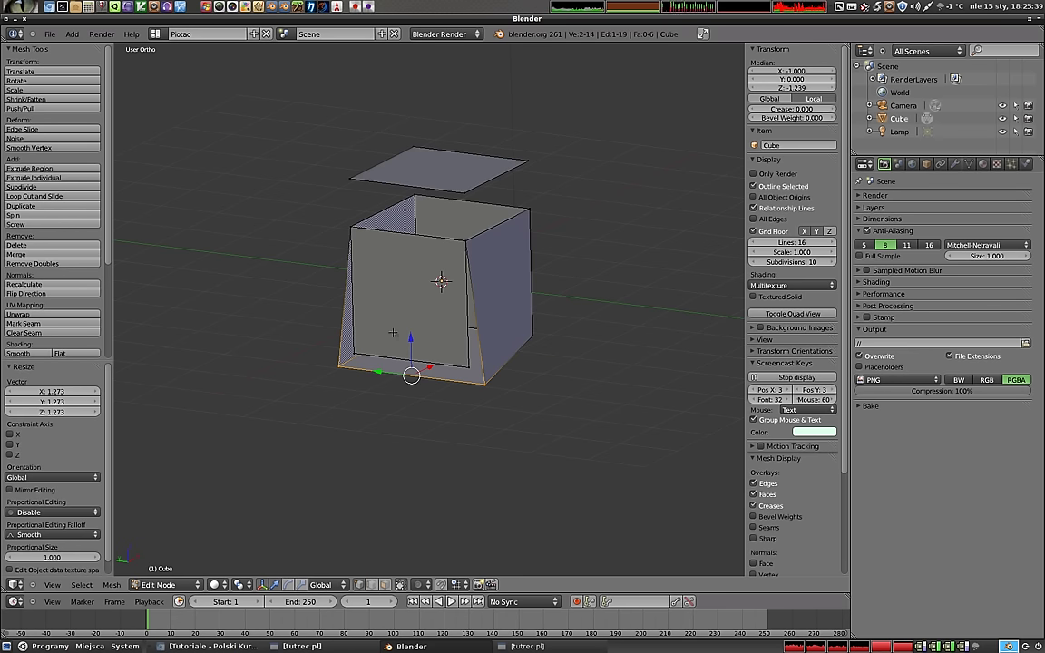
right_click(443, 279)
right_click(443, 279)
right_click(443, 280)
right_click(443, 280)
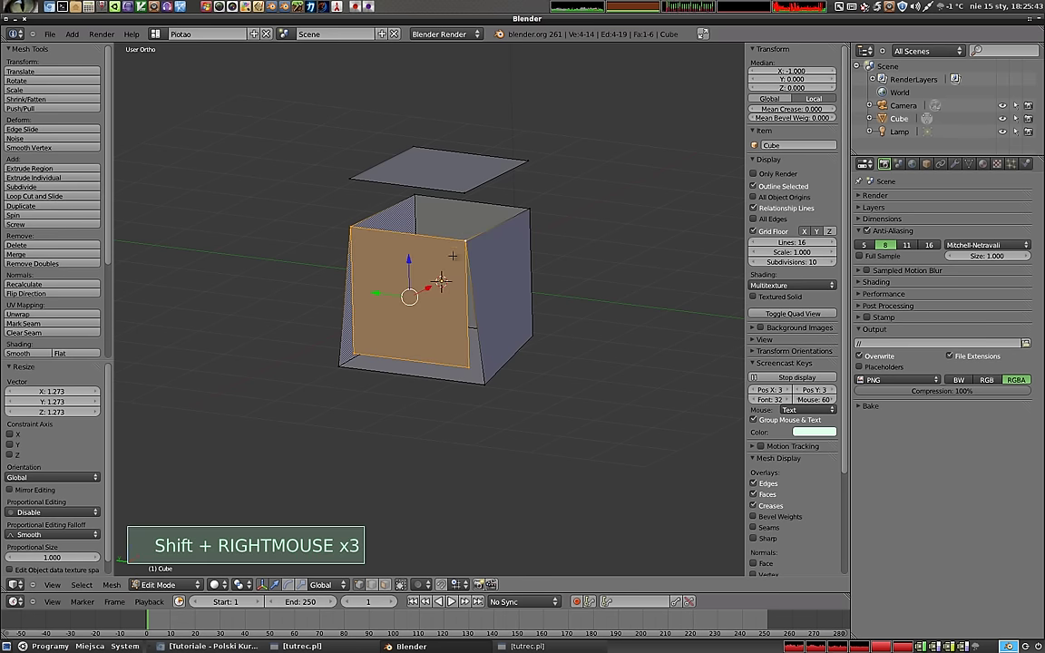
- Separate the front side into new object Cube.001 with P > Selection and return to Object Mode
key("p")
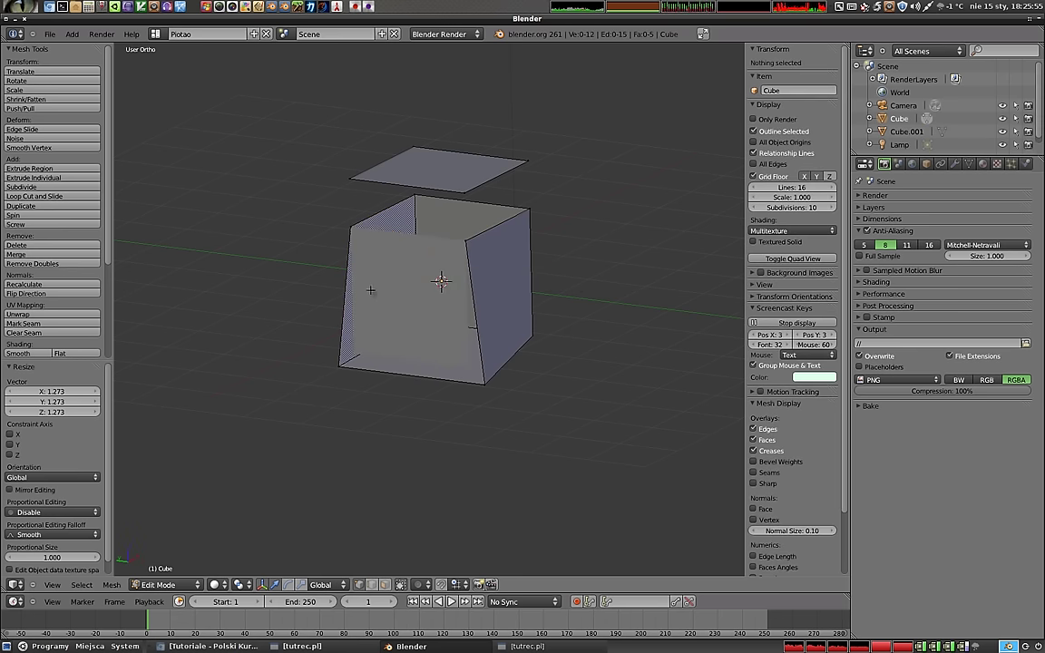
right_click(444, 280)
right_click(444, 280)
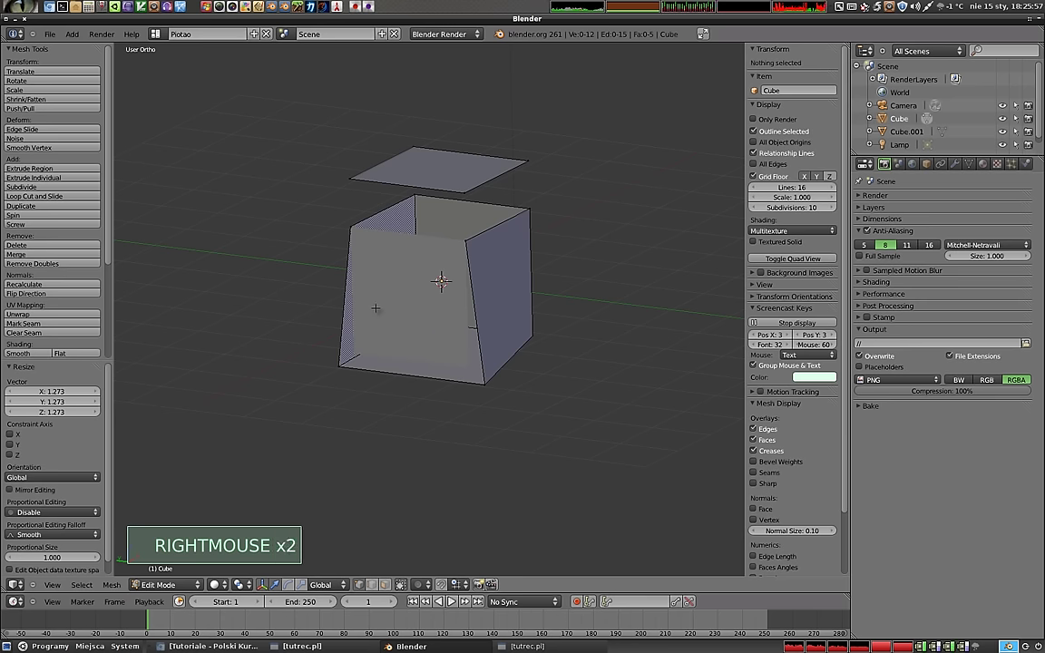
middle_click(444, 280)
middle_click(448, 289)
- Inspect the open box and its loose top face from several angles in Object Mode
key("Tab")
right_click(421, 265)
left_click(483, 279)
middle_click(519, 389)
middle_click(482, 267)
right_click(502, 182)
key("Tab")
- Separate one side face of the box into its own object by its four corners
right_click(498, 295)
right_click(498, 295)
right_click(498, 294)
right_click(498, 295)
key("p")
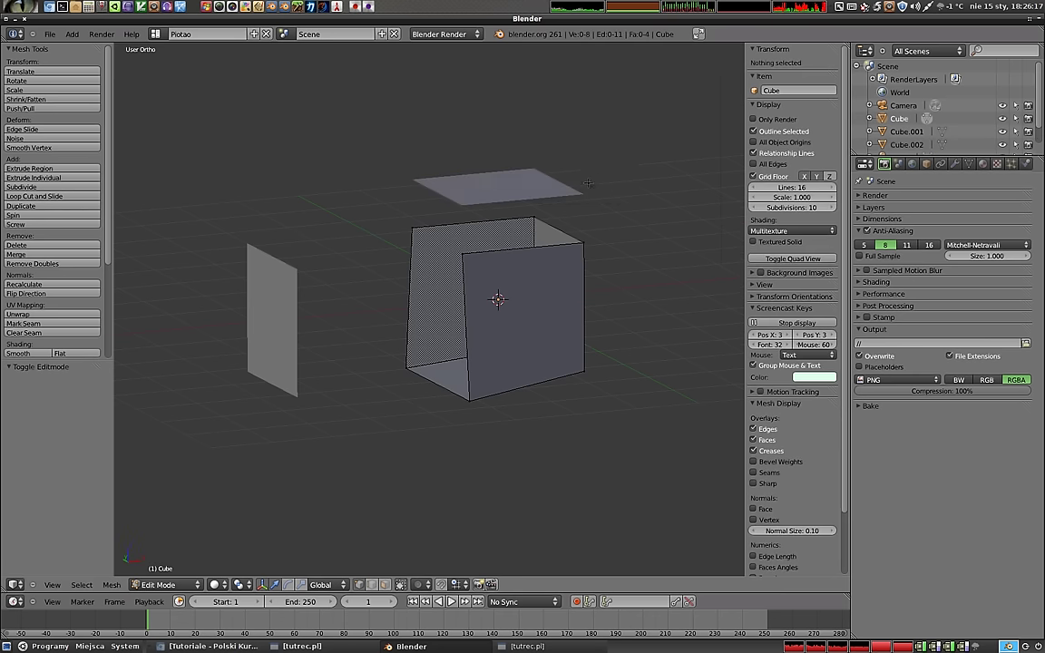
- Join the side face, top face and open box back into one Cube object and reopen its mesh
key("Tab")
right_click(498, 295)
right_click(498, 295)
right_click(498, 294)
right_click(497, 295)
right_click(498, 295)
right_click(498, 294)
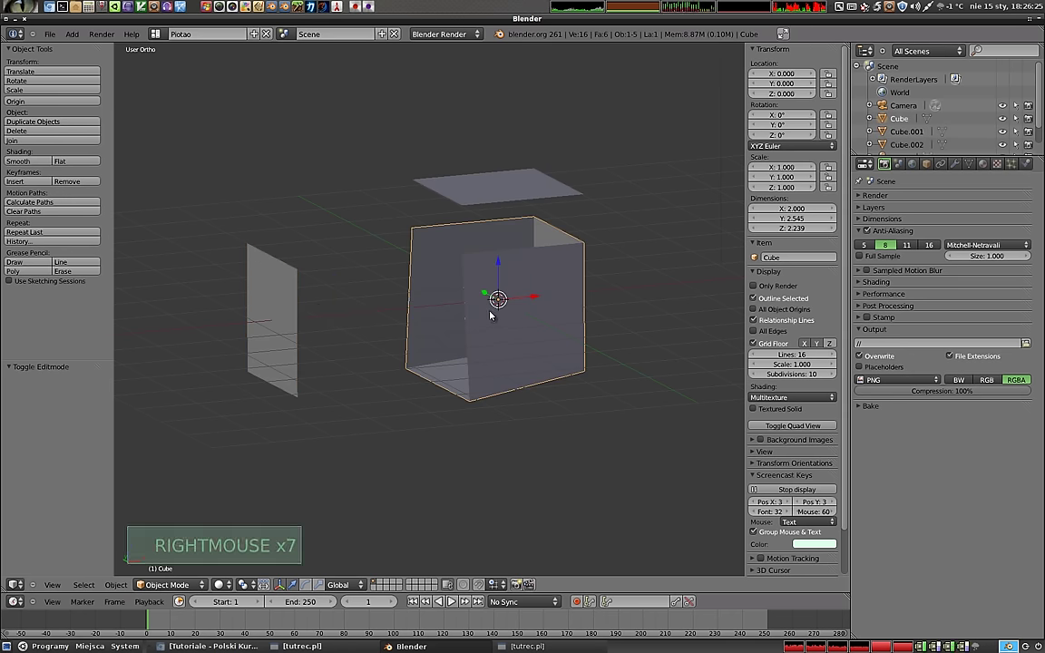
right_click(498, 295)
right_click(498, 295)
right_click(498, 295)
key("ctrl+j")
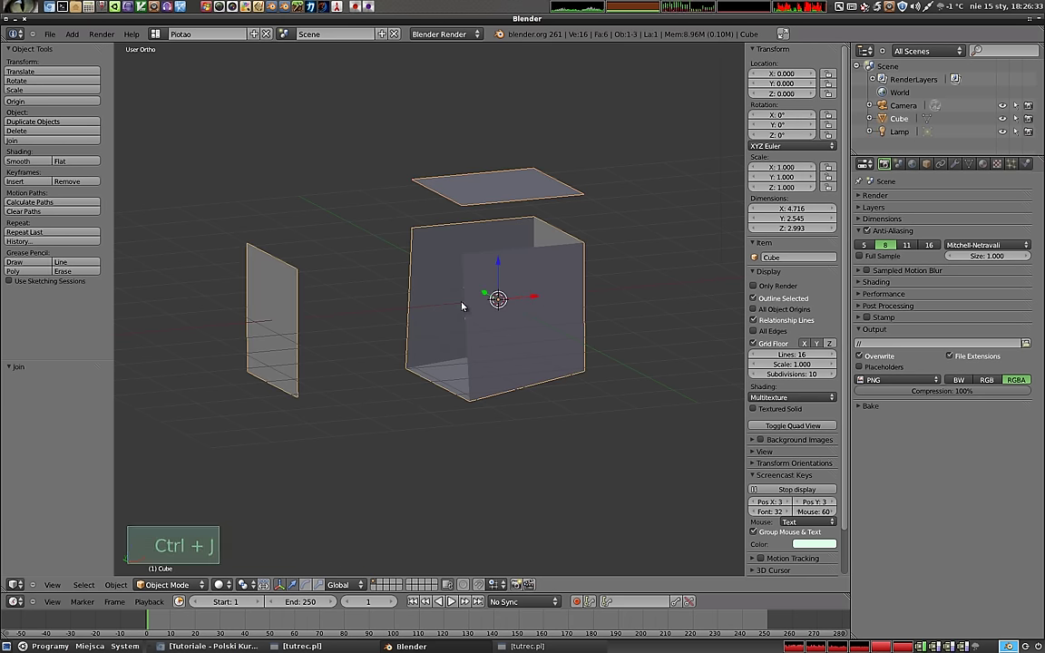
key("r")
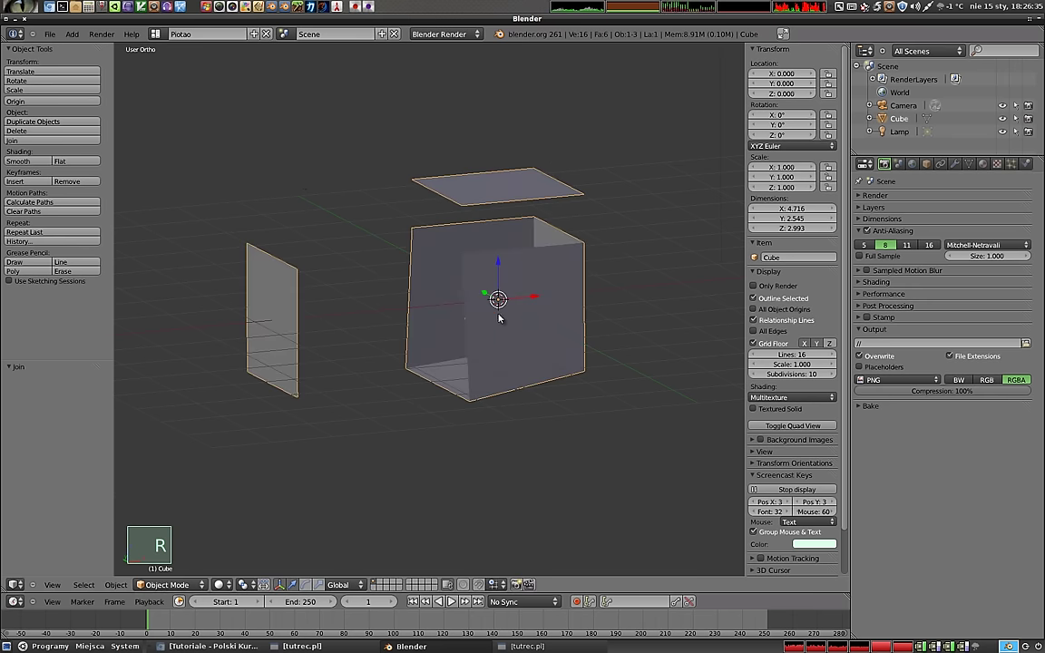
key("Tab")
- Delete the split cube from the scene and return to front view
right_click(498, 295)
right_click(498, 294)
right_click(498, 295)
right_click(498, 295)
middle_click(498, 295)
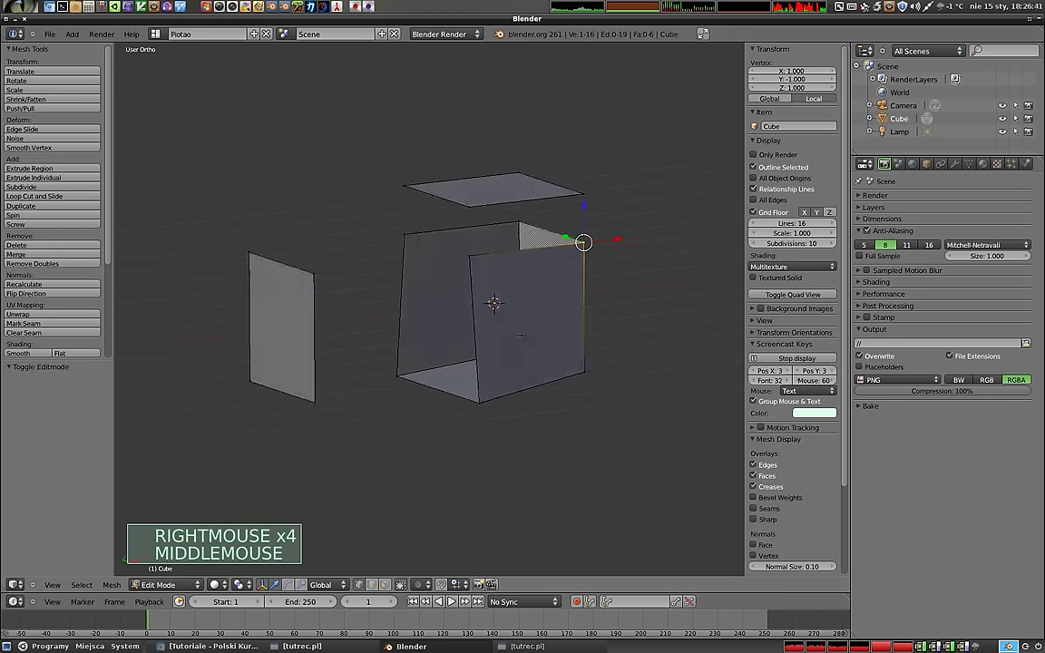
middle_click(491, 300)
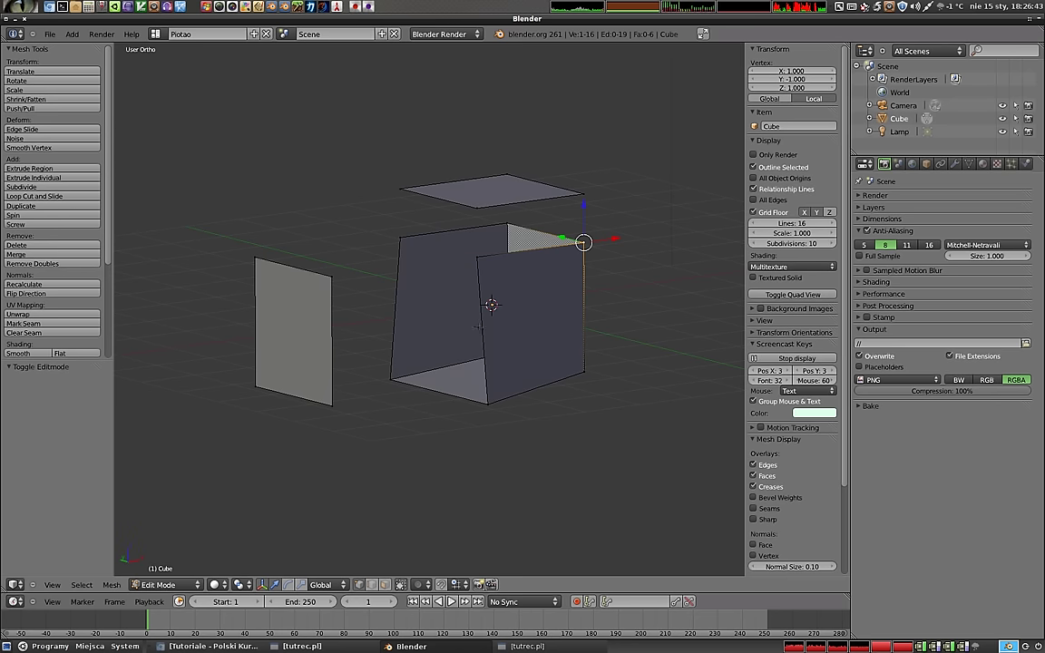
key("Tab")
key("x")
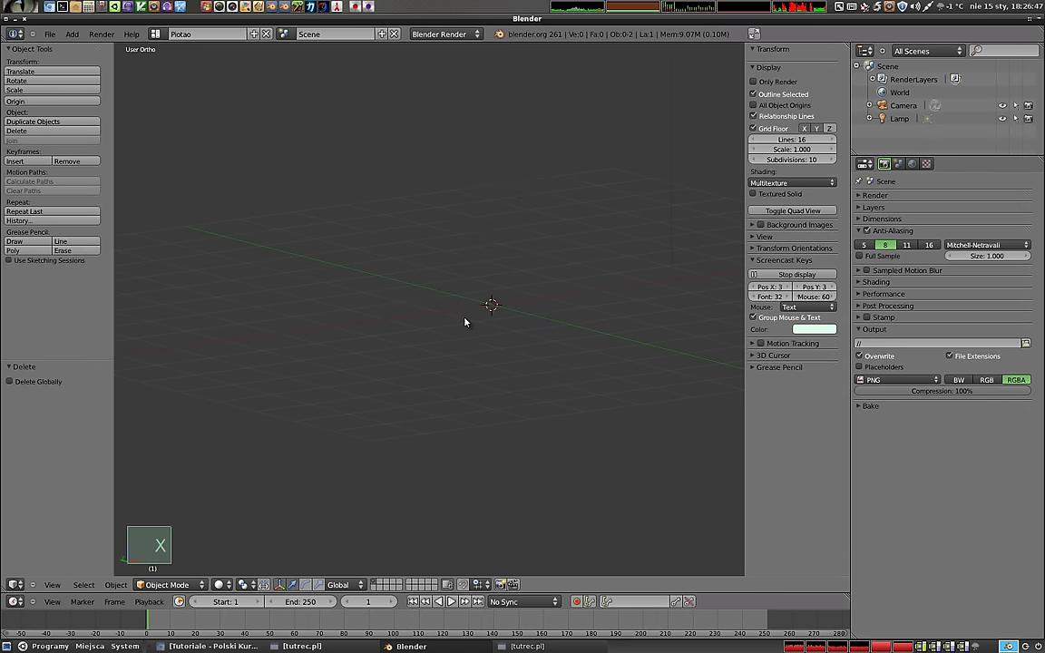
key("KP_1")
middle_click(294, 296)
middle_click(553, 405)
- Add a new Plane mesh and delete three of its vertices, leaving a single vertex
key("shift+a")
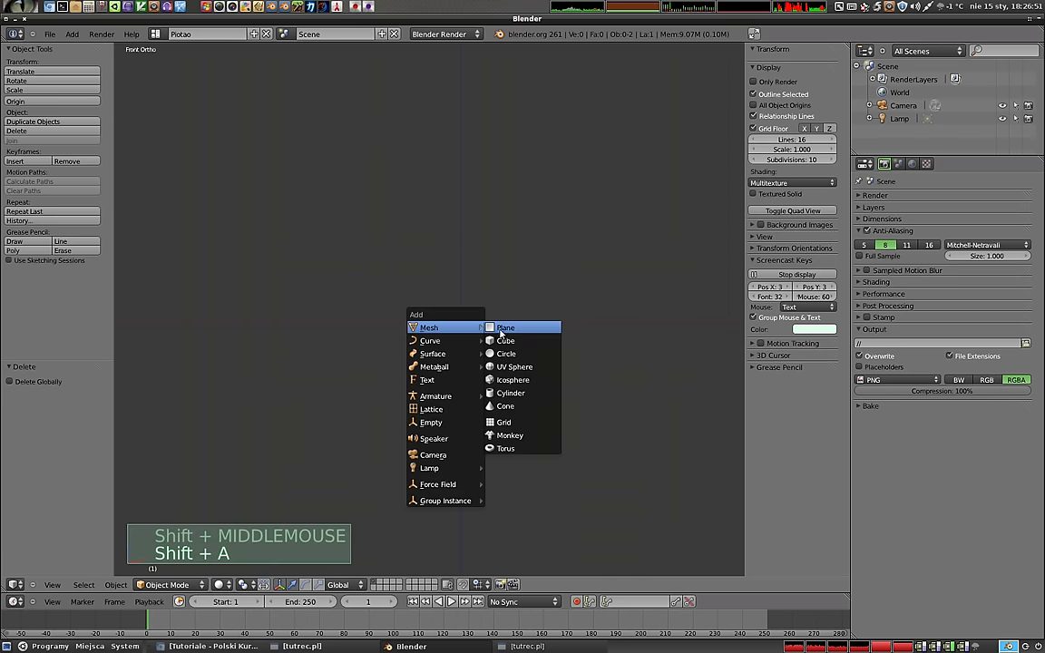
middle_click(458, 329)
key("Tab")
right_click(463, 320)
right_click(463, 321)
key("x")
right_click(461, 318)
right_click(461, 318)
key("KP_1")
middle_click(564, 129)
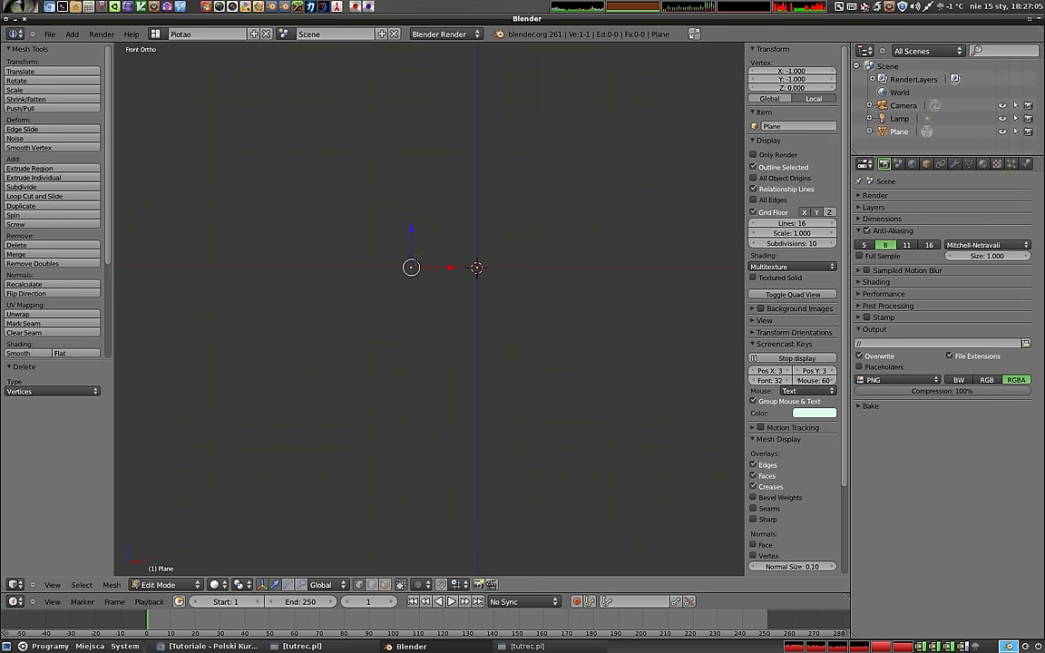
- Extrude the lone vertex along each axis to trace the box's edge frame
left_click(479, 265)
left_click(479, 265)
left_click(479, 264)
middle_click(479, 265)
key("KP_1")
key("KP_3")
middle_click(258, 228)
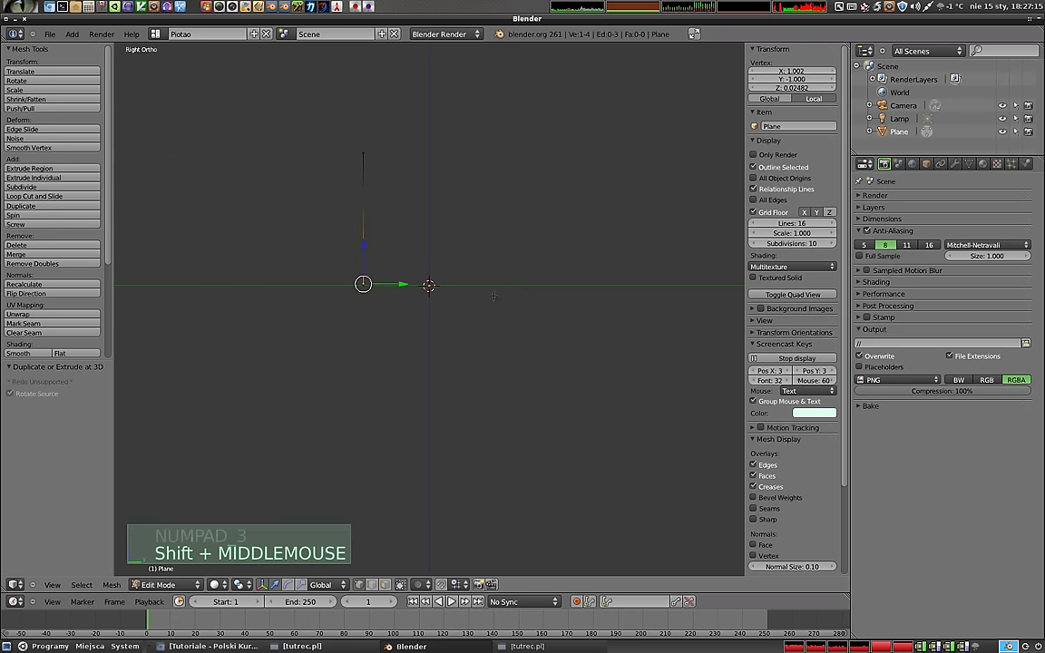
left_click(429, 281)
left_click(429, 281)
key("KP_7")
middle_click(718, 307)
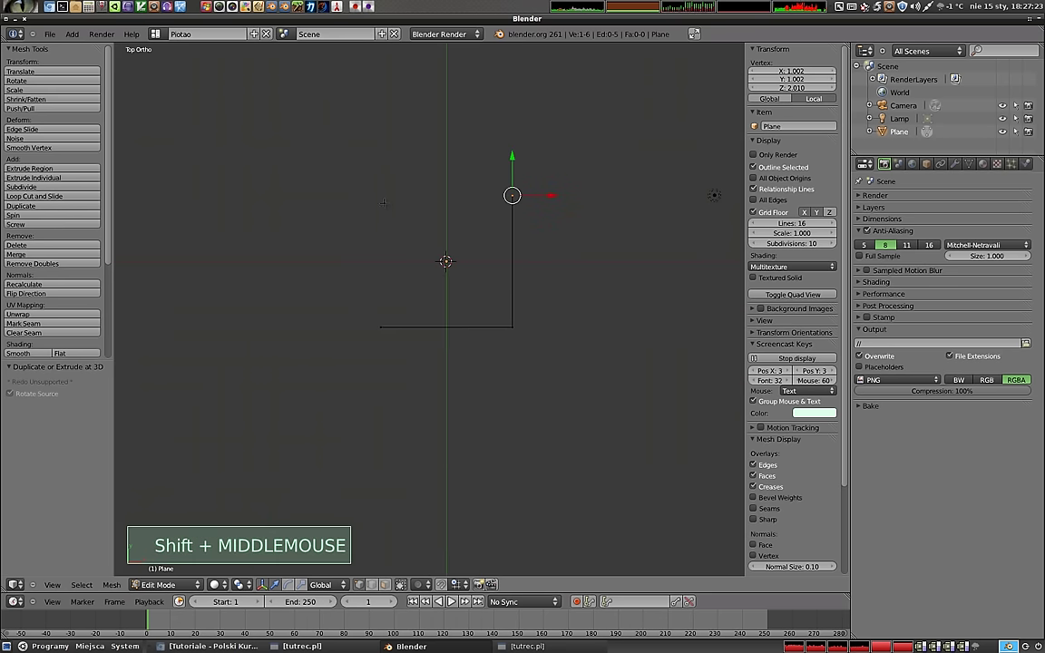
left_click(447, 256)
middle_click(446, 256)
middle_click(430, 343)
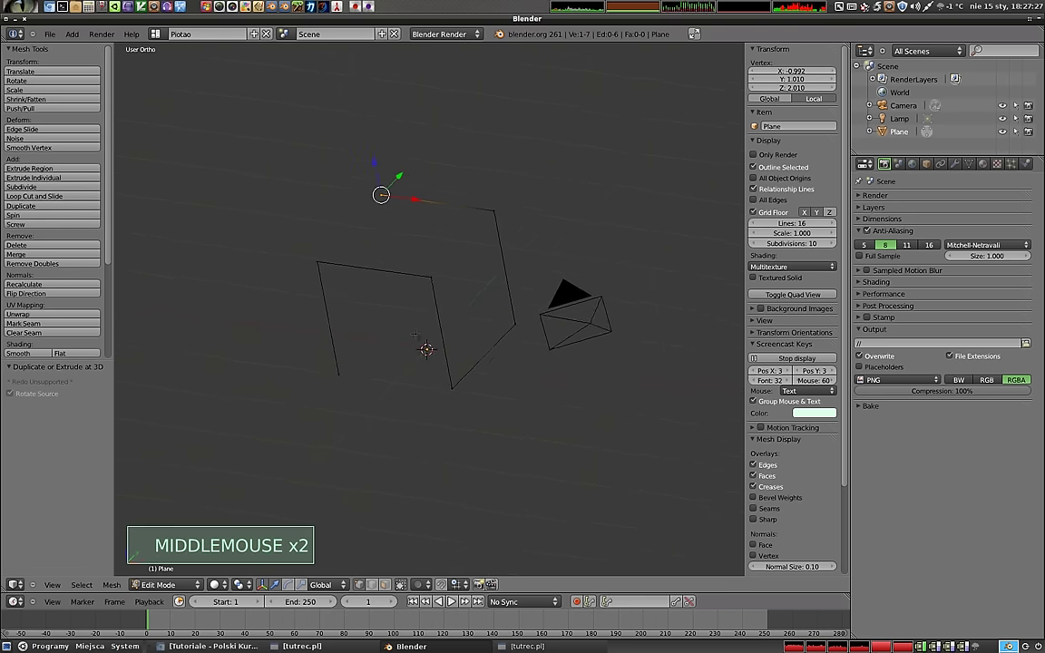
middle_click(431, 346)
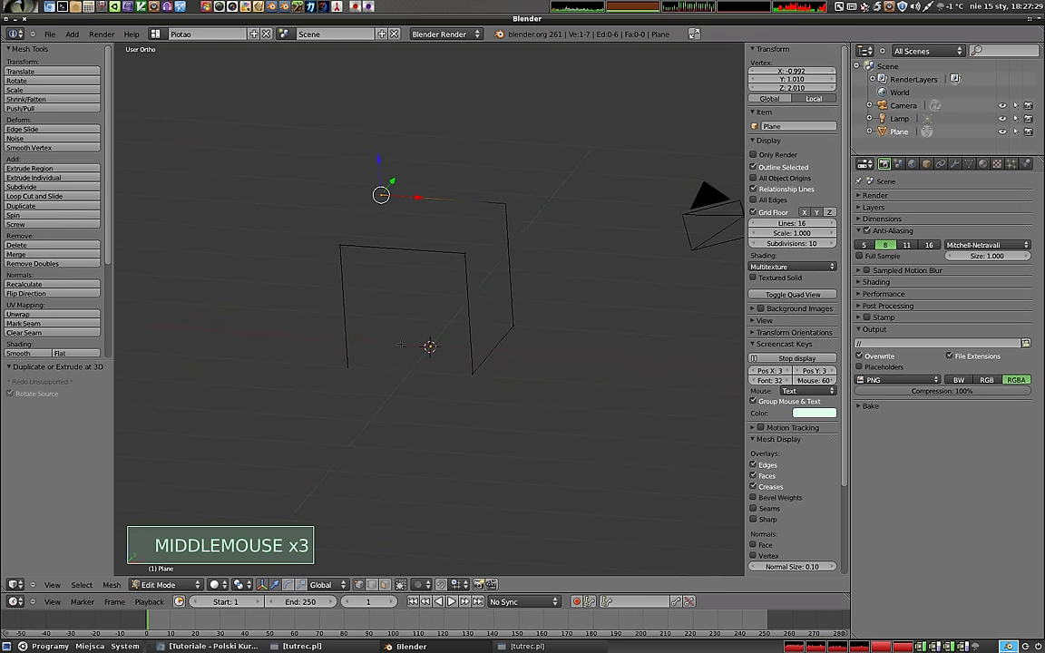
- Fill three faces of the frame, including the top, from four-vertex selections
right_click(430, 342)
right_click(430, 342)
right_click(429, 342)
right_click(430, 342)
key("f")
right_click(430, 342)
right_click(430, 342)
right_click(430, 342)
right_click(430, 342)
key("f")
right_click(431, 345)
right_click(432, 345)
right_click(432, 345)
right_click(432, 344)
key("f")
middle_click(431, 344)
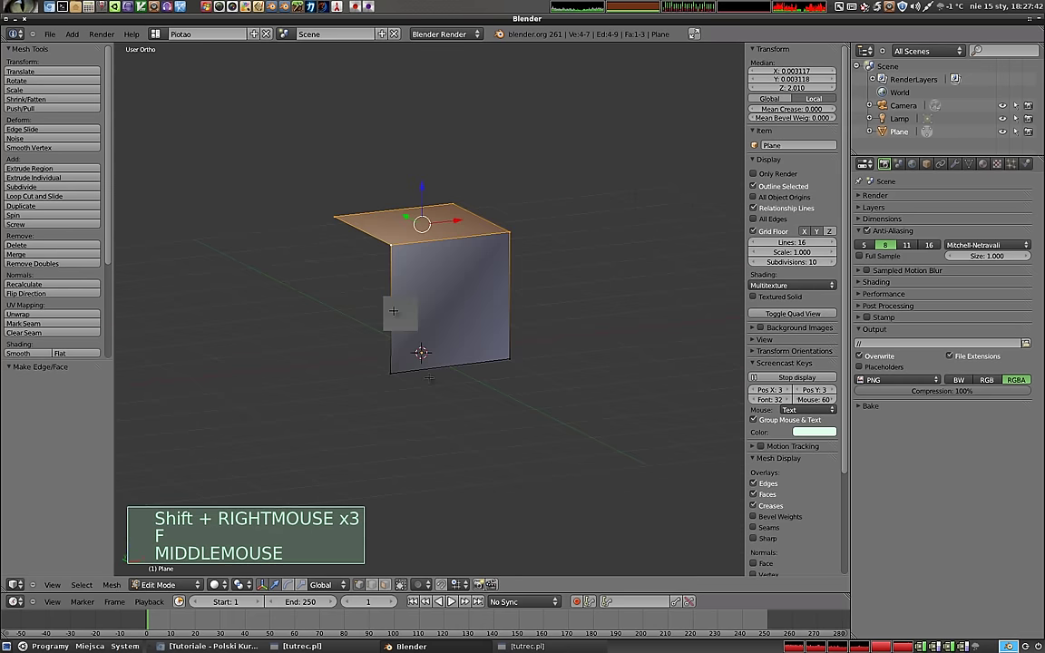
- Extrude the remaining edges so the frame has all twelve cube edges, checking in wireframe
key("KP_1")
right_click(392, 350)
middle_click(223, 326)
key("z")
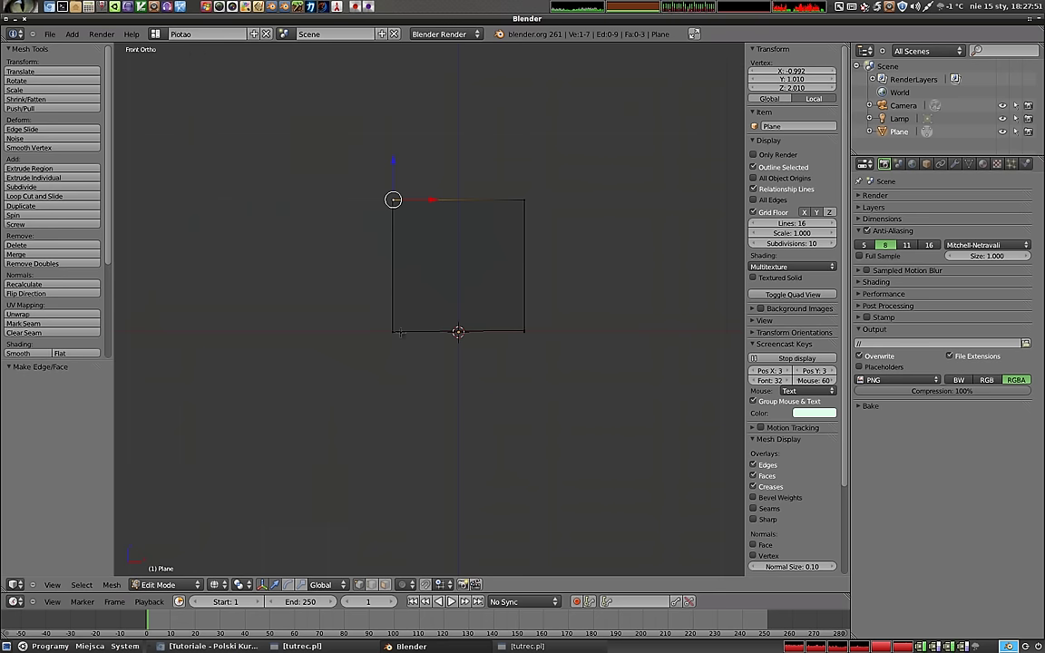
left_click(458, 327)
middle_click(462, 328)
middle_click(485, 334)
middle_click(488, 332)
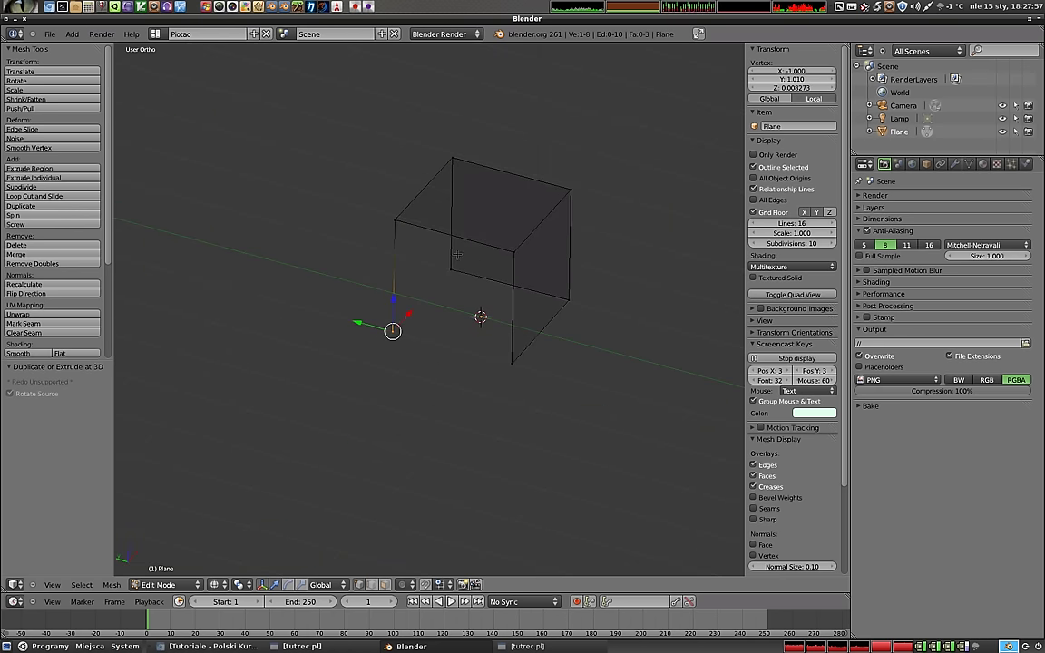
- Fill the last three faces so the handmade cube is fully closed
right_click(482, 314)
right_click(483, 314)
right_click(482, 314)
key("f")
right_click(482, 313)
right_click(482, 314)
right_click(482, 314)
right_click(483, 314)
key("f")
right_click(482, 314)
right_click(482, 313)
right_click(483, 314)
right_click(480, 313)
key("f")
- Deselect everything and orbit the finished cube in solid shading to check it
key("a")
middle_click(482, 313)
key("z")
middle_click(448, 307)
middle_click(410, 336)
middle_click(416, 366)
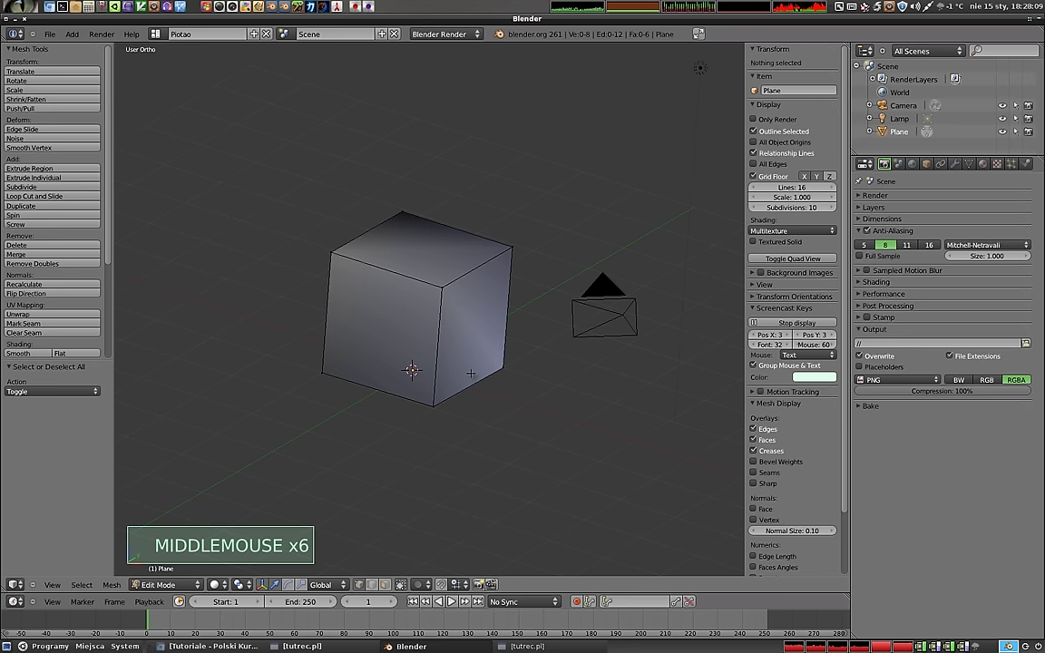
key("Tab")
middle_click(478, 315)
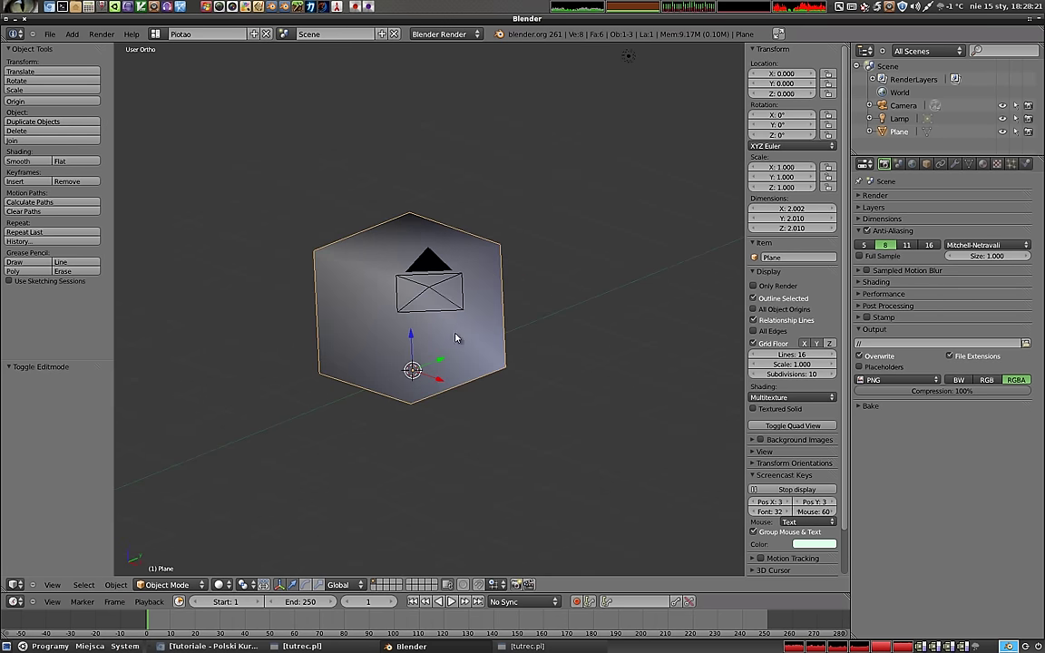
middle_click(433, 411)
key("Tab")
middle_click(413, 366)
key("KP_1")
scroll("up", 3)
middle_click(286, 329)
scroll("up", 3)
scroll("up", 3)
key("z")
middle_click(331, 393)
scroll("up", 3)
scroll("down", 3)
middle_click(448, 393)
scroll("down", 3)
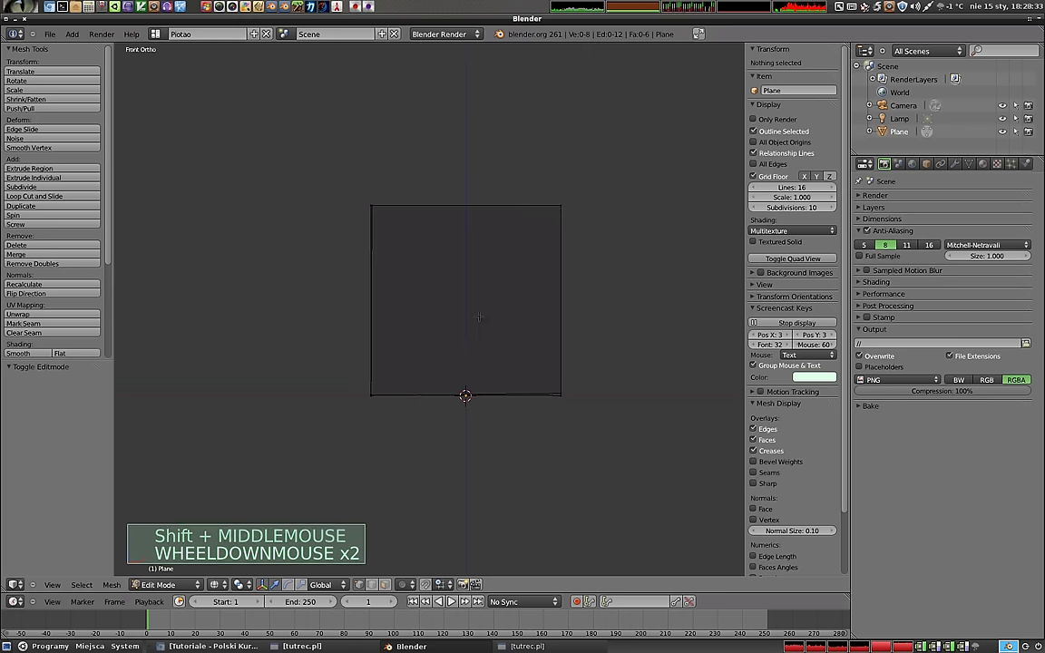
- Snap all of the handmade cube's geometry onto the grid with Selection to Grid
key("a")
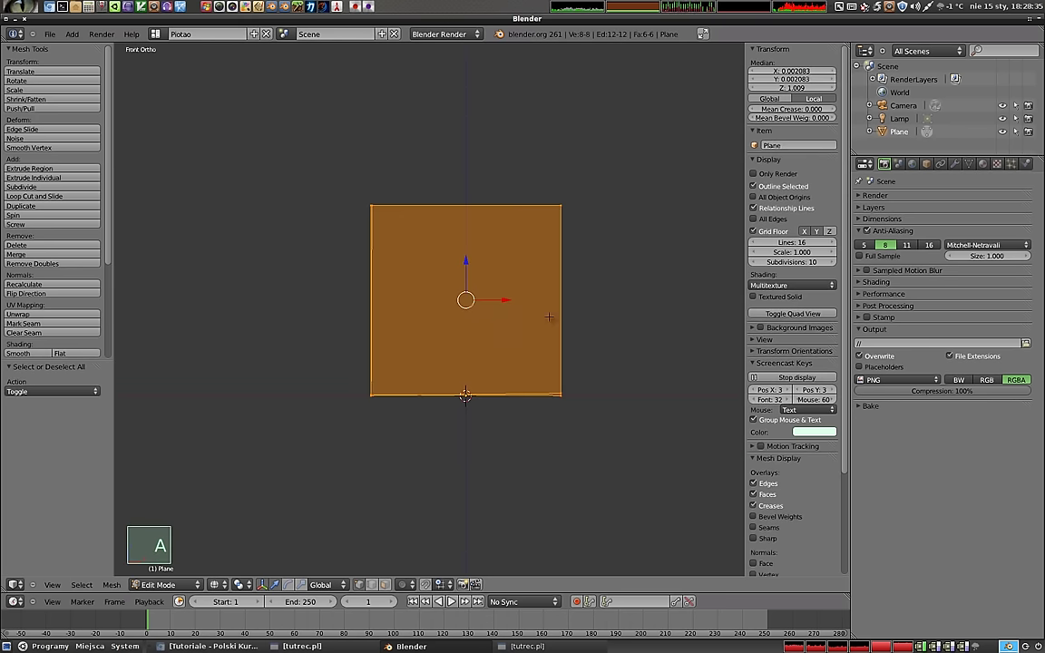
key("shift+s")
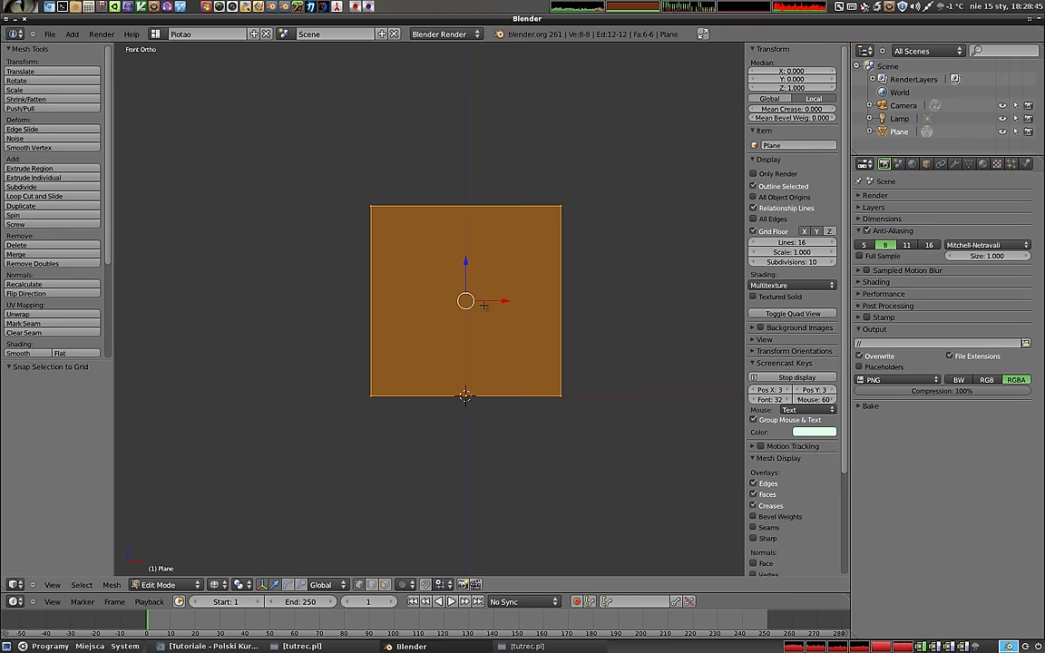
middle_click(465, 391)
key("a")
key("z")
scroll("down", 3)
middle_click(476, 361)
- Return to Object Mode and switch the handmade cube to flat shading
key("Tab")
middle_click(542, 378)
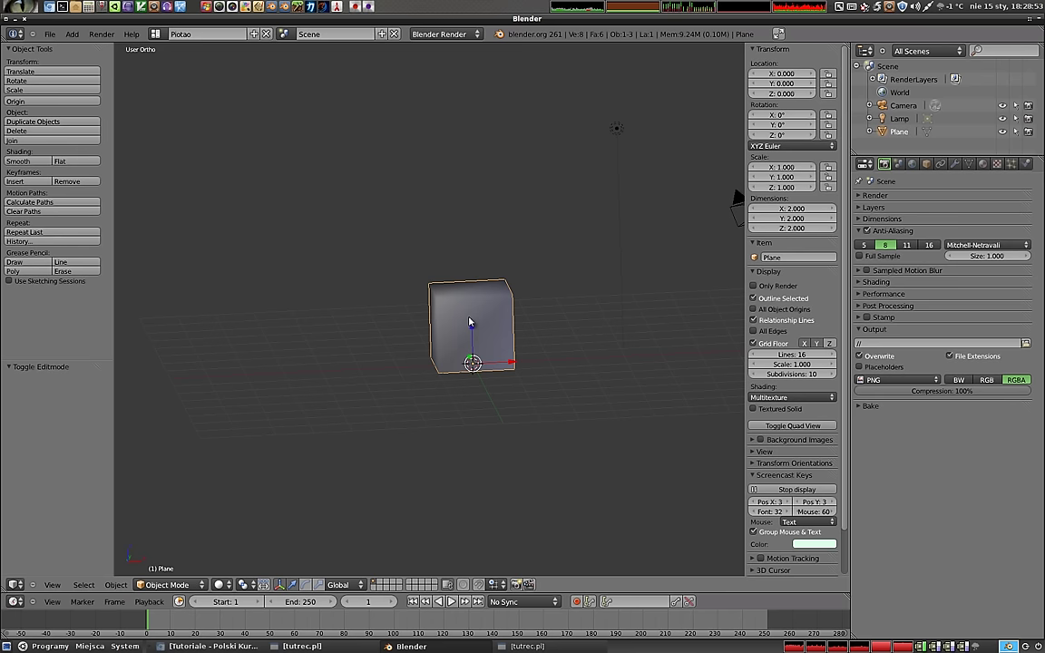
middle_click(441, 333)
middle_click(515, 415)
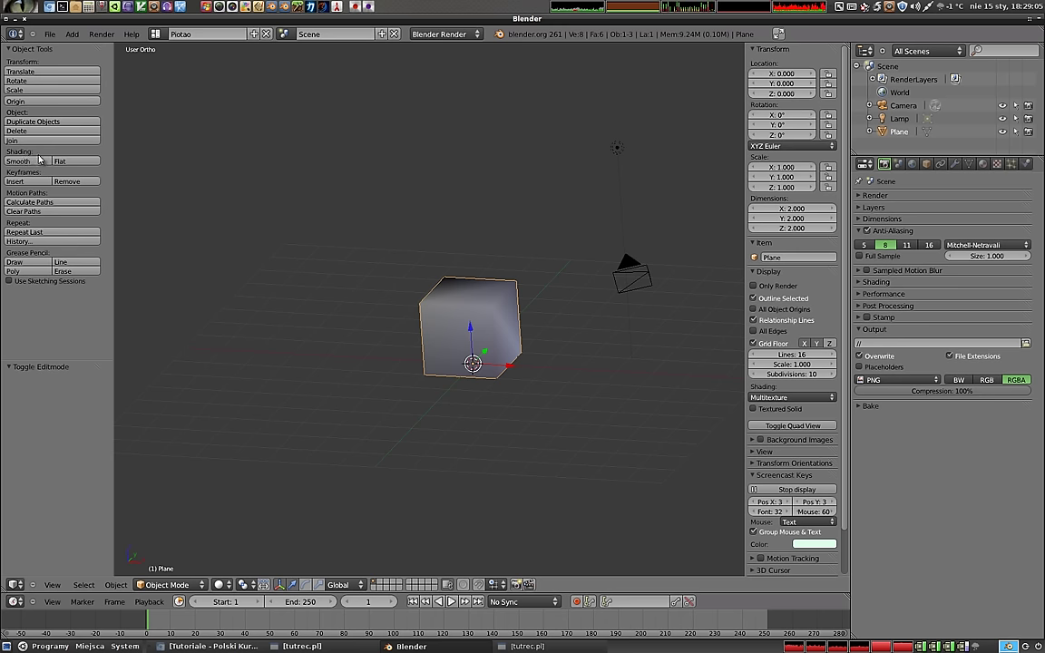
left_click(77, 164)
- Add a standard Cube mesh and show every object's origin in wireframe front view
middle_click(507, 351)
middle_click(473, 466)
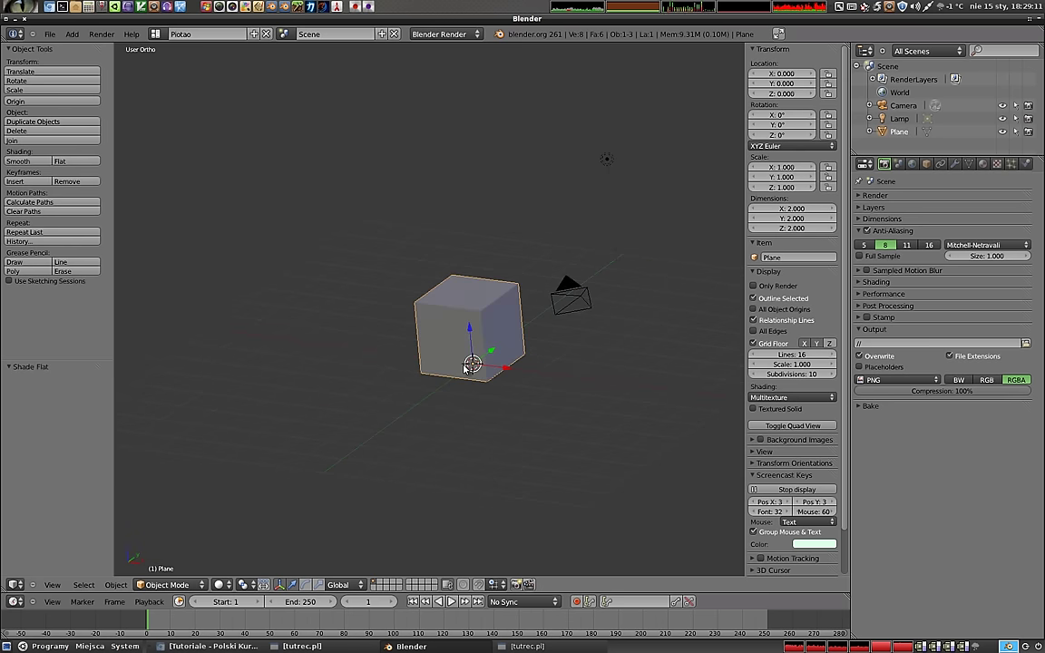
key("shift+a")
left_click(422, 349)
middle_click(440, 356)
middle_click(307, 333)
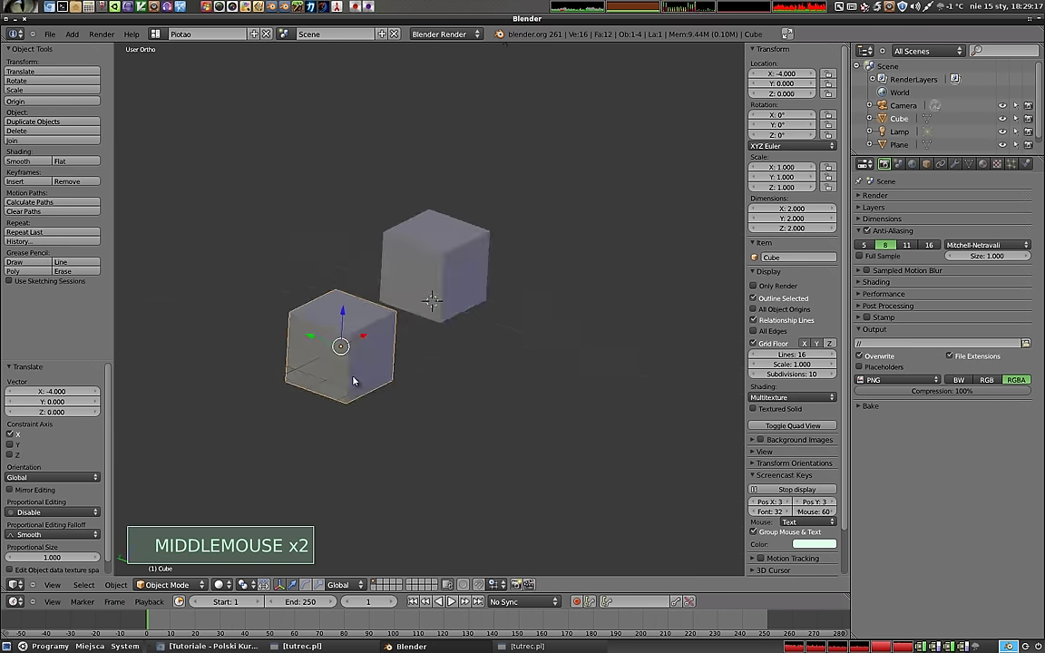
key("KP_1")
key("z")
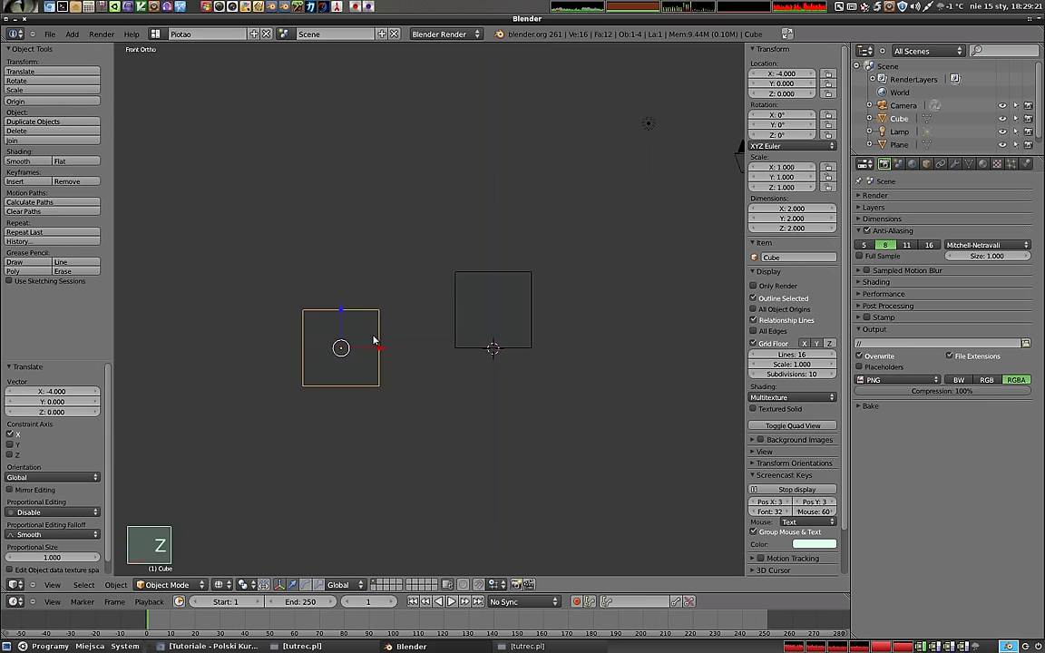
left_click(760, 312)
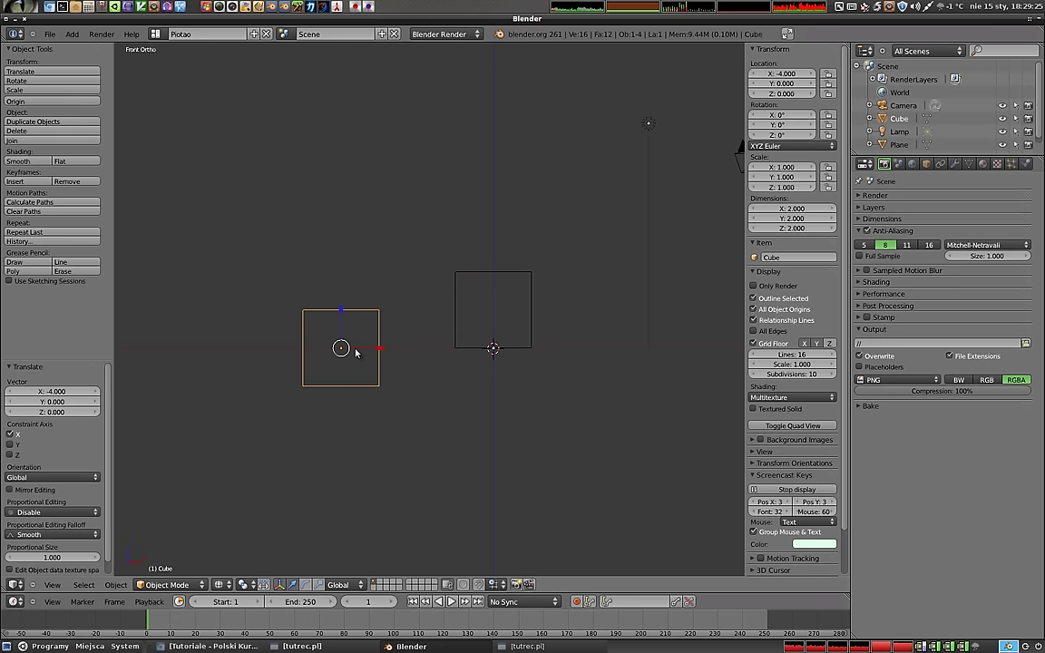
- Move the new cube four units left of the handmade cube and check the layout
key("g")
left_click(369, 297)
key("r")
right_click(517, 282)
key("r")
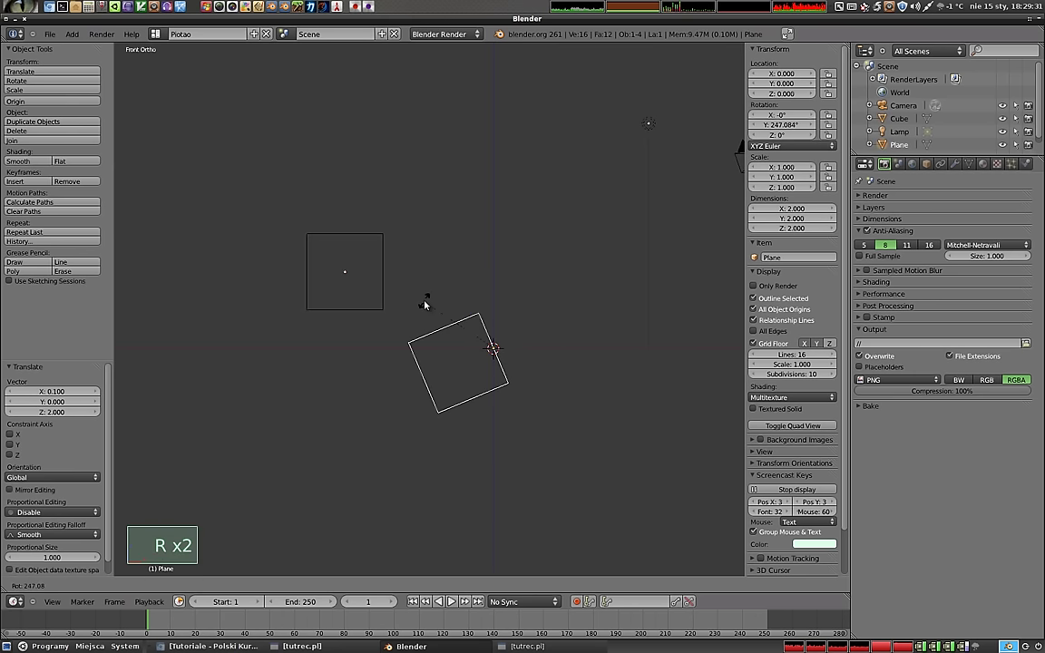
middle_click(431, 365)
middle_click(434, 330)
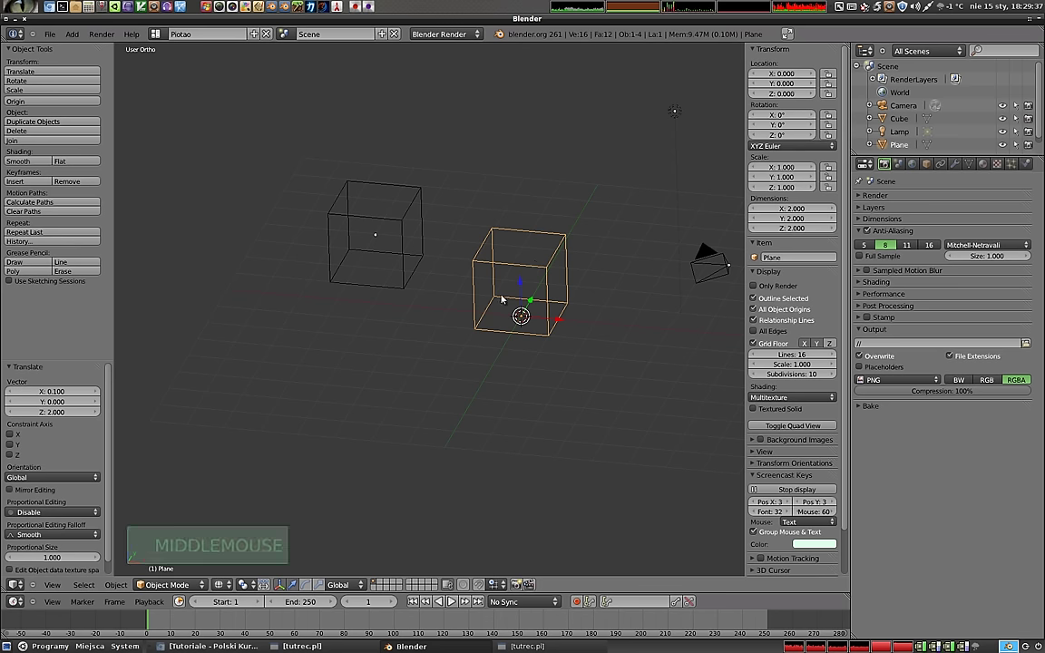
- Reopen the handmade Plane cube for mesh editing and select all of its geometry
key("KP_1")
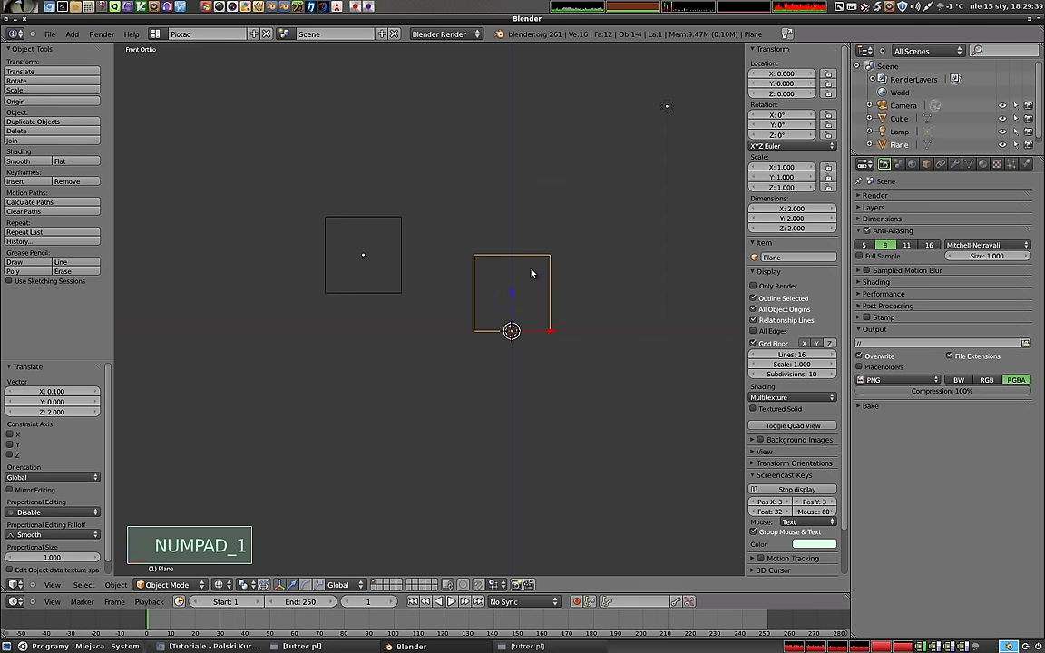
key("Tab")
key("a")
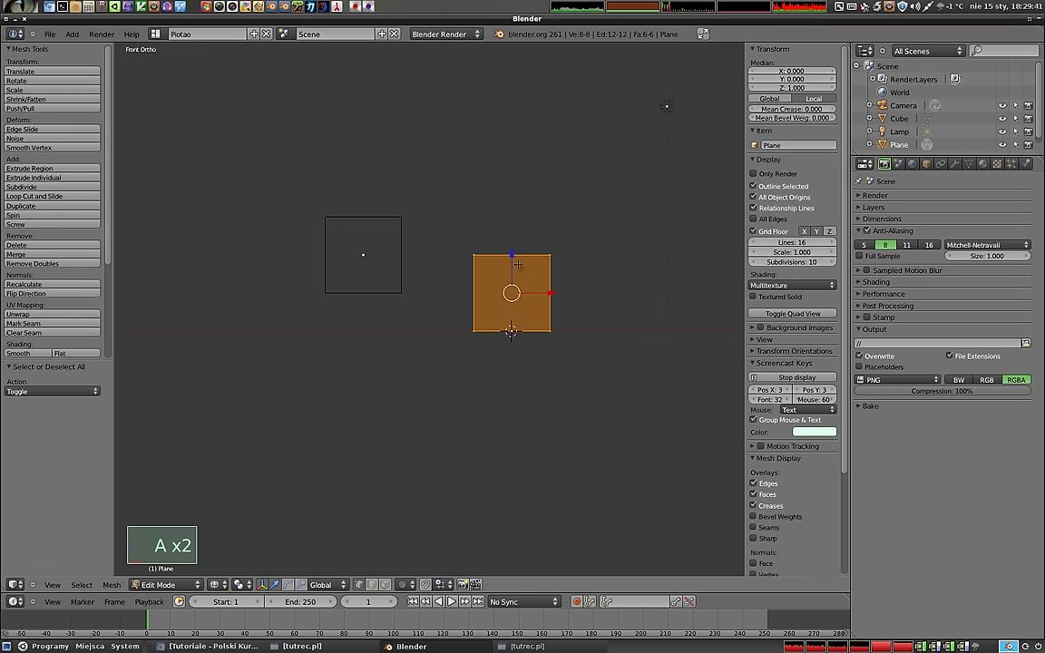
left_click(511, 326)
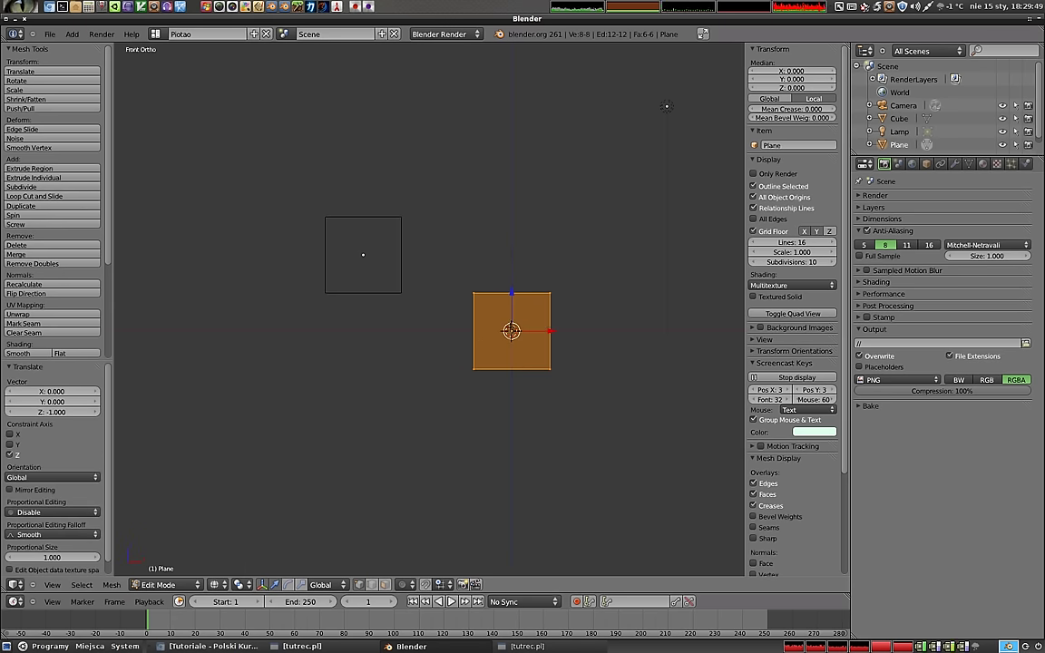
key("Tab")
- Leave mesh editing and view the Plane cube beside the raised Cube from the front
middle_click(512, 334)
middle_click(442, 219)
key("Tab")
key("g")
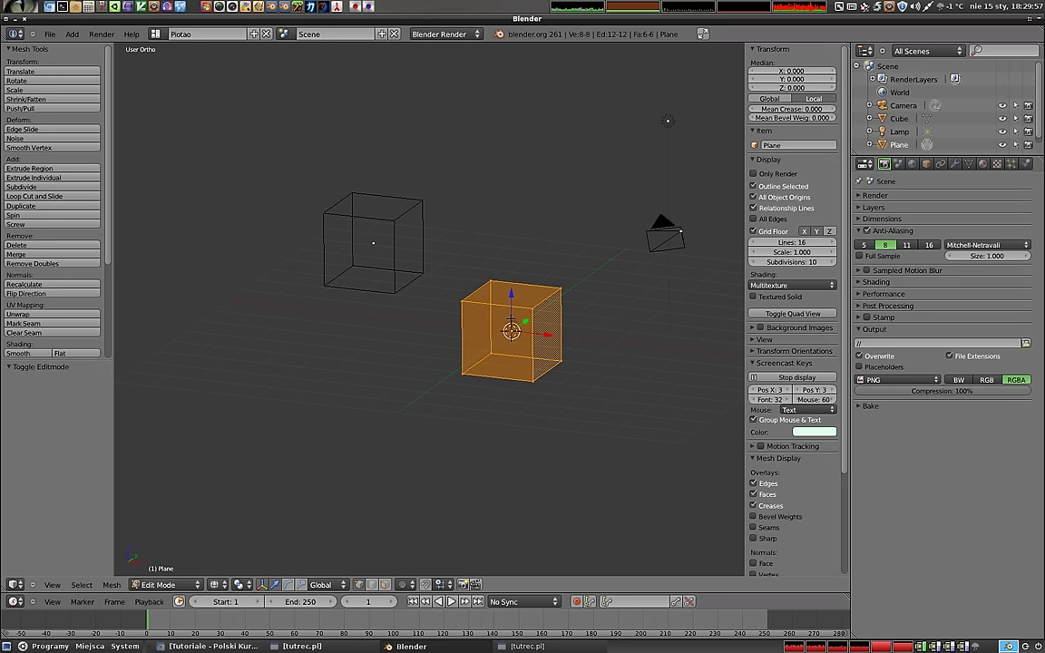
key("KP_1")
key("Tab")
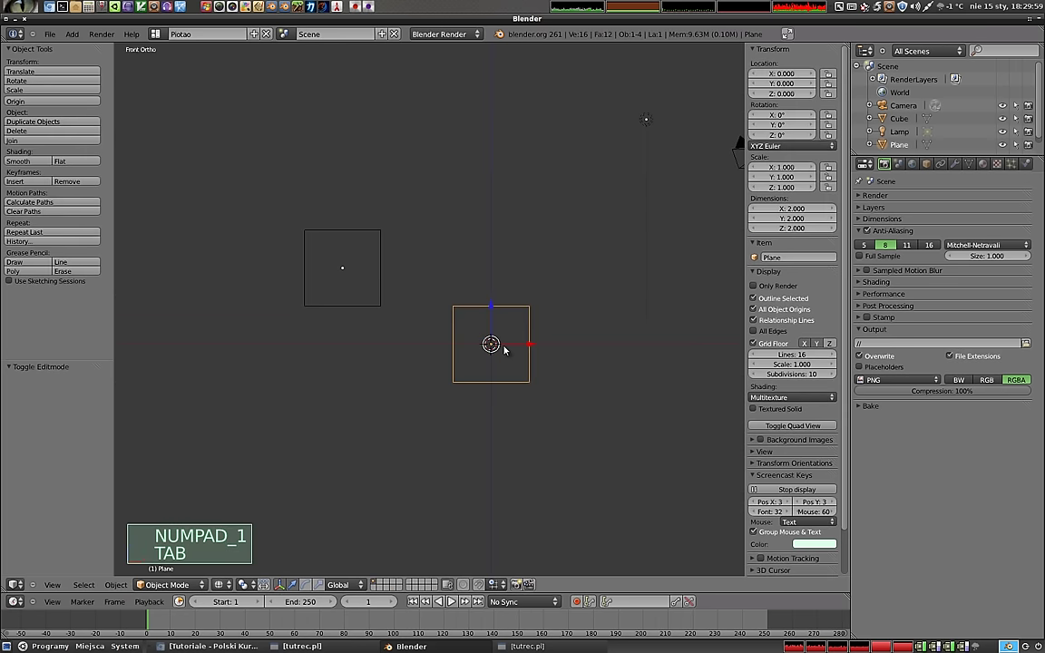
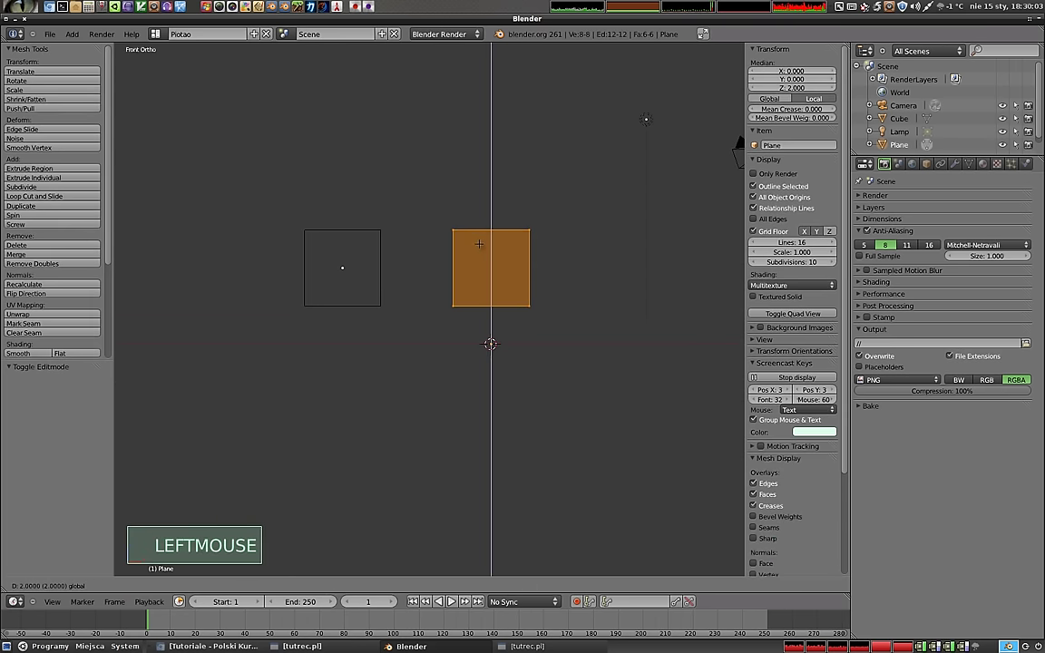
- Exit Edit Mode and set the Plane cube's origin to its geometry, then view from the front
key("Tab")
middle_click(489, 286)
key("r")
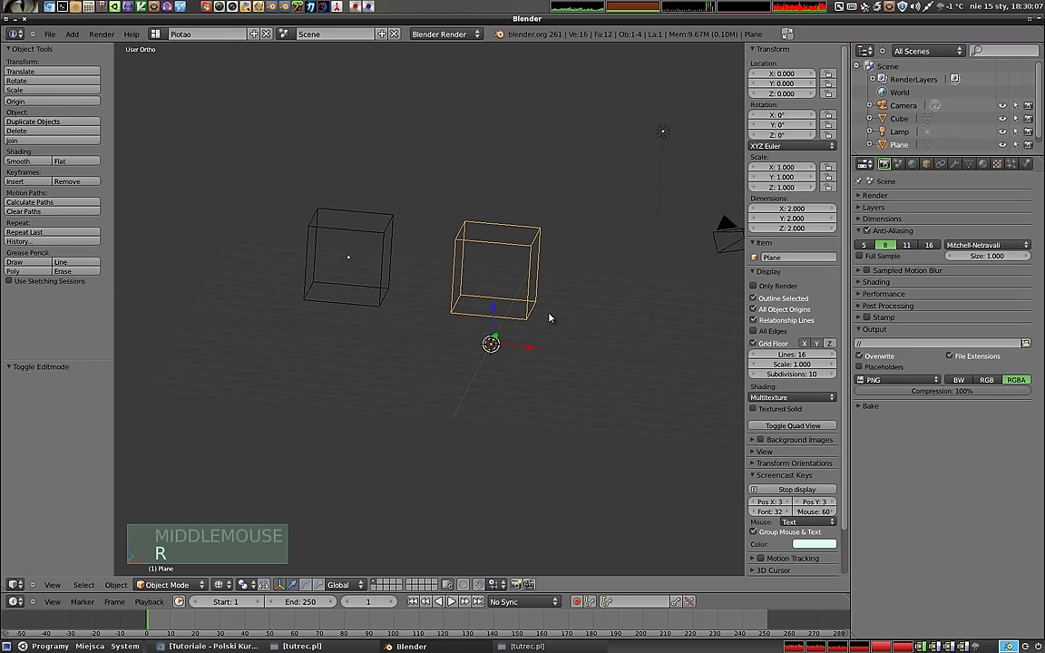
key("ctrl+shift+alt+c")
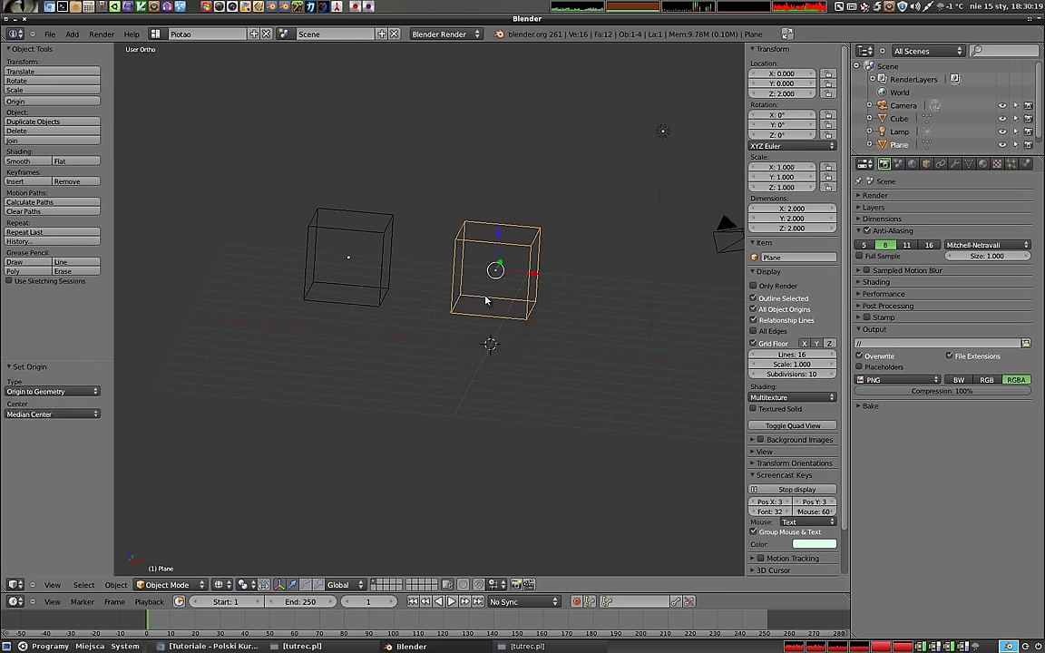
key("KP_1")
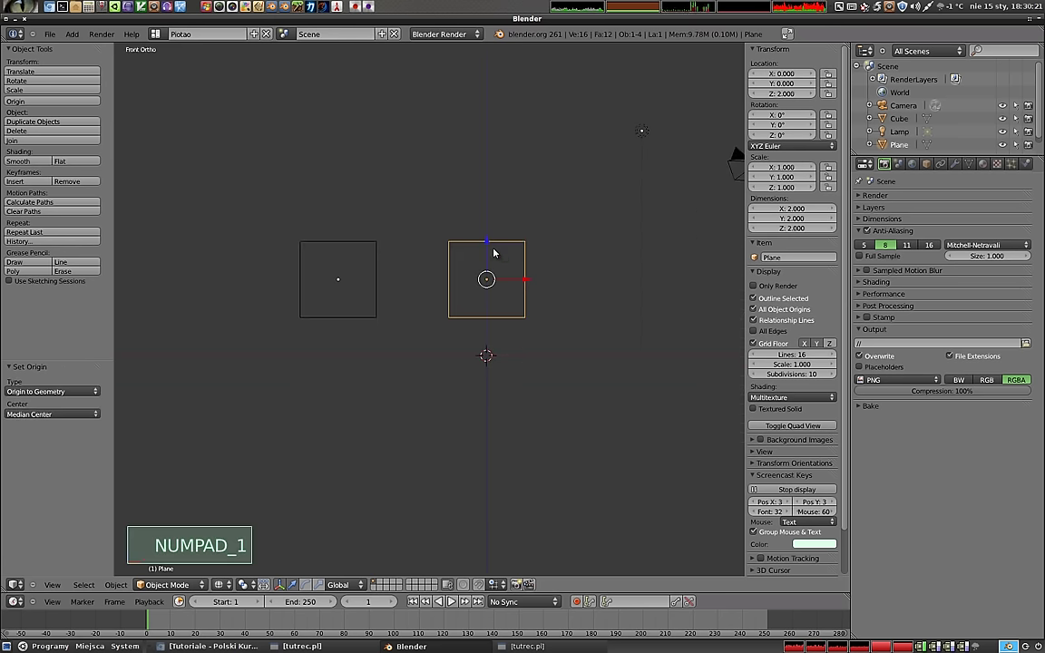
- Move the Plane cube so it overlaps the standard Cube at the origin
left_click(489, 253)
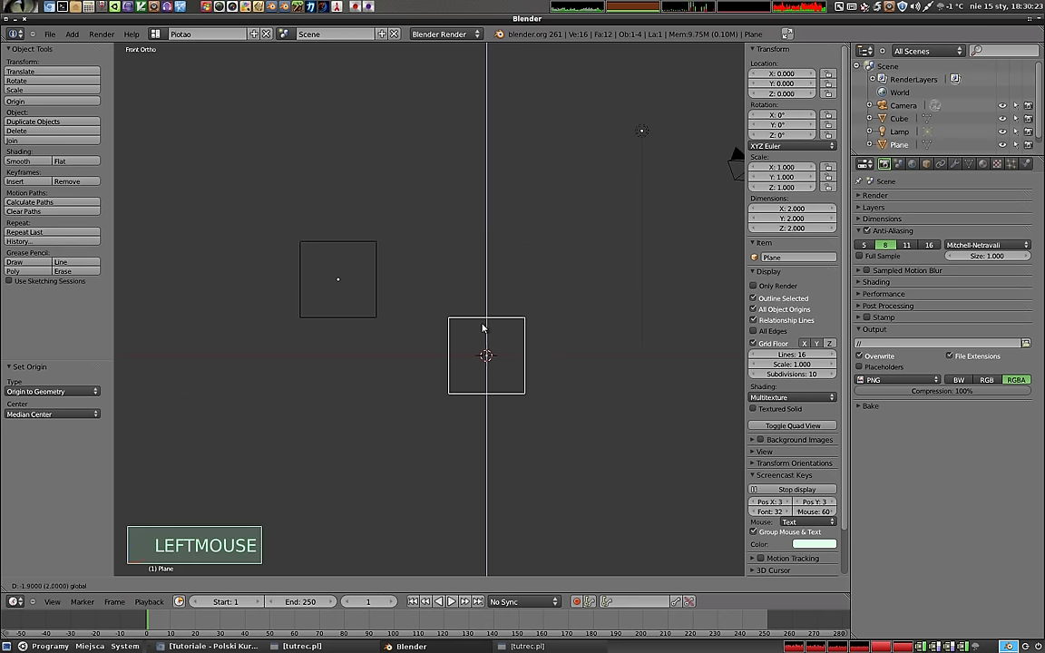
right_click(340, 283)
key("g")
left_click(515, 348)
- Inspect the overlapping cubes and enter Edit Mode on the Cube with everything selected
middle_click(501, 336)
middle_click(471, 302)
middle_click(530, 411)
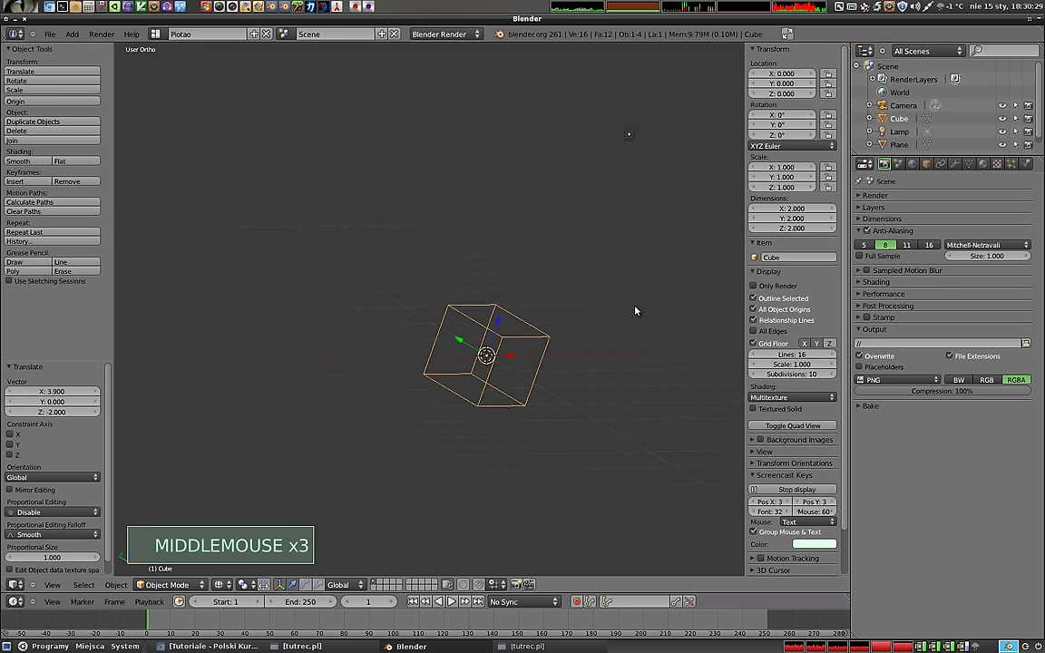
scroll("up", 3)
middle_click(508, 367)
scroll("down", 3)
key("Tab")
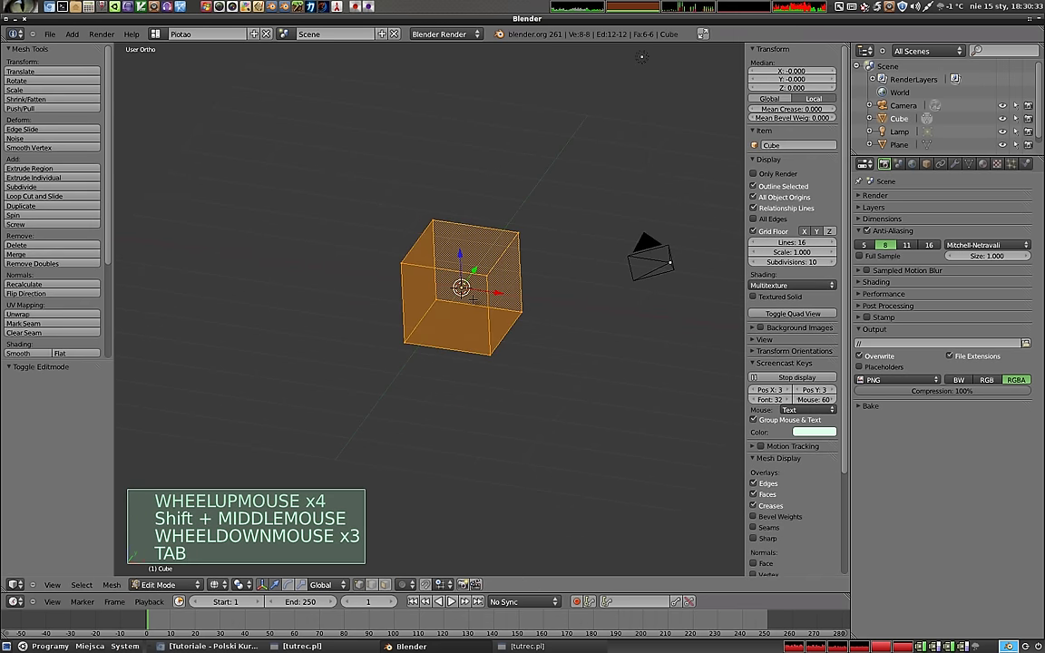
- Leave Edit Mode and move the original Cube to the left along the X axis
key("Tab")
left_click(498, 293)
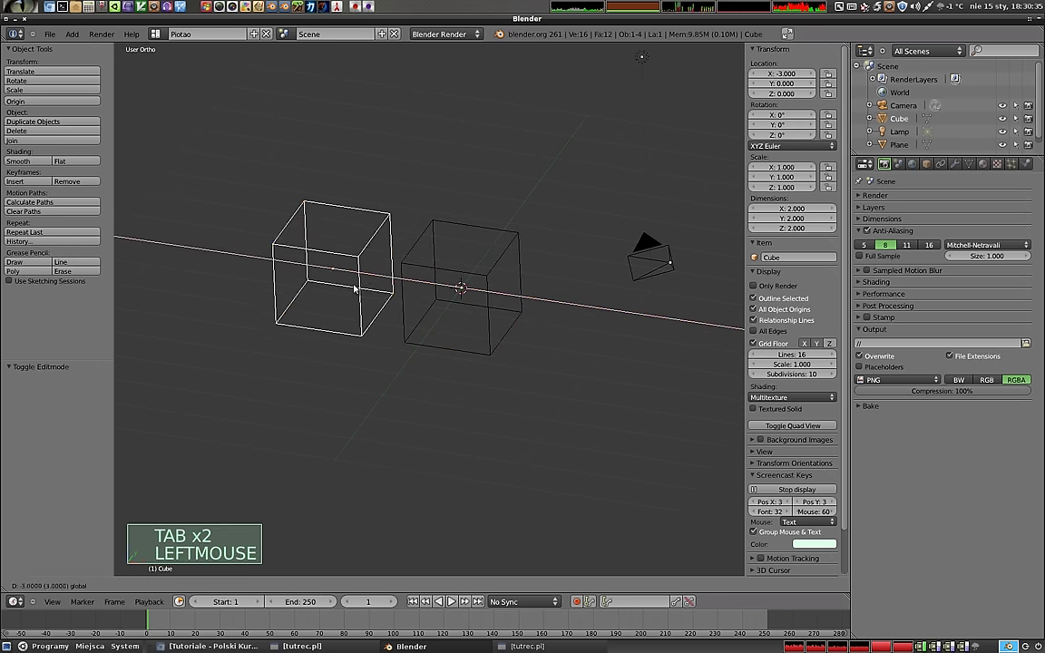
middle_click(460, 381)
key("KP_1")
key("KP_1")
right_click(503, 240)
middle_click(464, 293)
- Select the second cube (Plane) and enter Edit Mode on its mesh
key("Tab")
right_click(468, 283)
right_click(469, 283)
right_click(469, 283)
right_click(469, 283)
right_click(469, 283)
right_click(469, 283)
right_click(469, 283)
right_click(469, 283)
key("Tab")
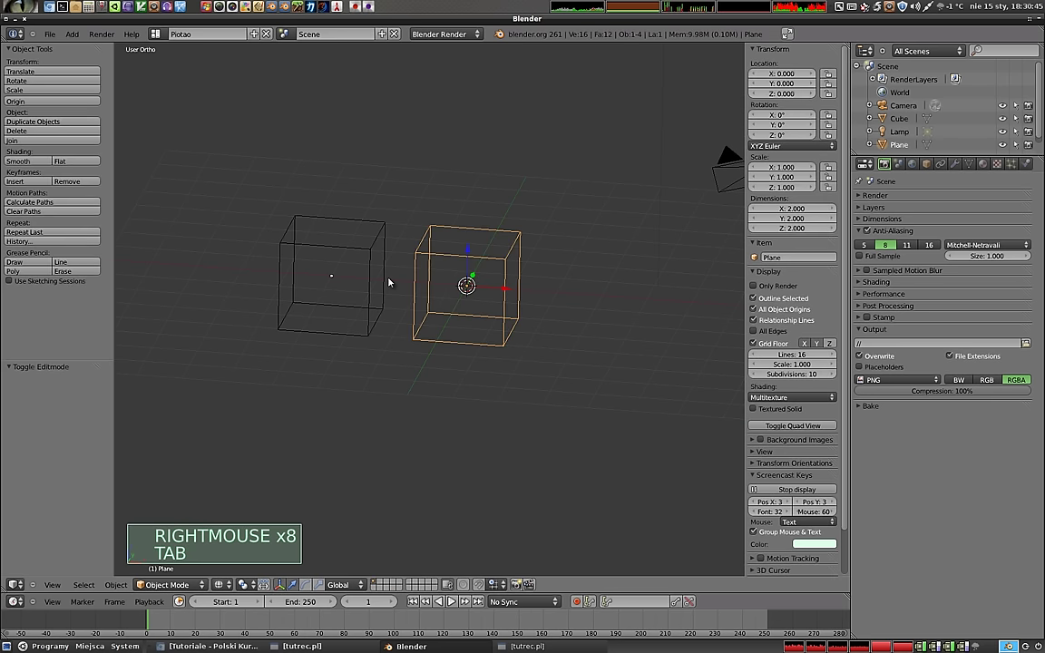
key("Tab")
- Select part of the Plane mesh and duplicate it with Shift+D, placing the copy
right_click(469, 283)
left_click(469, 283)
left_click(469, 283)
left_click(469, 283)
left_click(469, 283)
double_click(469, 283)
right_click(469, 283)
right_click(469, 283)
left_click(469, 283)
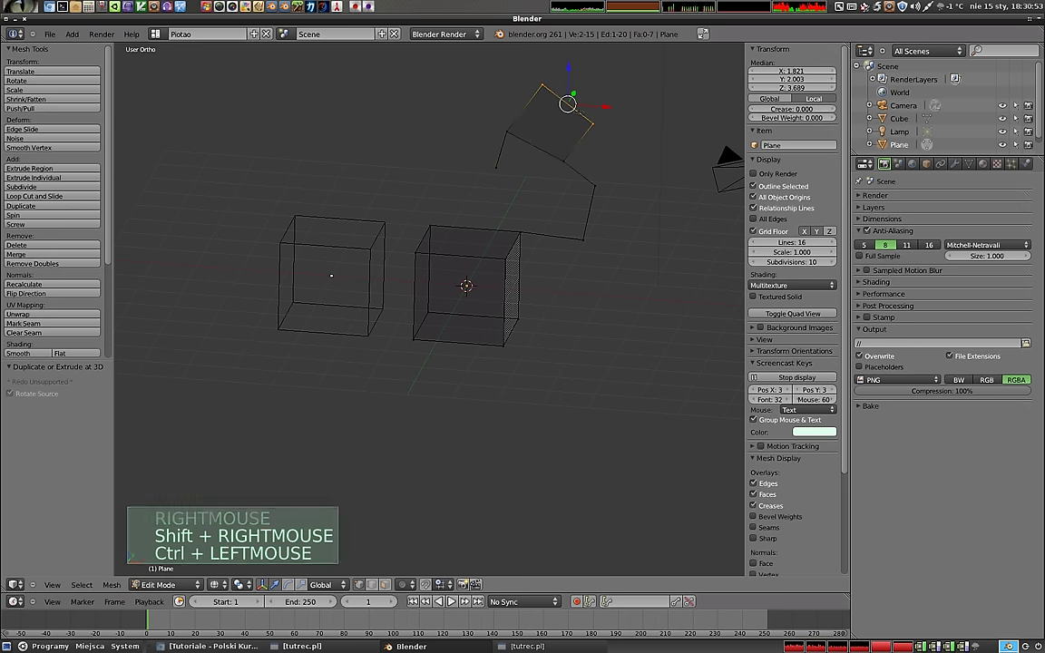
- Lift the duplicated piece high above the box as a floating element, then deselect everything
right_click(468, 283)
right_click(469, 283)
middle_click(469, 284)
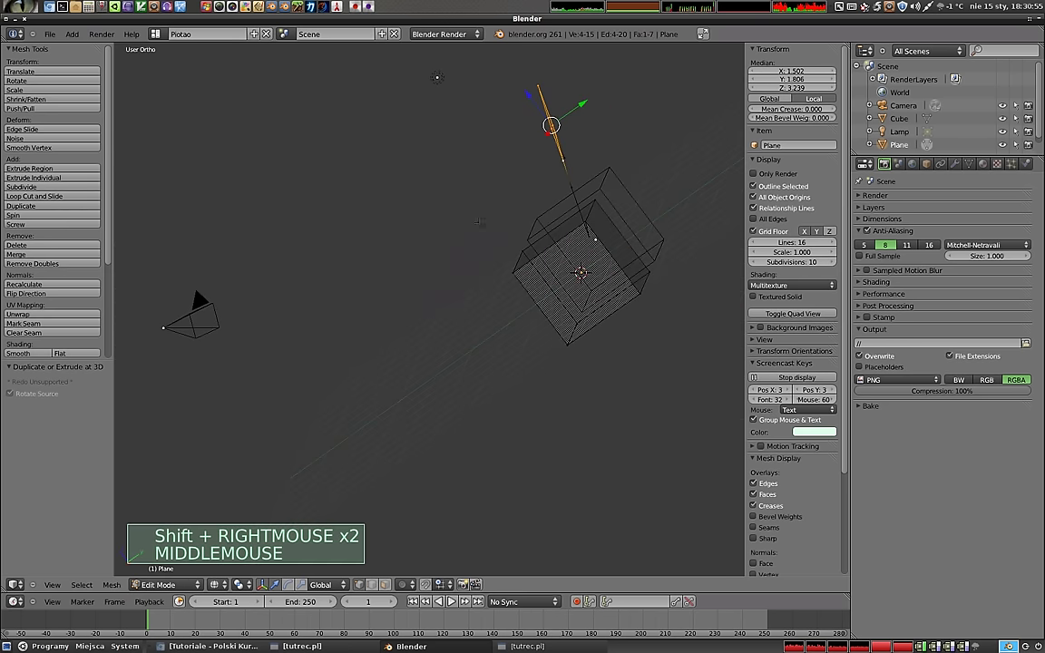
left_click(584, 270)
middle_click(562, 269)
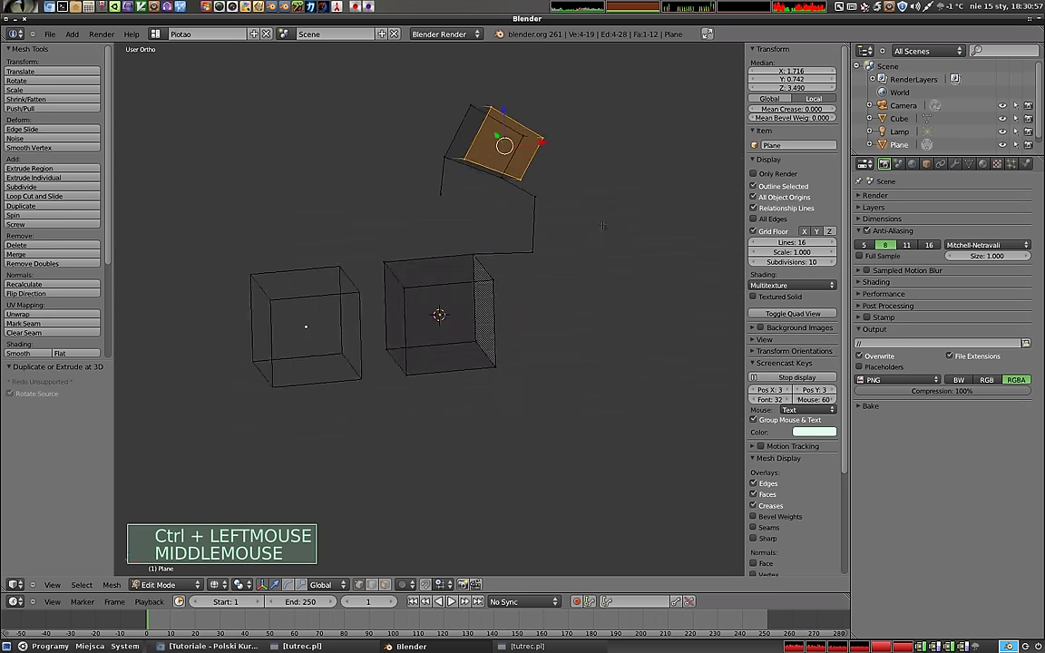
key("a")
key("z")
middle_click(433, 302)
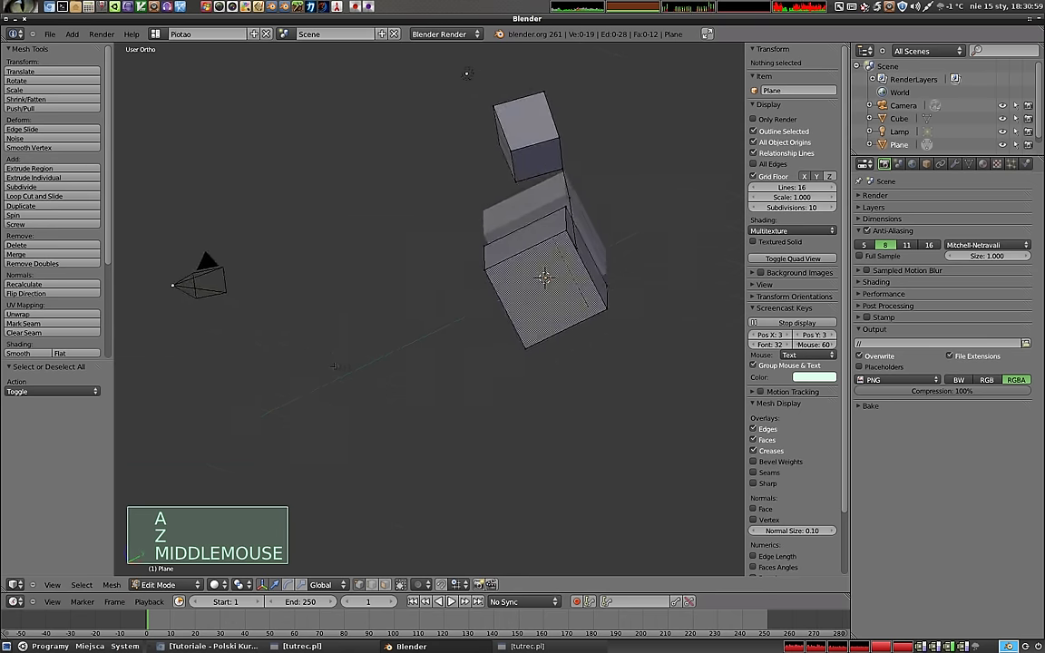
- Select the Plane box's top face, delete it as vertices, then undo the deletion
right_click(438, 309)
right_click(438, 310)
key("x")
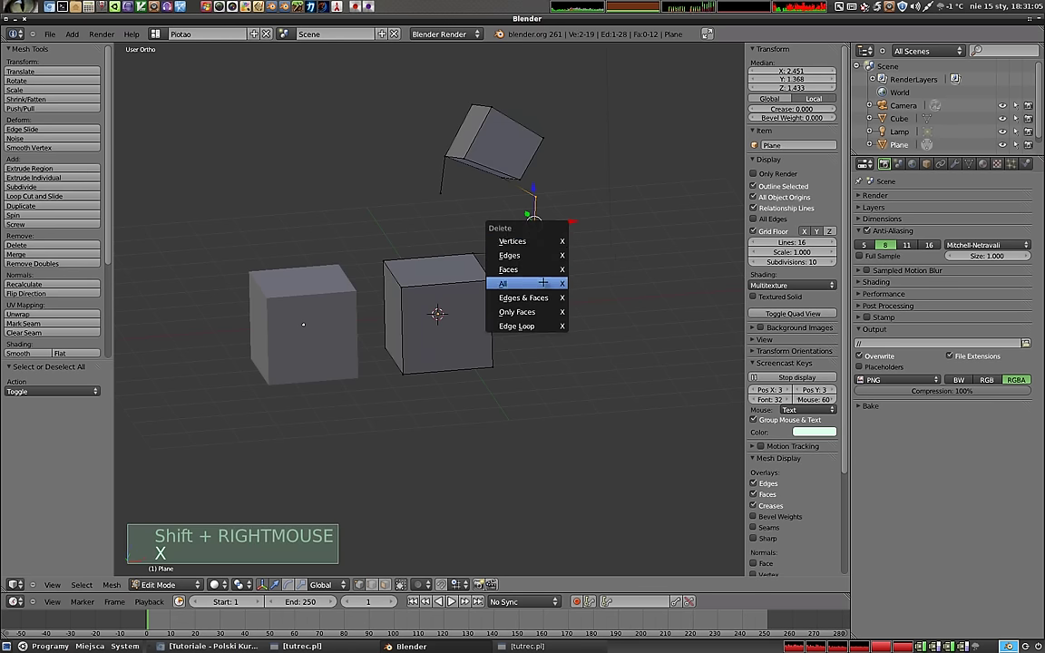
middle_click(440, 312)
middle_click(447, 295)
right_click(442, 307)
right_click(440, 305)
right_click(442, 307)
right_click(442, 307)
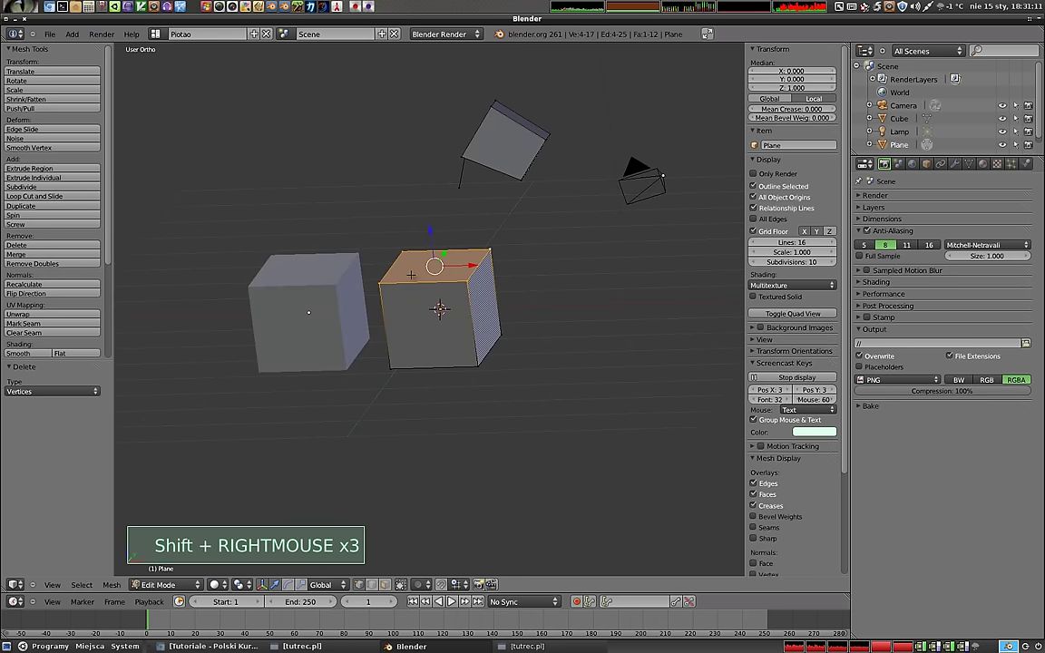
key("x")
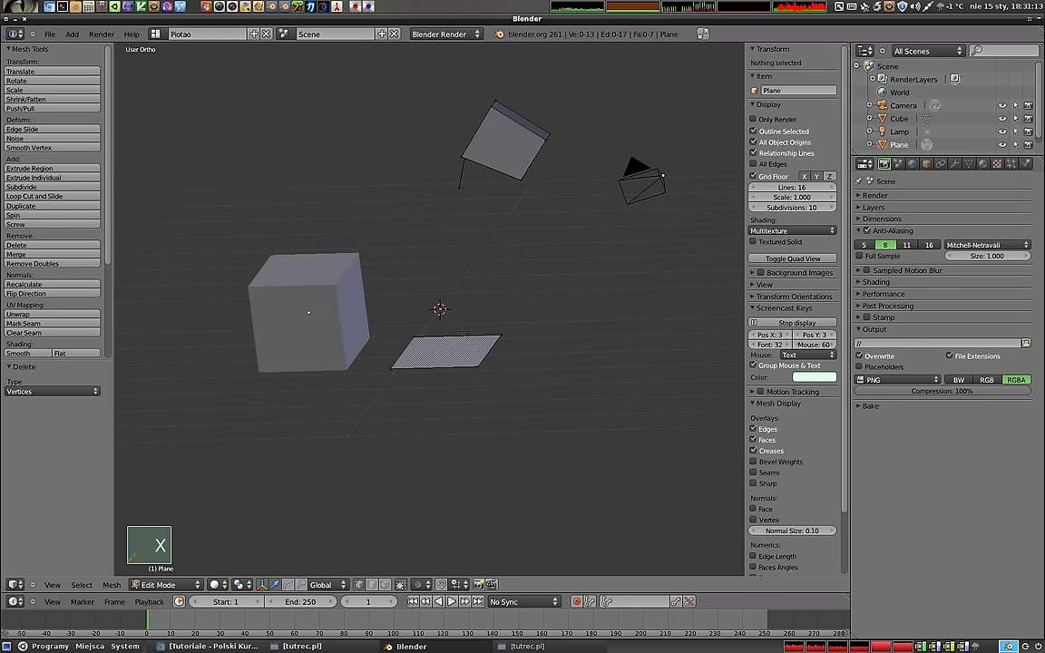
key("ctrl+z")
- Delete only the top face, leaving the Plane box open-topped
key("x")
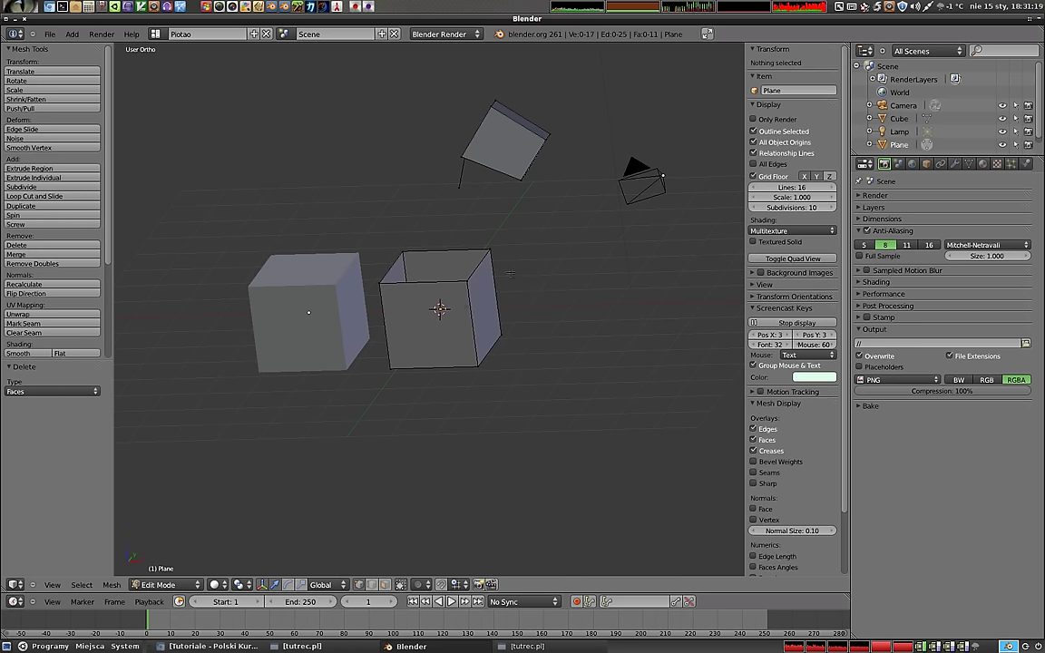
middle_click(441, 304)
scroll("up", 3)
middle_click(467, 318)
middle_click(476, 300)
scroll("down", 3)
middle_click(442, 351)
- Select one side wall of the open box ready to separate it
key("Tab")
key("Tab")
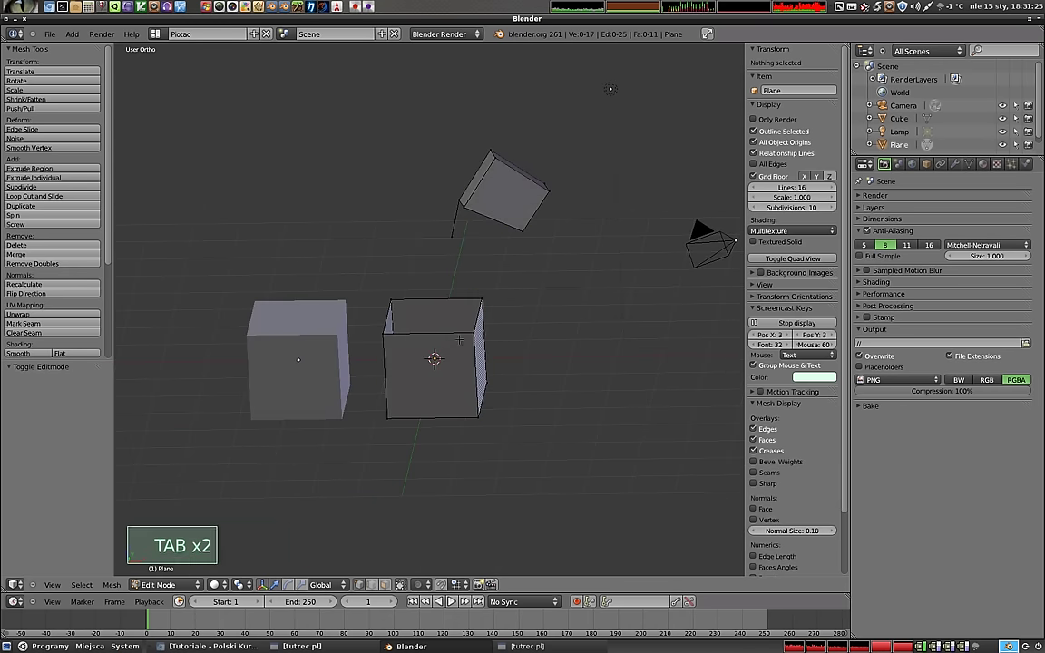
right_click(434, 355)
right_click(434, 355)
right_click(434, 355)
right_click(435, 354)
- Separate the selected wall into its own Plane.001 object and move it aside
key("p")
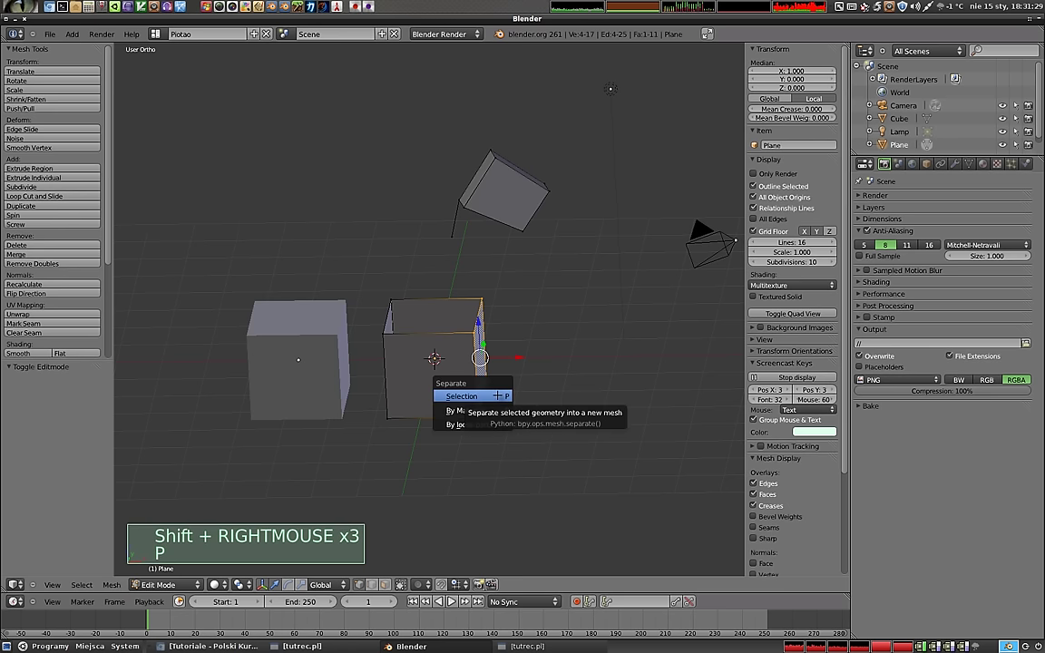
key("g")
key("Escape")
right_click(434, 355)
key("Tab")
right_click(486, 369)
key("g")
left_click(545, 382)
- Select the left Cube, enter Edit Mode and select its top face
right_click(443, 369)
right_click(294, 311)
key("Tab")
right_click(437, 356)
right_click(438, 356)
right_click(438, 356)
right_click(434, 355)
- Split the Cube's top face off from the rest of the mesh with Y
middle_click(435, 353)
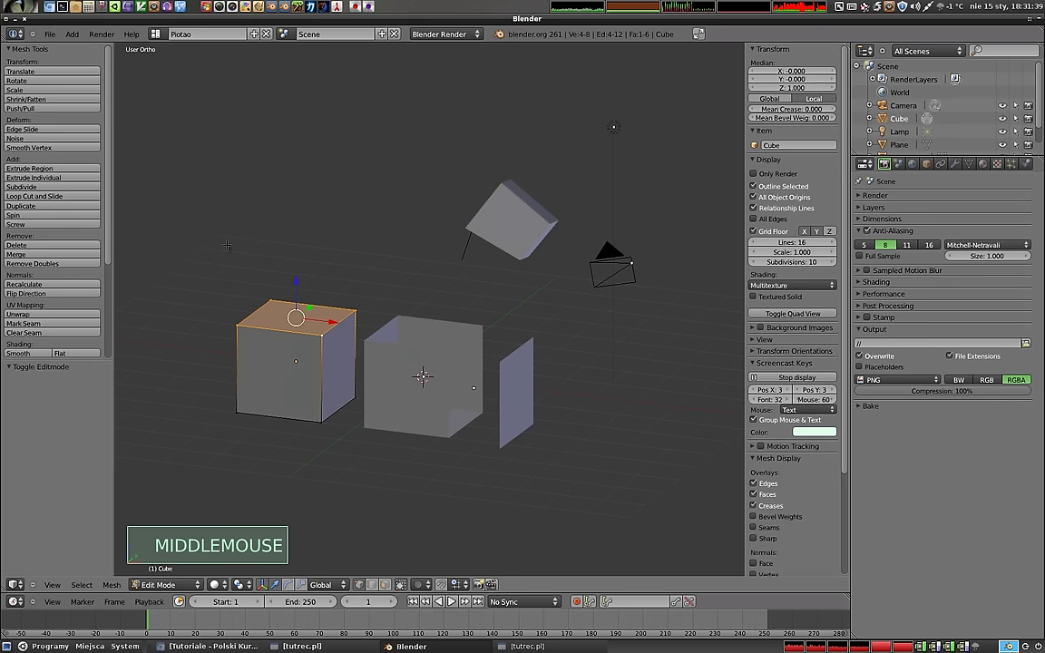
middle_click(425, 374)
middle_click(430, 363)
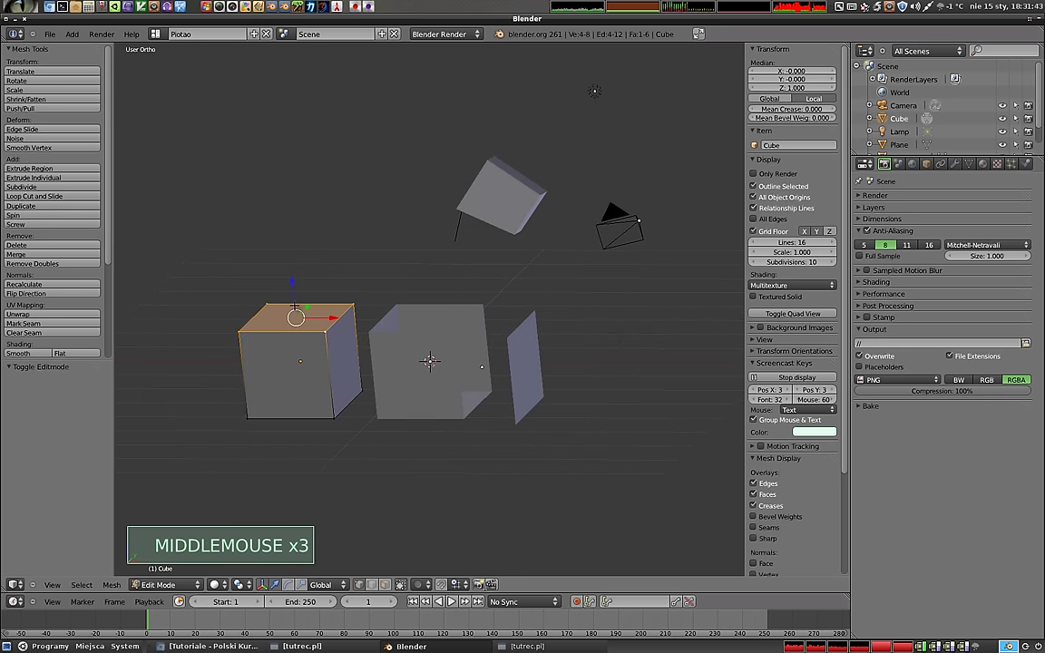
key("y")
key("Return")
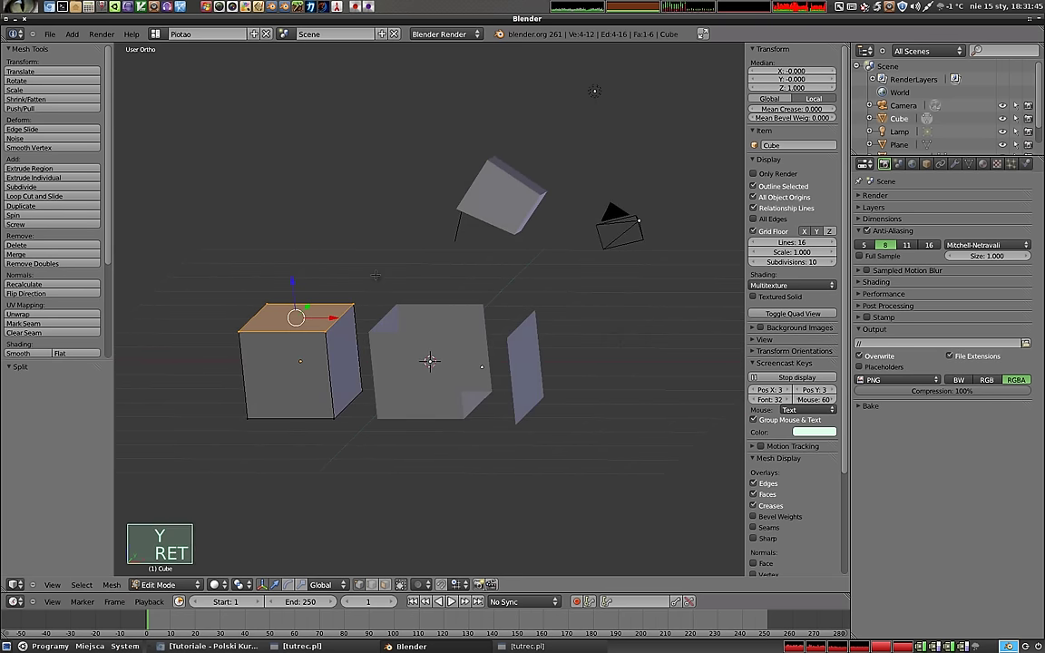
- Move the split top face up so it floats above the left Cube, trying and undoing a corner move
key("g")
left_click(433, 359)
middle_click(433, 359)
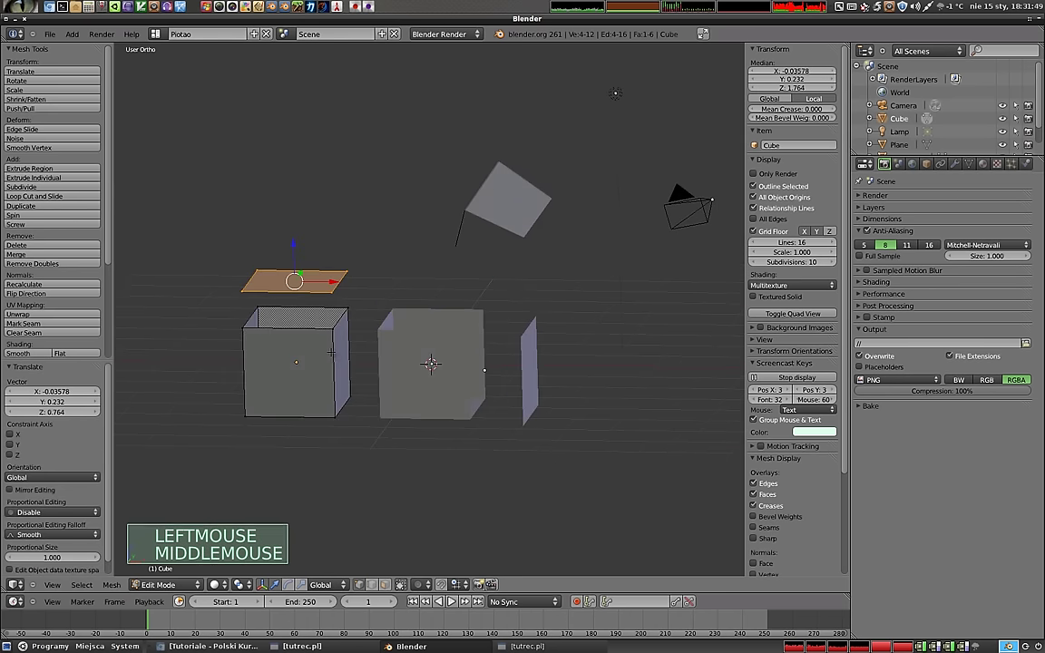
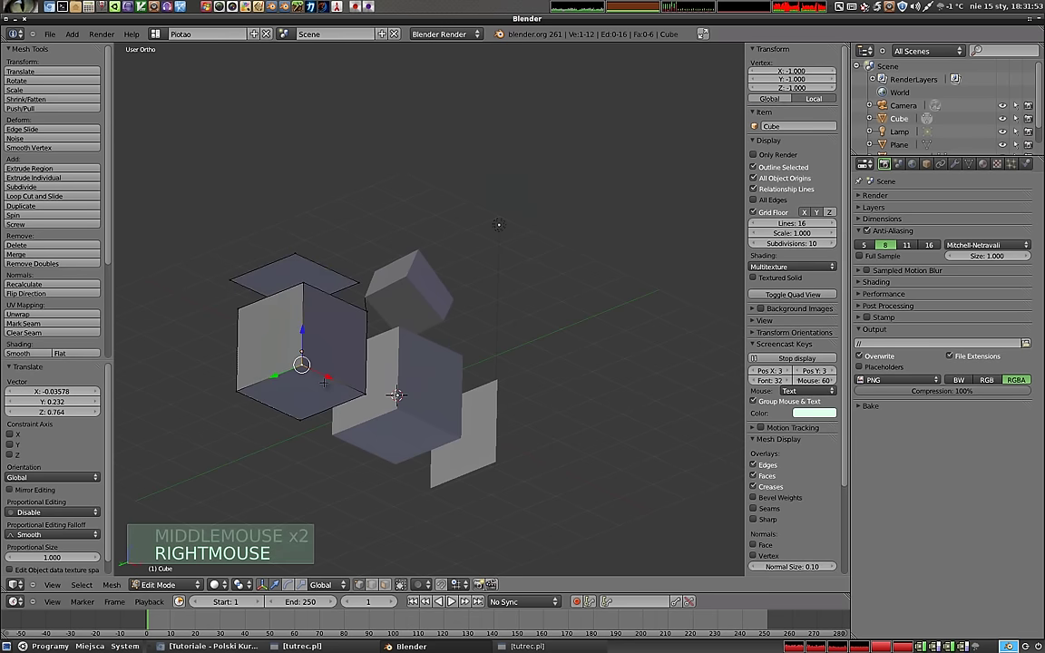
key("v")
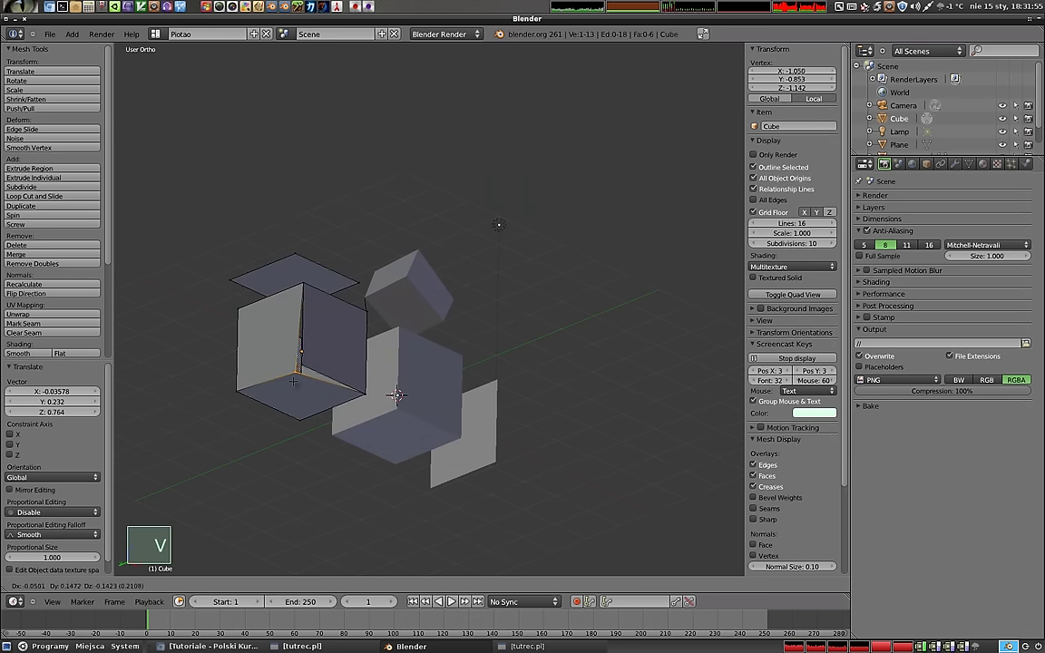
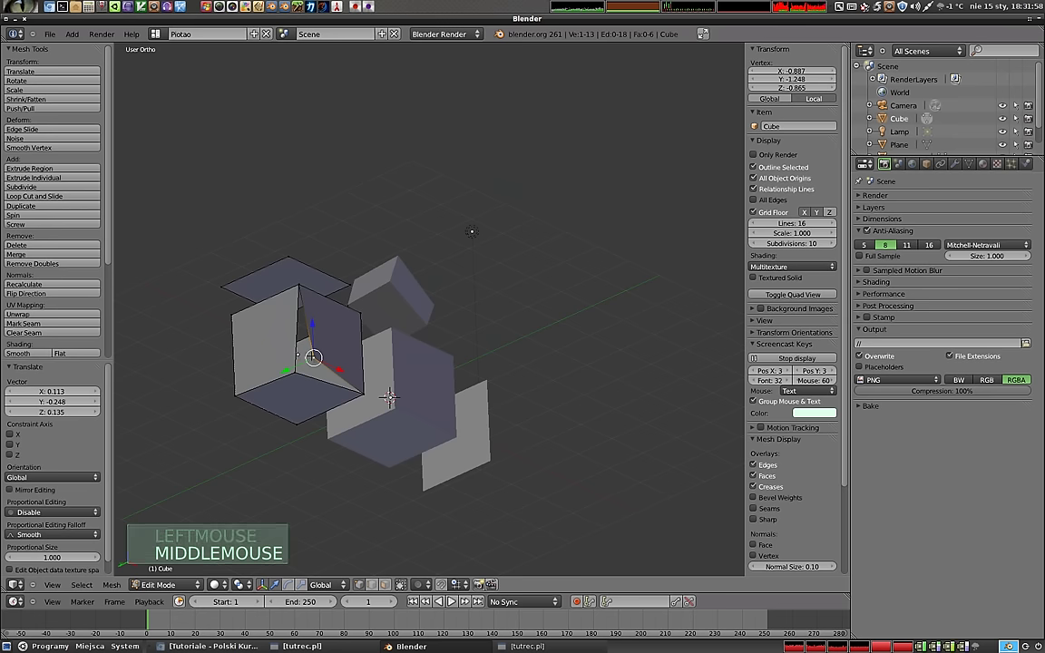
key("Tab")
- Inspect the floating lid, then switch to the Plane box and enter its Edit Mode
middle_click(342, 360)
middle_click(526, 424)
middle_click(351, 413)
middle_click(478, 327)
key("Tab")
key("Tab")
right_click(404, 366)
key("Tab")
- Pick over the Plane box's mesh elements and return it to Object Mode
right_click(427, 364)
right_click(427, 365)
right_click(426, 364)
right_click(427, 364)
left_click(426, 364)
left_click(426, 365)
double_click(426, 364)
double_click(427, 365)
left_click(426, 365)
key("Tab")
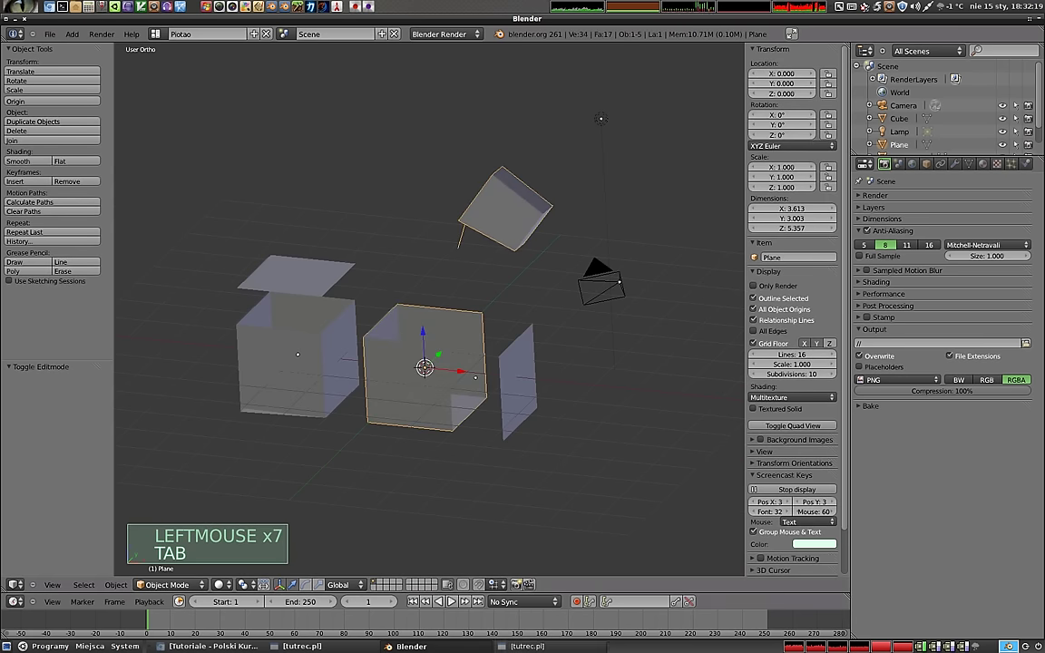